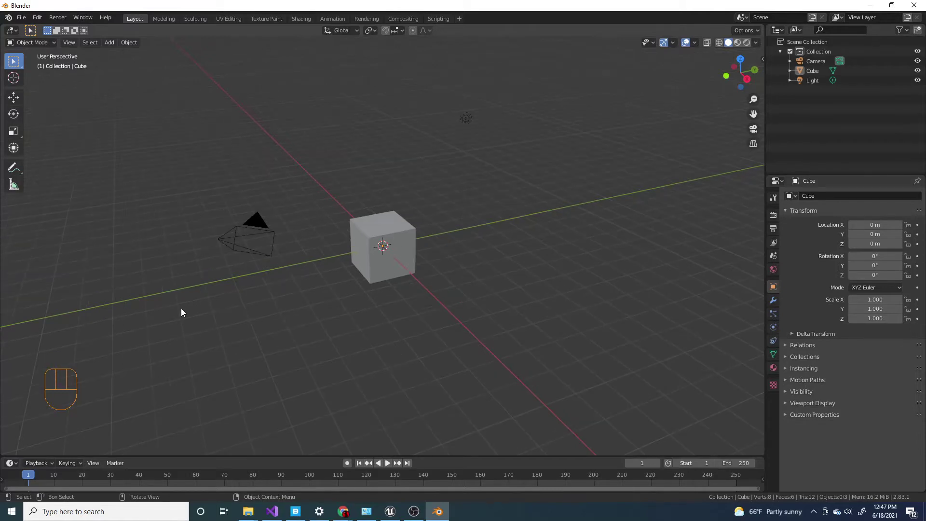
Orbit around the default cube and select it for removal
{"action": "left_click_drag", "start_coordinate": [141, 331], "coordinate": [100, 305]}
{"action": "left_click_drag", "start_coordinate": [270, 280], "coordinate": [230, 337]}
{"action": "left_click_drag", "start_coordinate": [413, 310], "coordinate": [476, 294]}
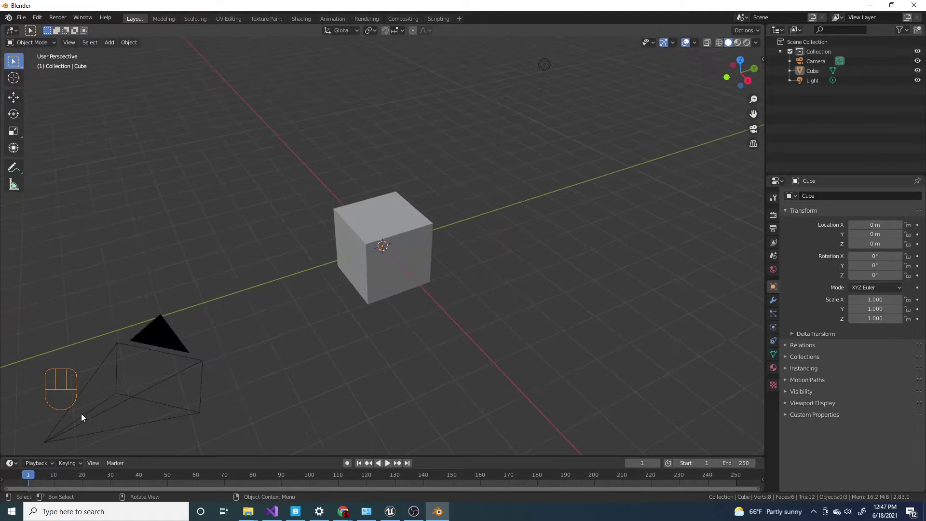
{"action": "middle_click", "coordinate": [432, 214]}
{"action": "left_click", "coordinate": [410, 244]}
Delete the default cube and add a UV sphere at the scene origin
{"action": "key", "text": "x"}
{"action": "key", "text": "shift+a"}
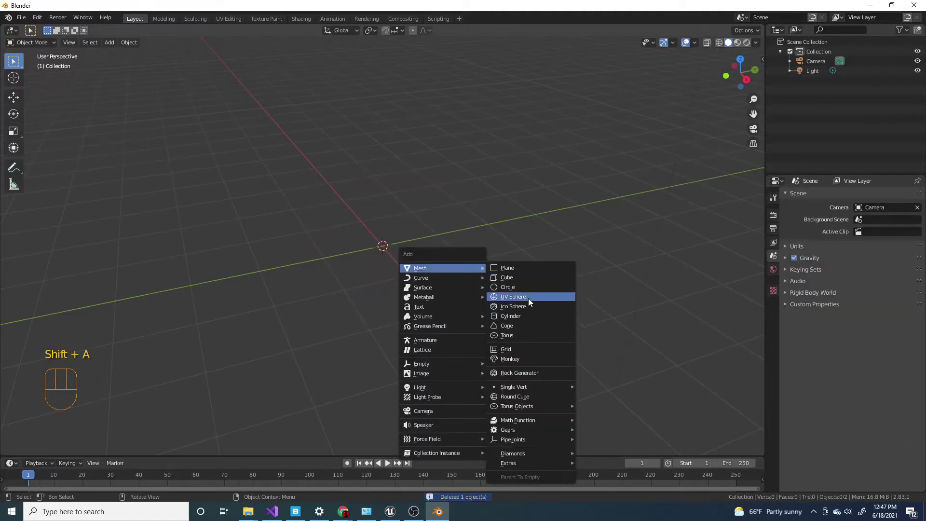
{"action": "middle_click", "coordinate": [454, 290]}
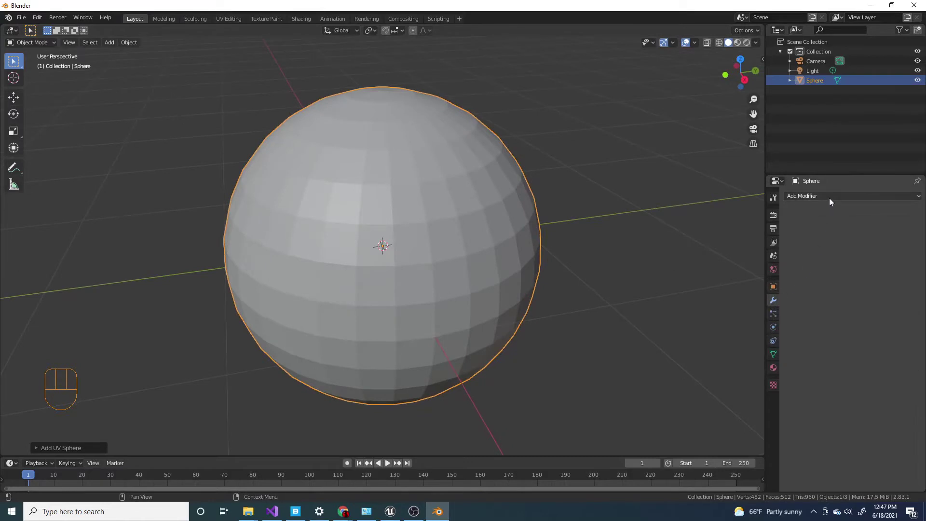
{"action": "left_click_drag", "start_coordinate": [834, 204], "coordinate": [730, 355]}
{"action": "middle_click", "coordinate": [428, 257]}
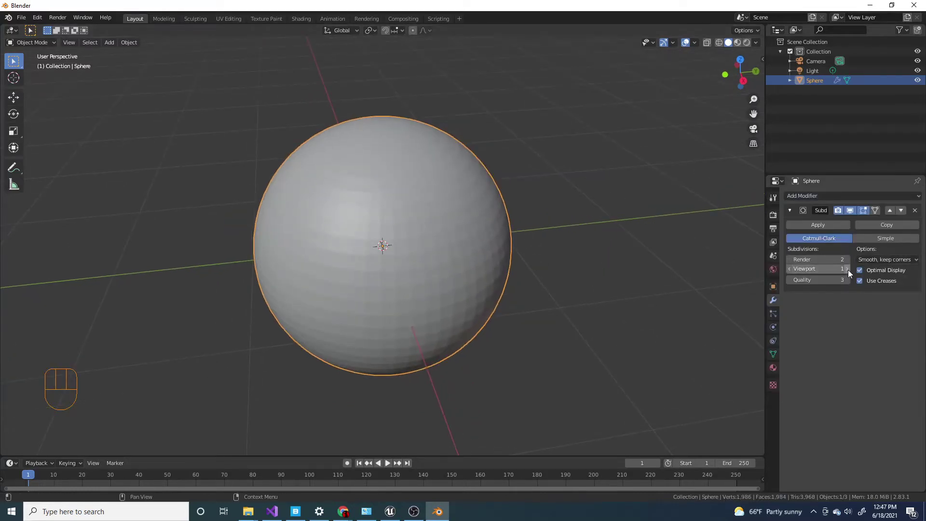
Give the sphere a Subdivision Surface modifier at viewport level 2 and shade it smooth
{"action": "left_click", "coordinate": [851, 272]}
{"action": "left_click_drag", "start_coordinate": [365, 221], "coordinate": [347, 250]}
{"action": "left_click_drag", "start_coordinate": [470, 220], "coordinate": [467, 180]}
{"action": "right_click", "coordinate": [431, 213]}
{"action": "left_click_drag", "start_coordinate": [430, 271], "coordinate": [418, 297]}
{"action": "left_click_drag", "start_coordinate": [432, 282], "coordinate": [417, 274]}
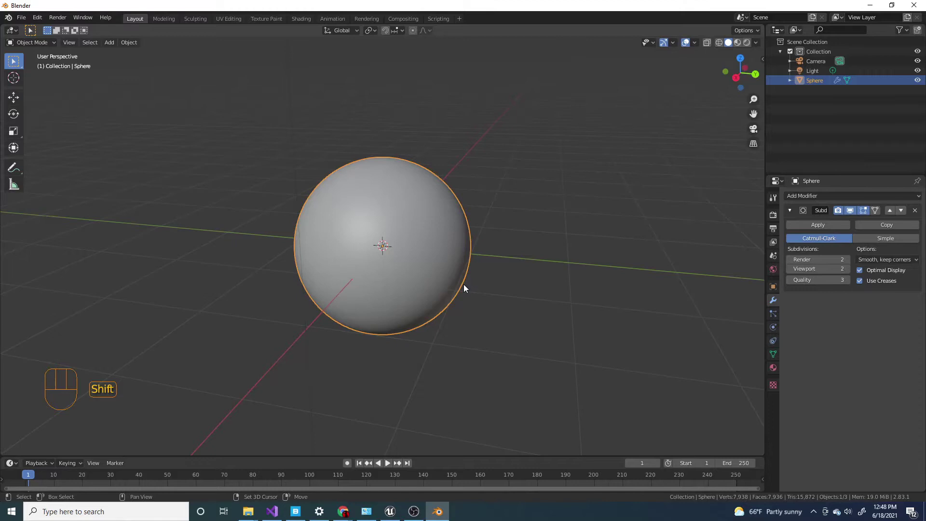
Duplicate the body sphere and shrink the copy to about half size for the head
{"action": "key", "text": "shift+d"}
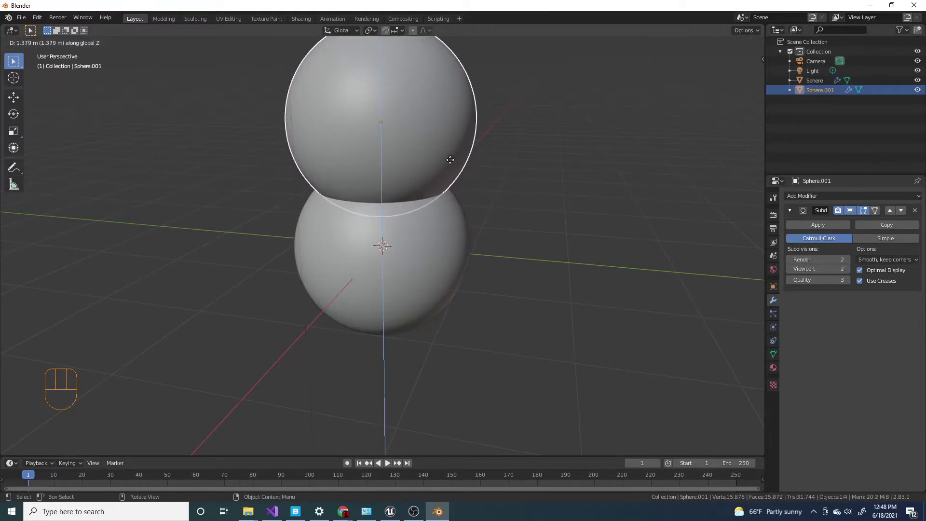
{"action": "key", "text": "s"}
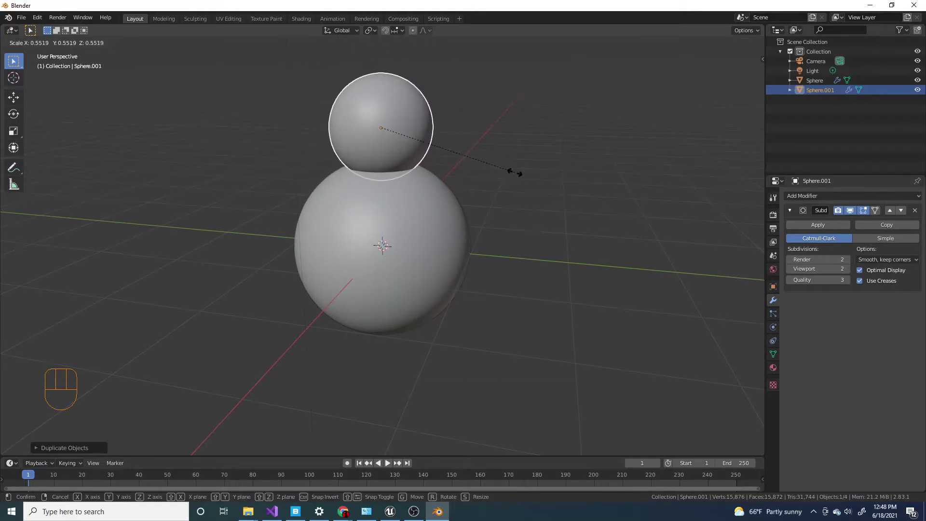
{"action": "left_click_drag", "start_coordinate": [364, 145], "coordinate": [389, 130]}
{"action": "left_click_drag", "start_coordinate": [402, 175], "coordinate": [404, 223]}
{"action": "middle_click", "coordinate": [405, 218]}
Move the head sphere along Z so it rests on top of the body sphere
{"action": "key", "text": "g"}
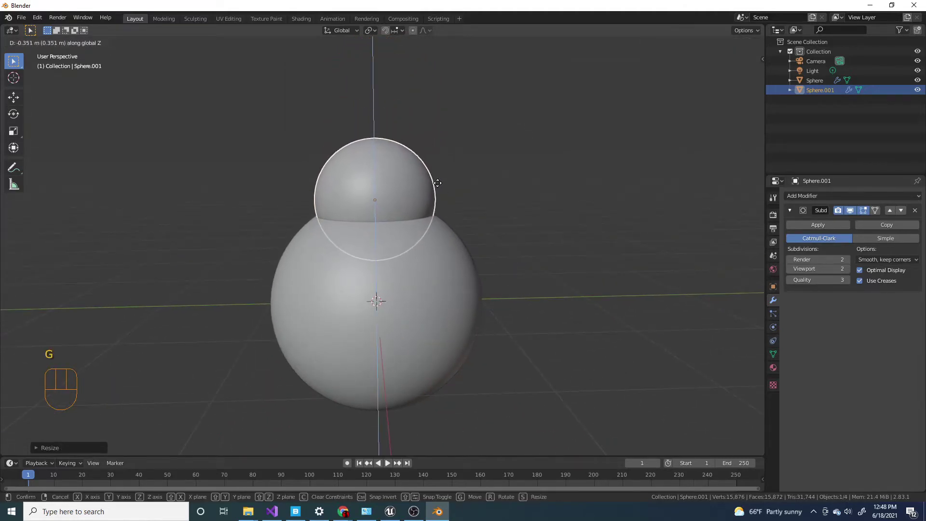
{"action": "middle_click", "coordinate": [451, 157]}
{"action": "key", "text": "KP_1"}
{"action": "left_click_drag", "start_coordinate": [446, 127], "coordinate": [462, 274]}
{"action": "key", "text": "KP_3"}
{"action": "key", "text": "KP_1"}
{"action": "left_click_drag", "start_coordinate": [449, 274], "coordinate": [443, 330]}
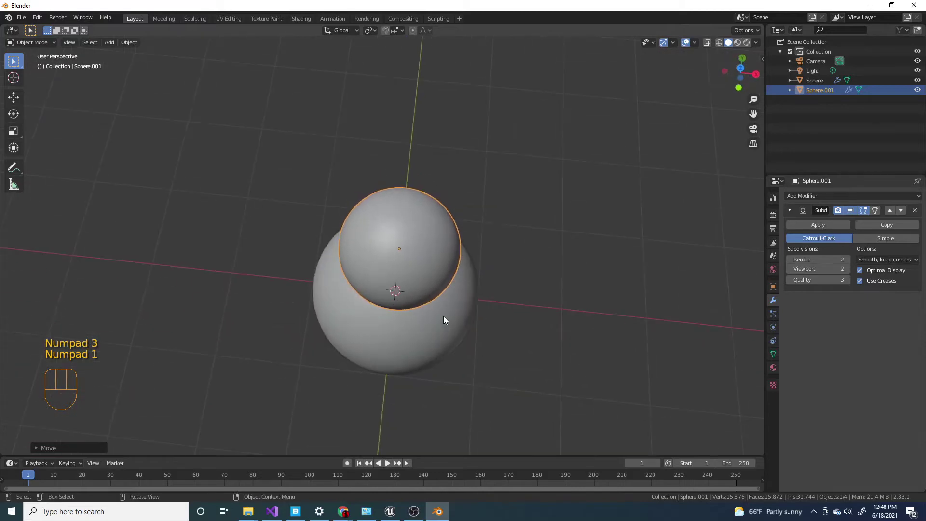
In front view with X-ray, delete the lower half of the head vertices to leave a dome
{"action": "key", "text": "KP_1"}
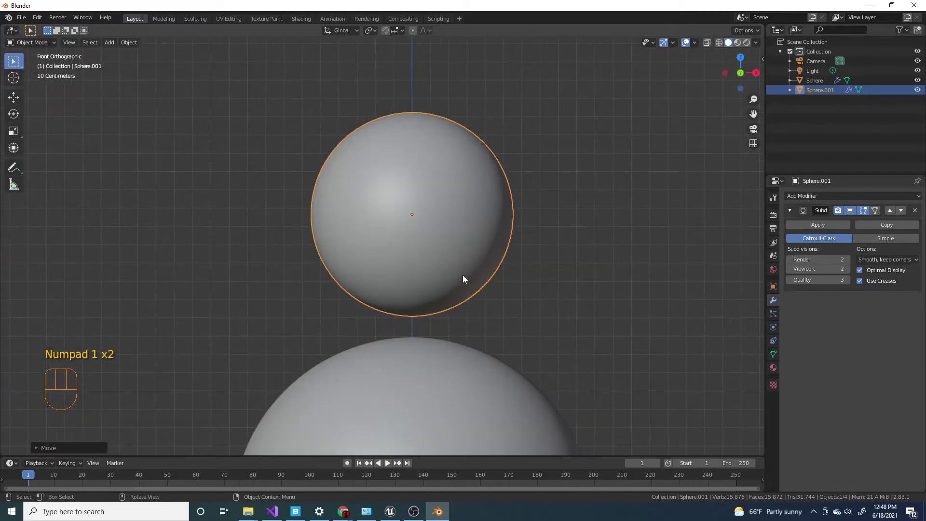
{"action": "key", "text": "Tab"}
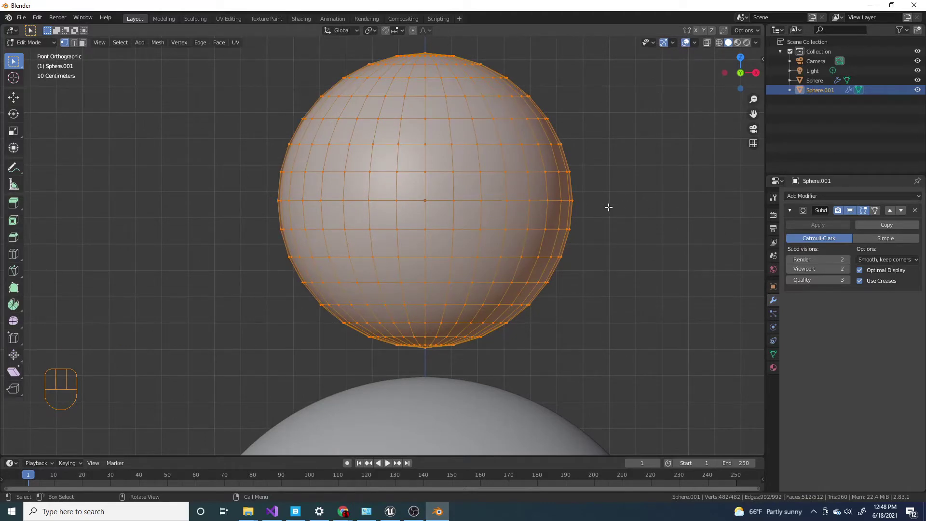
{"action": "key", "text": "z"}
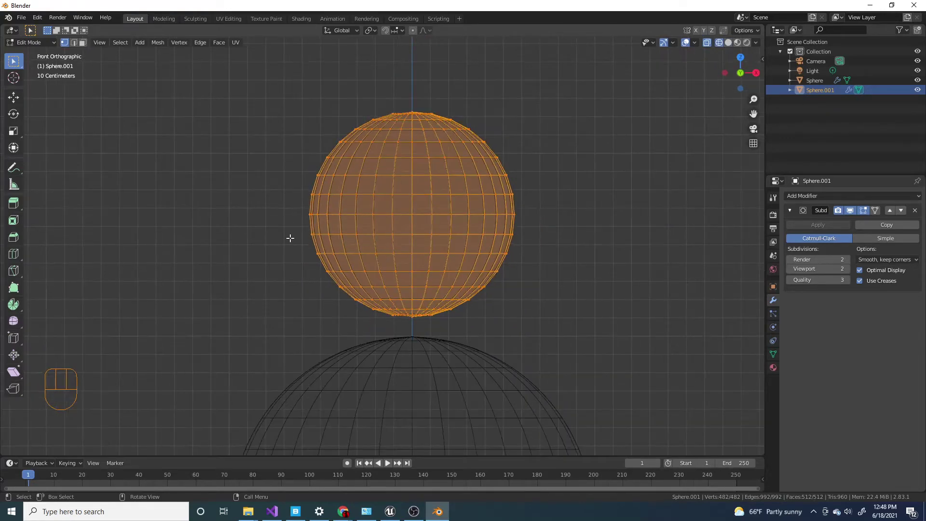
{"action": "left_click_drag", "start_coordinate": [264, 217], "coordinate": [574, 317]}
{"action": "key", "text": "x"}
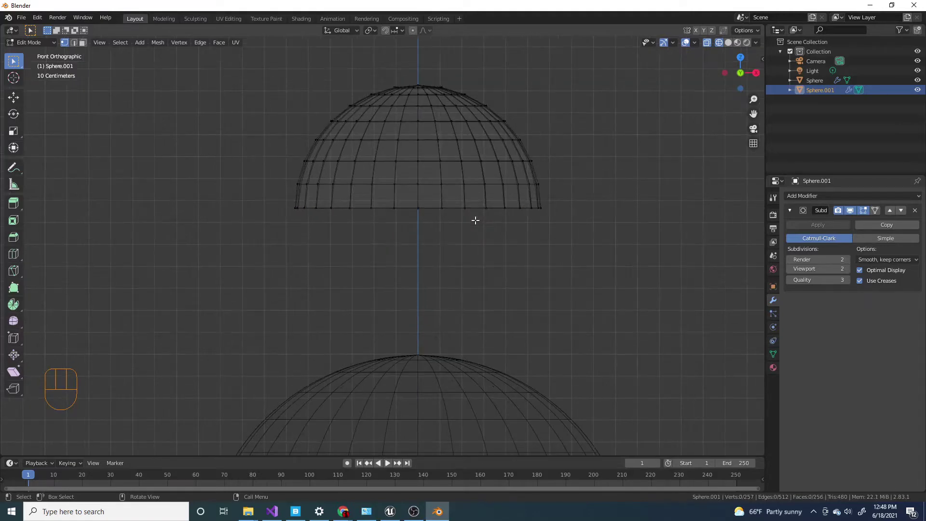
{"action": "middle_click", "coordinate": [481, 242]}
Extrude the dome's bottom edge loop downward, tuck it inward, and lower the head onto the body
{"action": "left_click", "coordinate": [309, 227]}
{"action": "key", "text": "g"}
{"action": "key", "text": "e"}
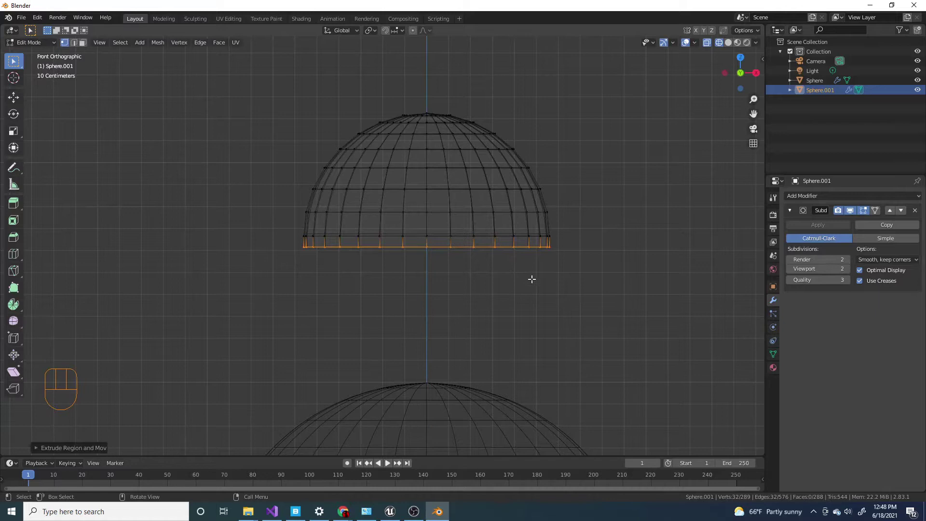
{"action": "key", "text": "e"}
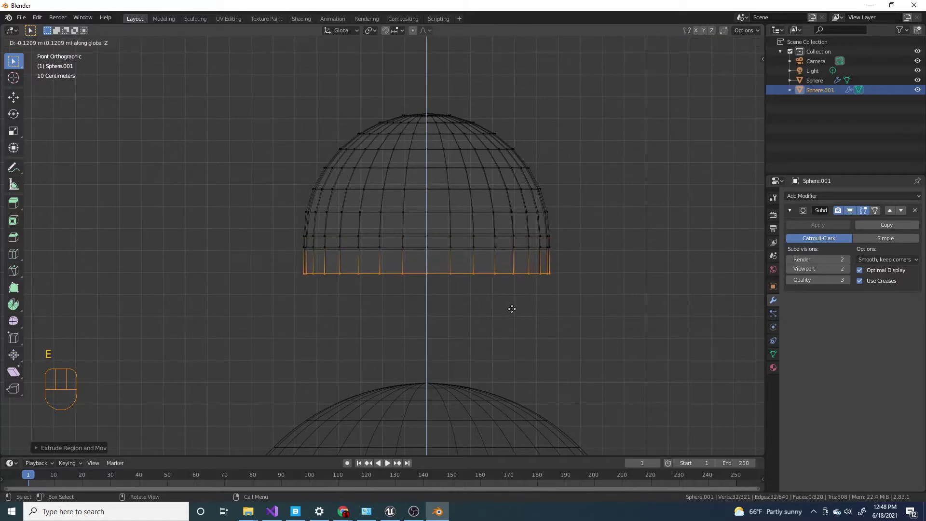
{"action": "key", "text": "s"}
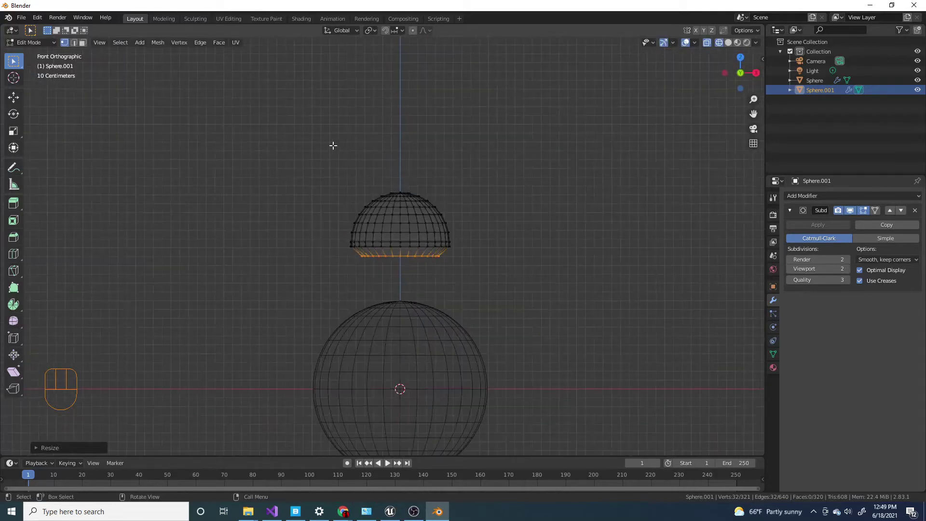
{"action": "key", "text": "Tab"}
{"action": "key", "text": "g"}
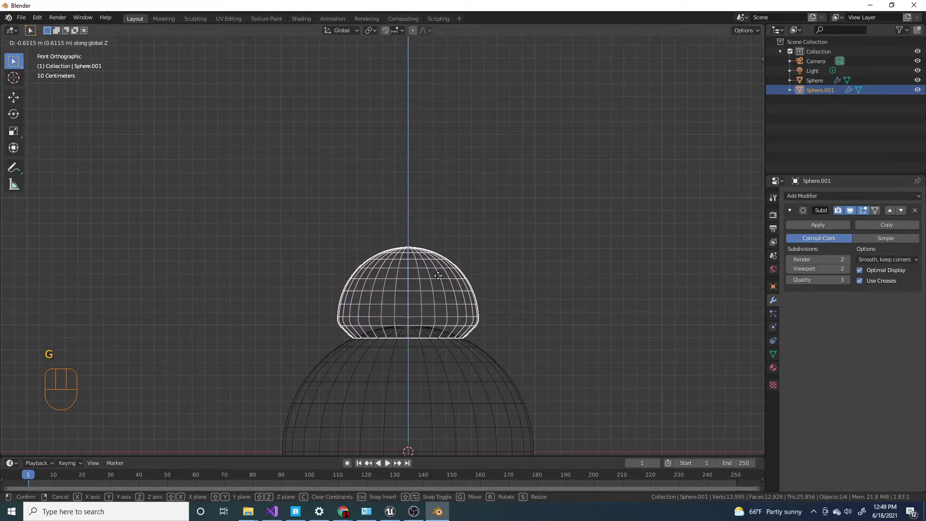
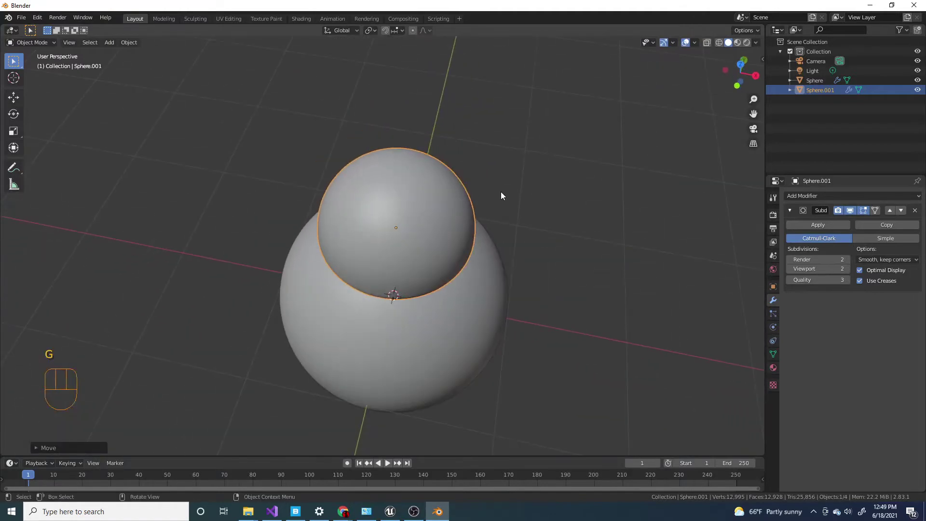
Discard an accidentally added cube and add a cylinder for the antenna
{"action": "key", "text": "shift+a"}
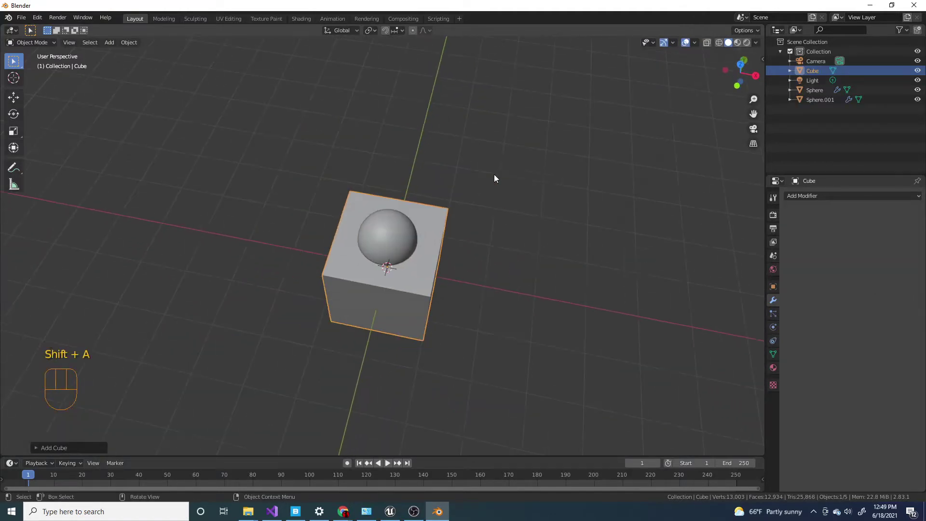
{"action": "key", "text": "Delete"}
{"action": "key", "text": "shift+a"}
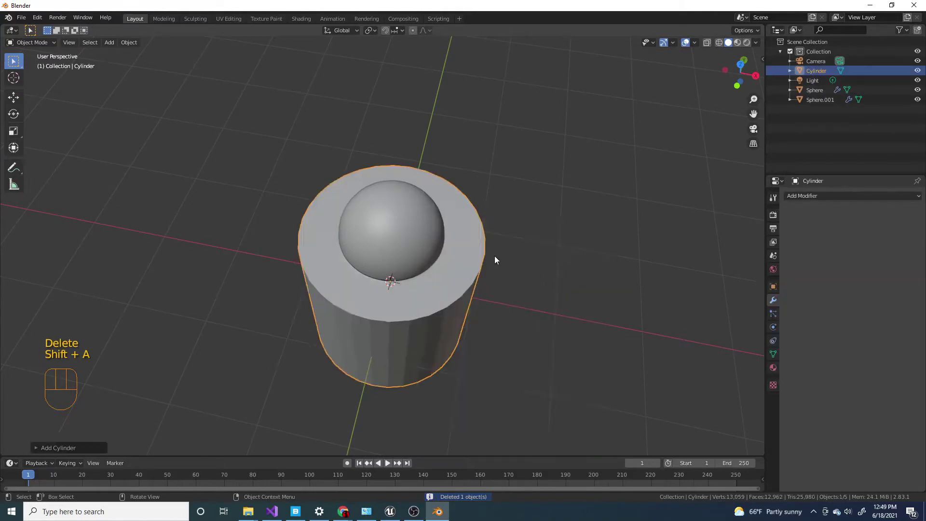
{"action": "left_click_drag", "start_coordinate": [455, 230], "coordinate": [419, 193]}
{"action": "key", "text": "s"}
{"action": "key", "text": "g"}
{"action": "middle_click", "coordinate": [423, 244]}
From the top view, shrink the cylinder down to a tiny disc over the head
{"action": "key", "text": "s"}
{"action": "key", "text": "KP_7"}
{"action": "key", "text": "g"}
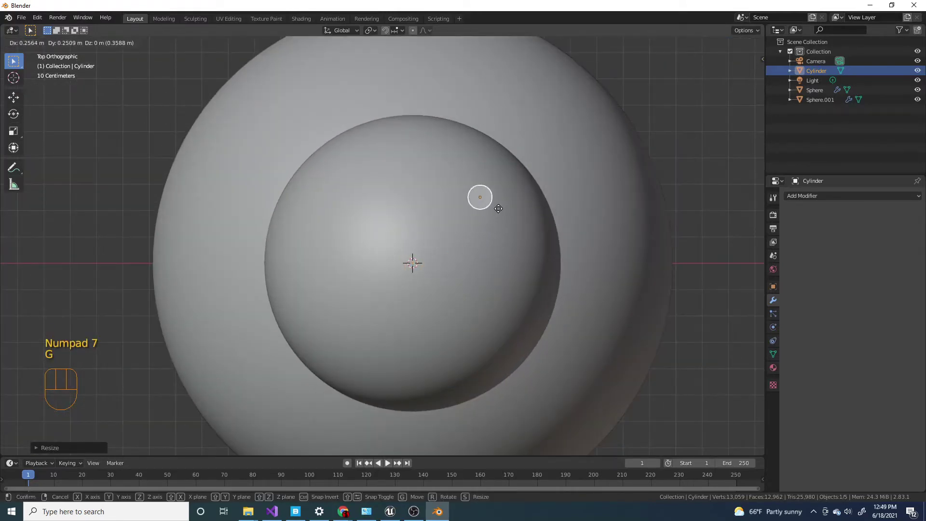
{"action": "left_click_drag", "start_coordinate": [512, 215], "coordinate": [388, 155]}
{"action": "middle_click", "coordinate": [468, 173]}
{"action": "middle_click", "coordinate": [466, 180]}
Place the small cylinder on top of the head and stretch it taller along Z
{"action": "key", "text": "s"}
{"action": "key", "text": "g"}
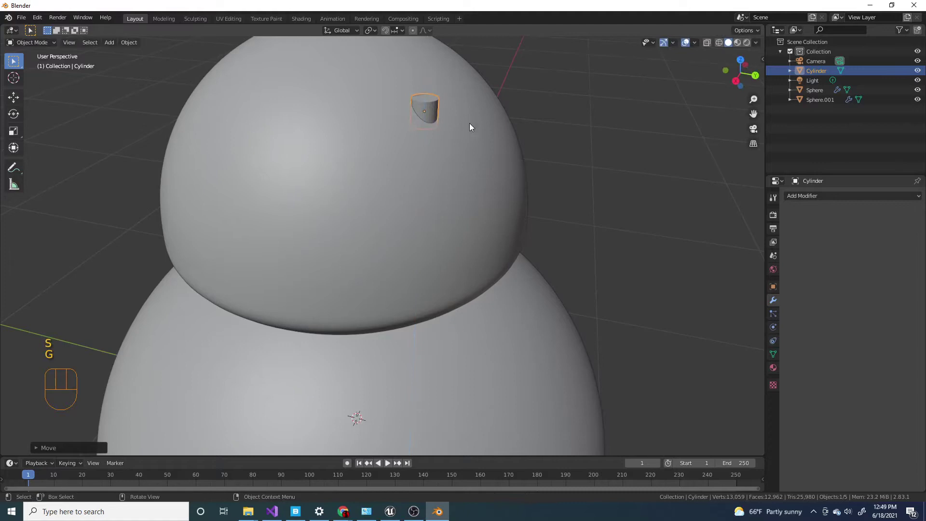
{"action": "left_click_drag", "start_coordinate": [459, 150], "coordinate": [449, 221]}
{"action": "key", "text": "s"}
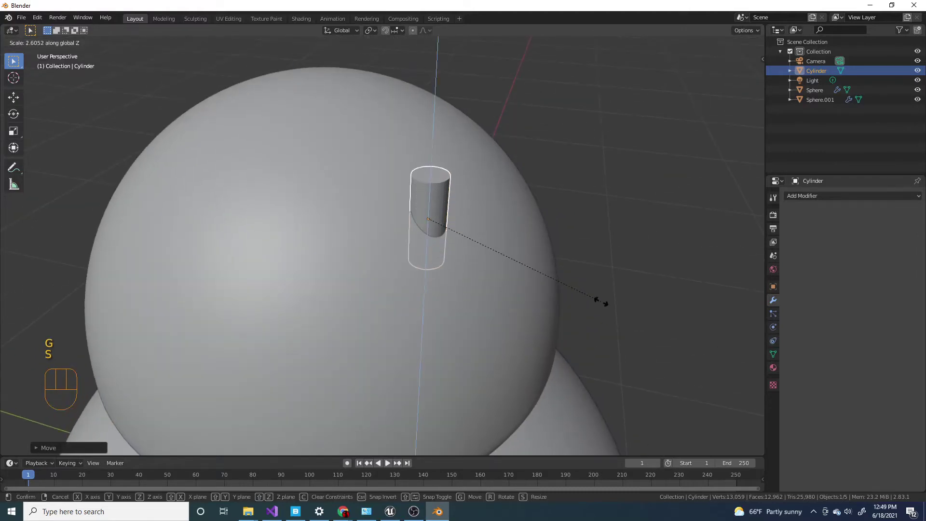
{"action": "middle_click", "coordinate": [400, 159]}
{"action": "left_click_drag", "start_coordinate": [516, 215], "coordinate": [512, 160]}
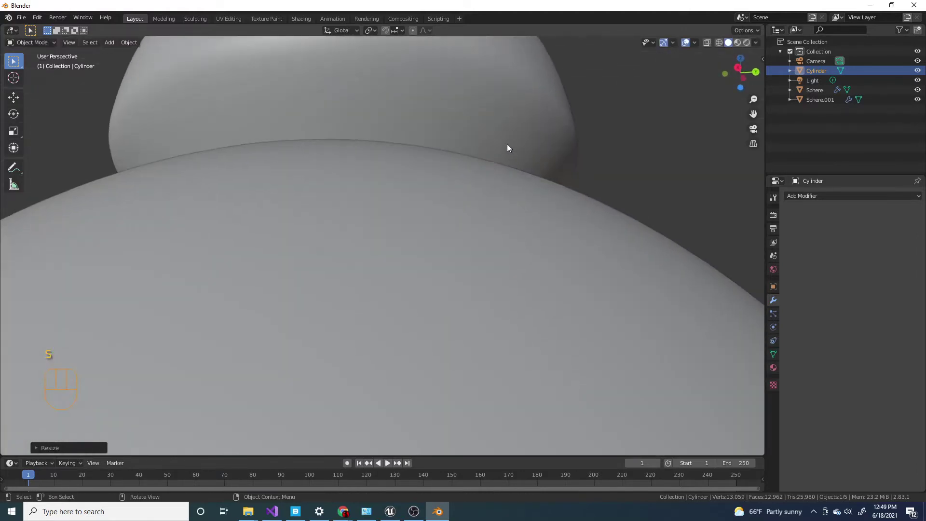
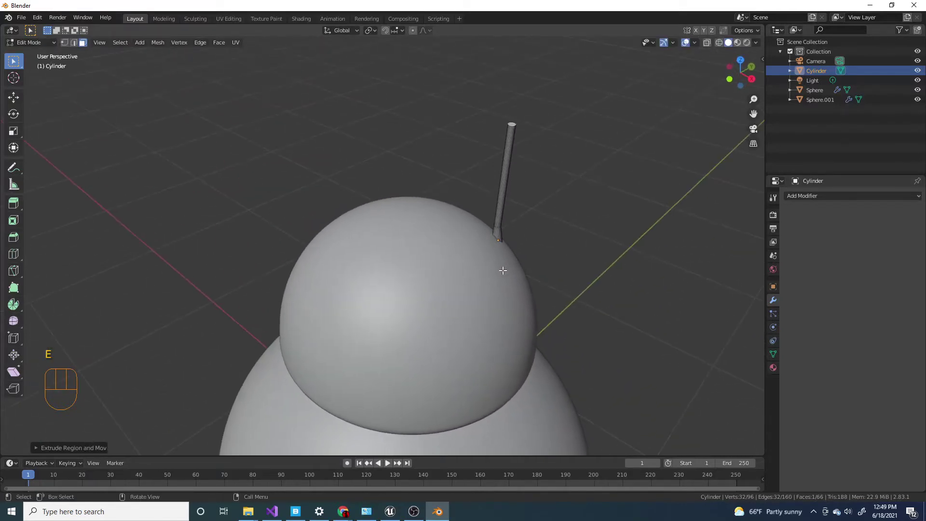
Duplicate the antenna and set the copy beside the first on the head
{"action": "key", "text": "s"}
{"action": "key", "text": "g"}
{"action": "left_click_drag", "start_coordinate": [561, 213], "coordinate": [571, 246]}
{"action": "key", "text": "Tab"}
{"action": "key", "text": "shift+d"}
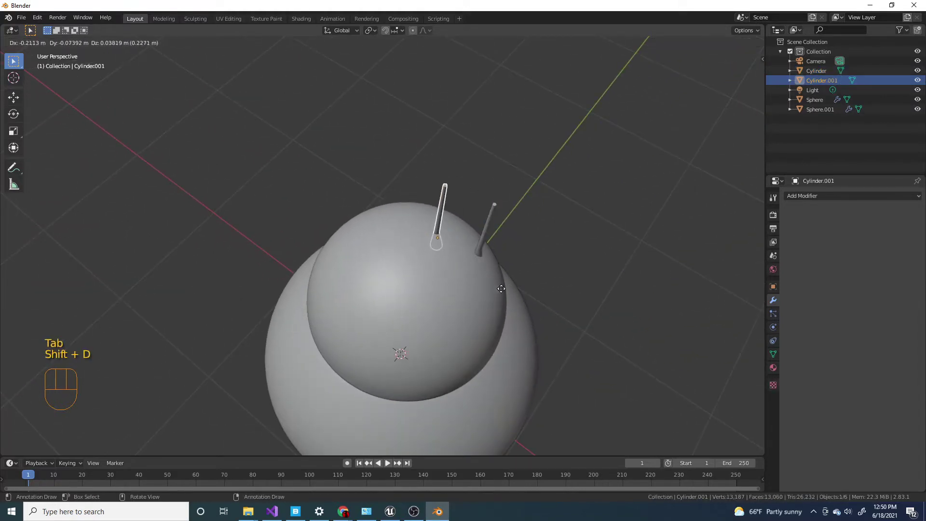
{"action": "left_click_drag", "start_coordinate": [485, 245], "coordinate": [450, 220]}
Scale the second antenna shorter and lower it onto the head top
{"action": "key", "text": "s"}
{"action": "left_click_drag", "start_coordinate": [442, 264], "coordinate": [461, 307]}
{"action": "key", "text": "KP_7"}
{"action": "key", "text": "g"}
{"action": "left_click_drag", "start_coordinate": [493, 284], "coordinate": [410, 190]}
{"action": "key", "text": "g"}
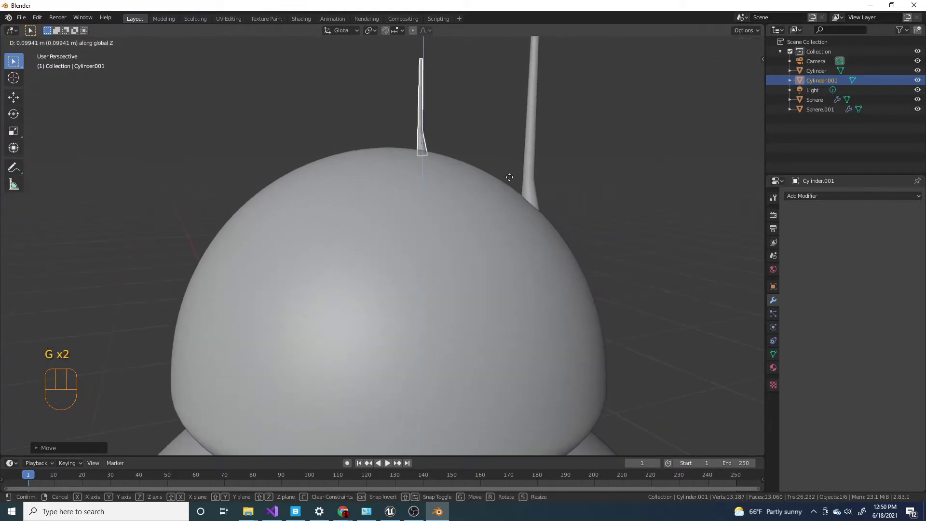
{"action": "left_click_drag", "start_coordinate": [491, 252], "coordinate": [492, 296]}
{"action": "left_click_drag", "start_coordinate": [498, 287], "coordinate": [559, 266]}
{"action": "left_click_drag", "start_coordinate": [373, 219], "coordinate": [511, 211]}
{"action": "left_click_drag", "start_coordinate": [507, 247], "coordinate": [379, 253]}
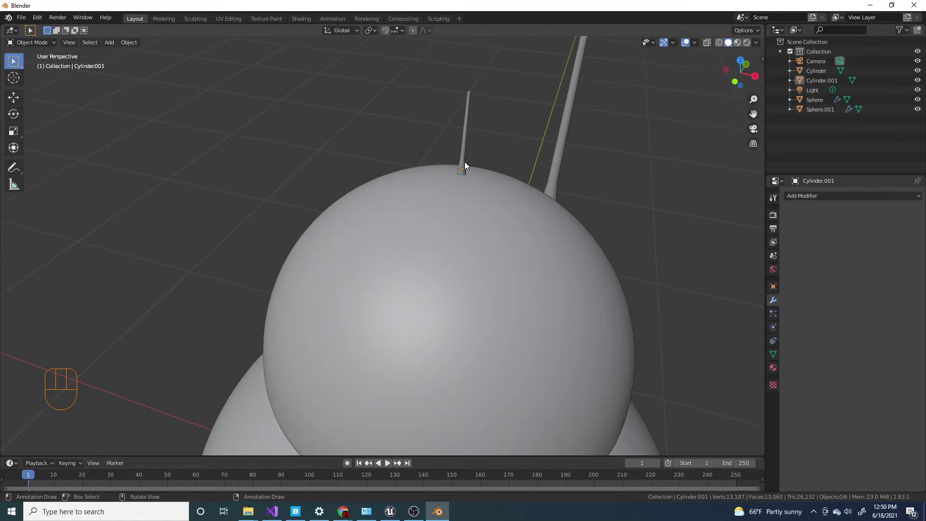
{"action": "left_click_drag", "start_coordinate": [417, 327], "coordinate": [383, 368]}
{"action": "left_click_drag", "start_coordinate": [445, 316], "coordinate": [490, 228]}
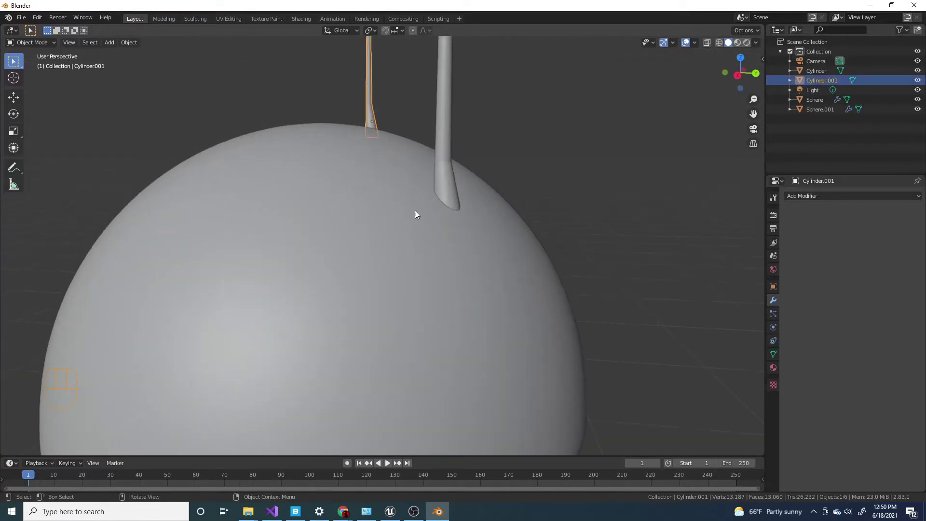
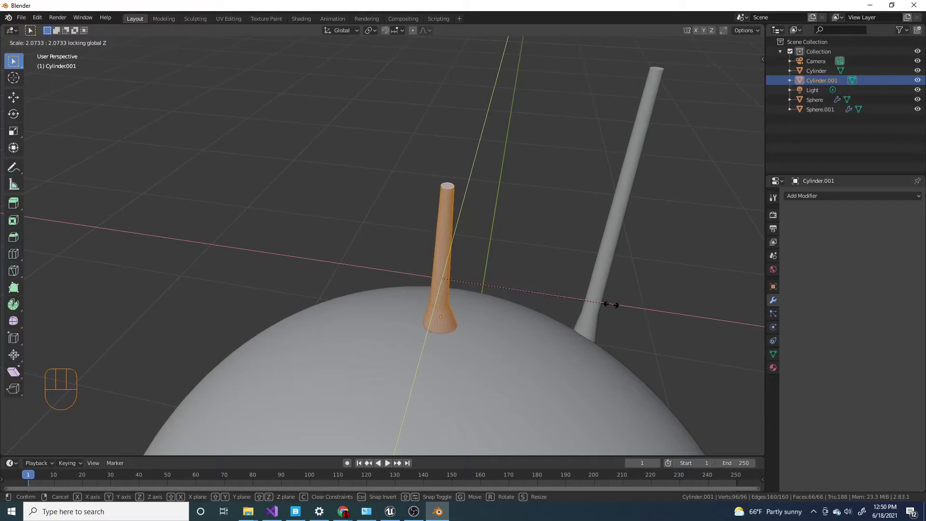
Make the short antenna thinner than the tall one
{"action": "key", "text": "s"}
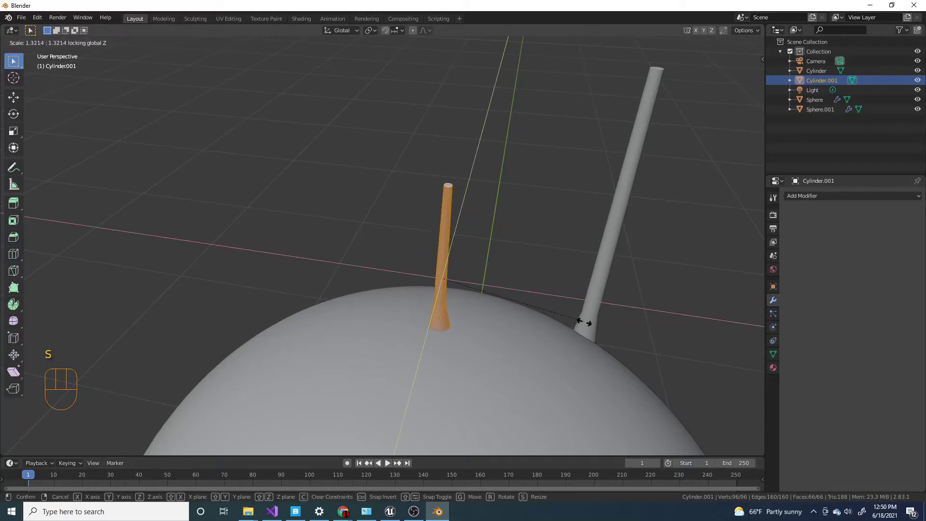
{"action": "key", "text": "Tab"}
{"action": "left_click_drag", "start_coordinate": [463, 302], "coordinate": [554, 304]}
{"action": "left_click_drag", "start_coordinate": [552, 342], "coordinate": [504, 330]}
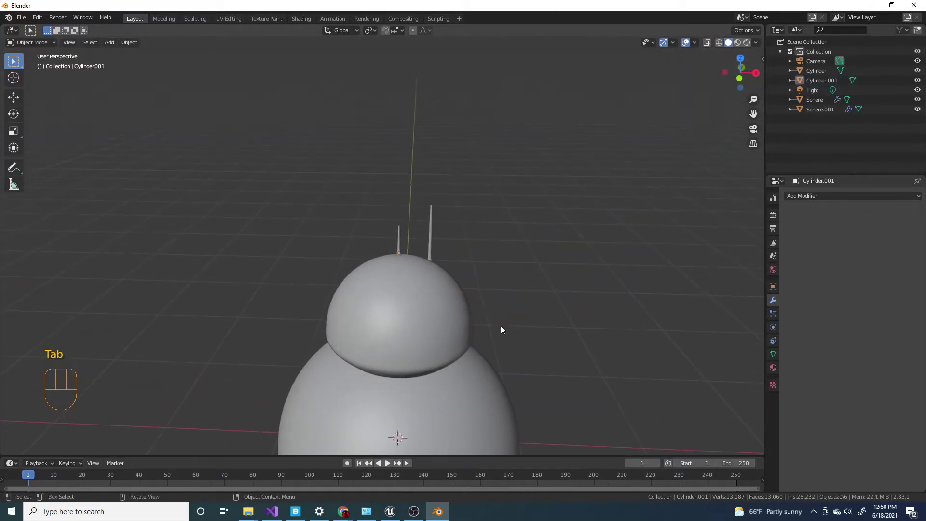
Nudge the short antenna to the left of the tall one, then select the head sphere
{"action": "left_click_drag", "start_coordinate": [397, 331], "coordinate": [412, 403]}
{"action": "left_click_drag", "start_coordinate": [457, 291], "coordinate": [551, 243]}
{"action": "key", "text": "g"}
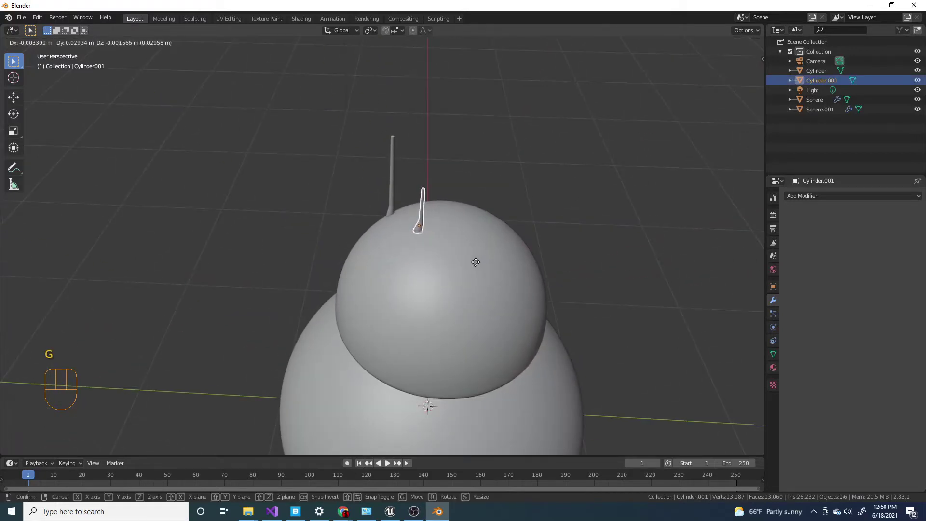
{"action": "left_click_drag", "start_coordinate": [502, 279], "coordinate": [449, 284]}
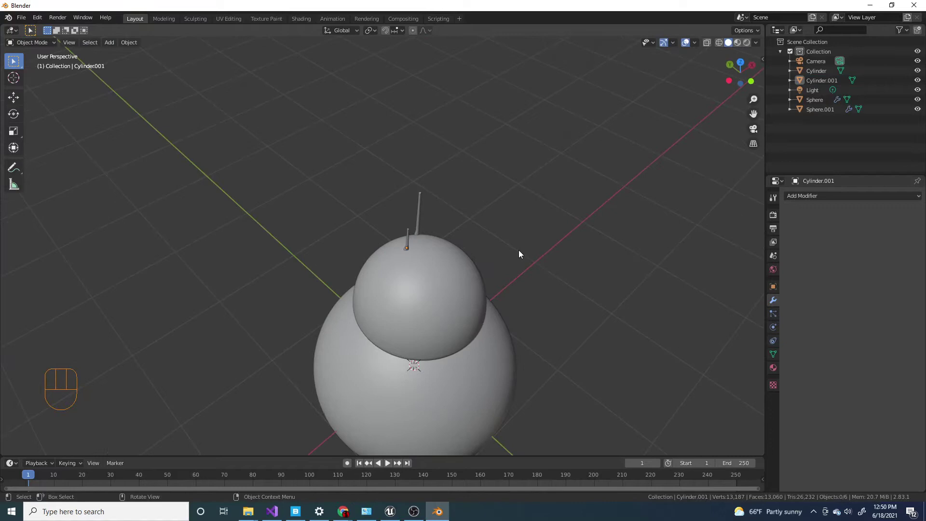
{"action": "left_click_drag", "start_coordinate": [503, 305], "coordinate": [495, 221]}
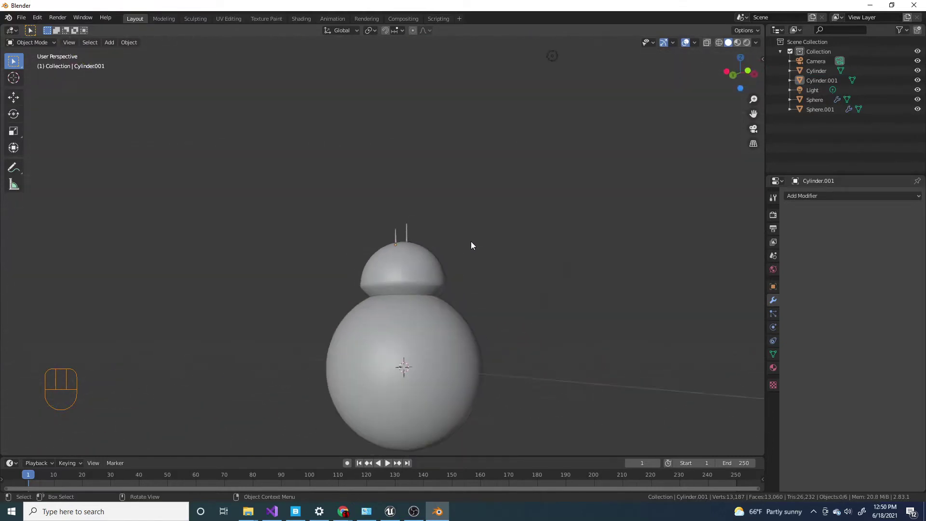
{"action": "left_click_drag", "start_coordinate": [449, 295], "coordinate": [439, 319]}
{"action": "left_click", "coordinate": [408, 266]}
{"action": "left_click", "coordinate": [645, 226]}
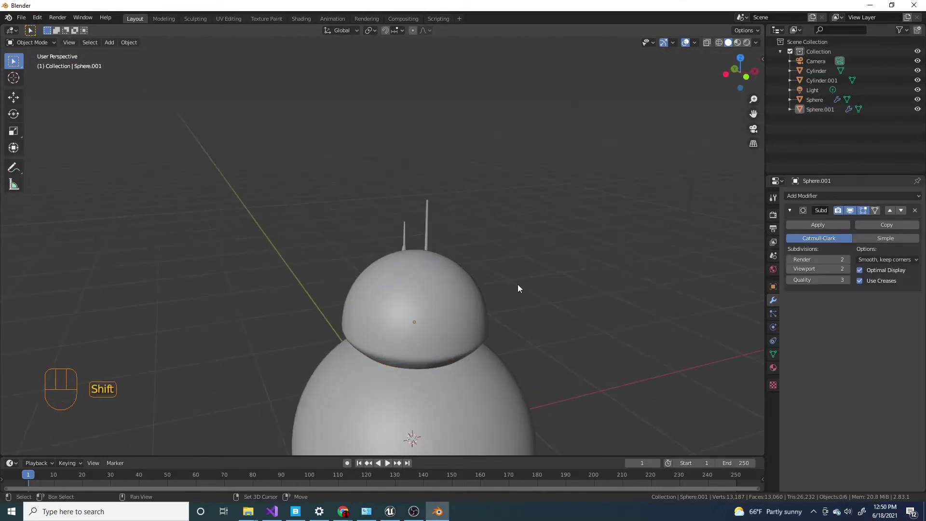
Duplicate the head sphere, shrink it to about a third, and place it on the head's front as the eye
{"action": "key", "text": "shift+a"}
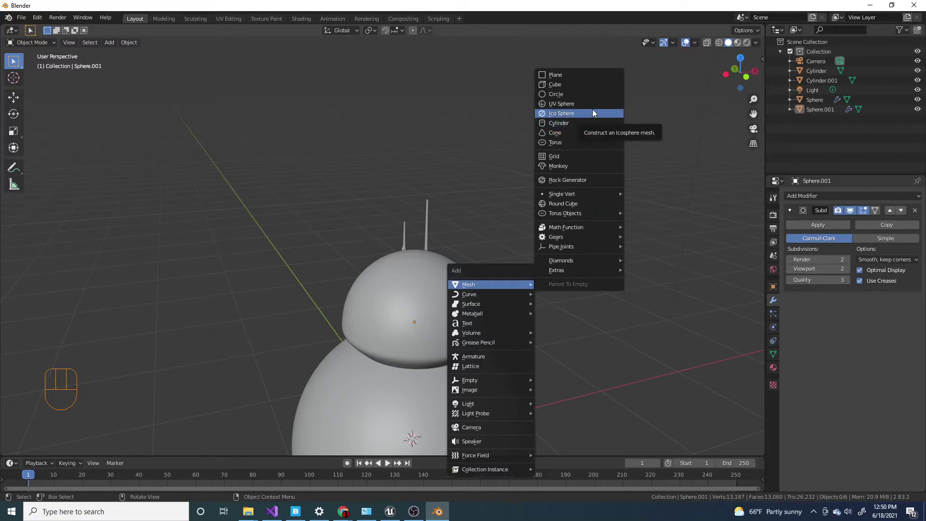
{"action": "left_click", "coordinate": [439, 414]}
{"action": "left_click_drag", "start_coordinate": [431, 375], "coordinate": [447, 387]}
{"action": "key", "text": "shift+d"}
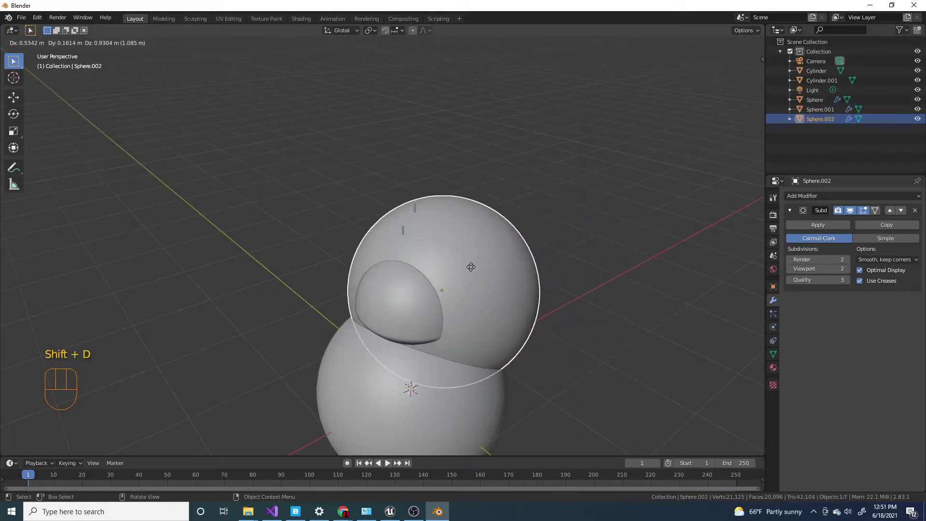
{"action": "left_click_drag", "start_coordinate": [535, 296], "coordinate": [439, 308]}
{"action": "key", "text": "s"}
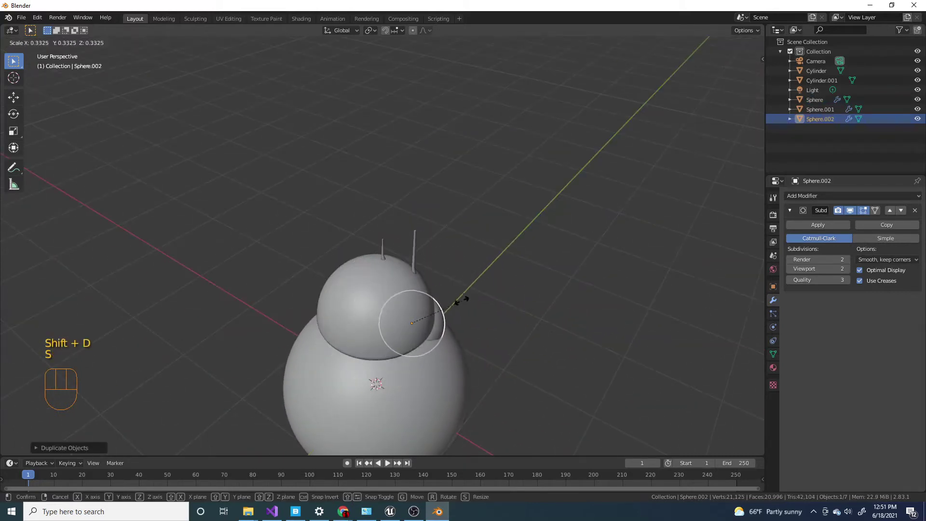
{"action": "left_click_drag", "start_coordinate": [506, 307], "coordinate": [480, 292]}
{"action": "key", "text": "KP_1"}
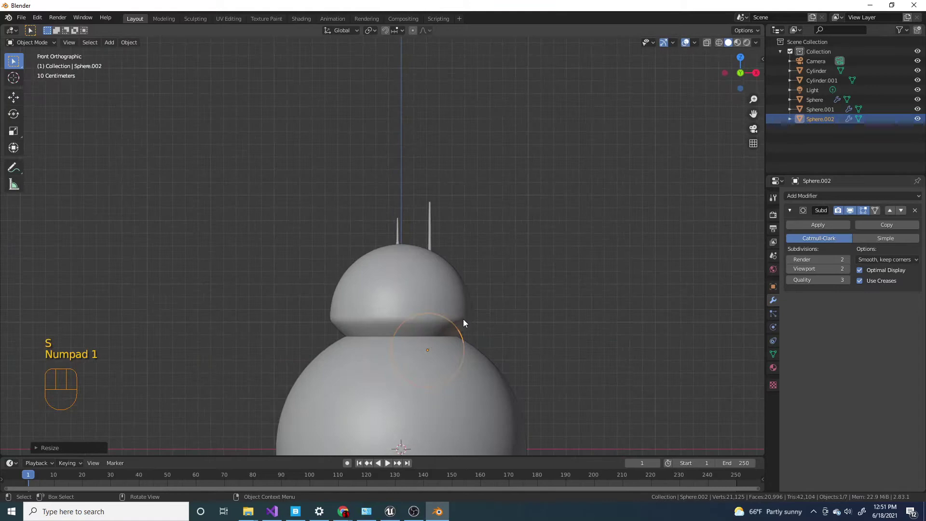
{"action": "key", "text": "g"}
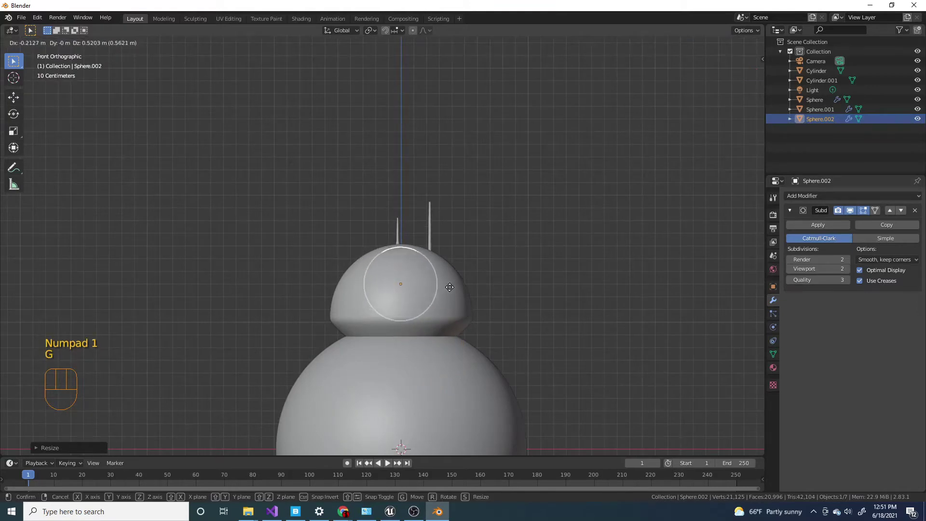
{"action": "middle_click", "coordinate": [467, 298]}
{"action": "left_click_drag", "start_coordinate": [479, 290], "coordinate": [360, 316]}
Push the eye sphere into the head front and check its depth from the side
{"action": "key", "text": "g"}
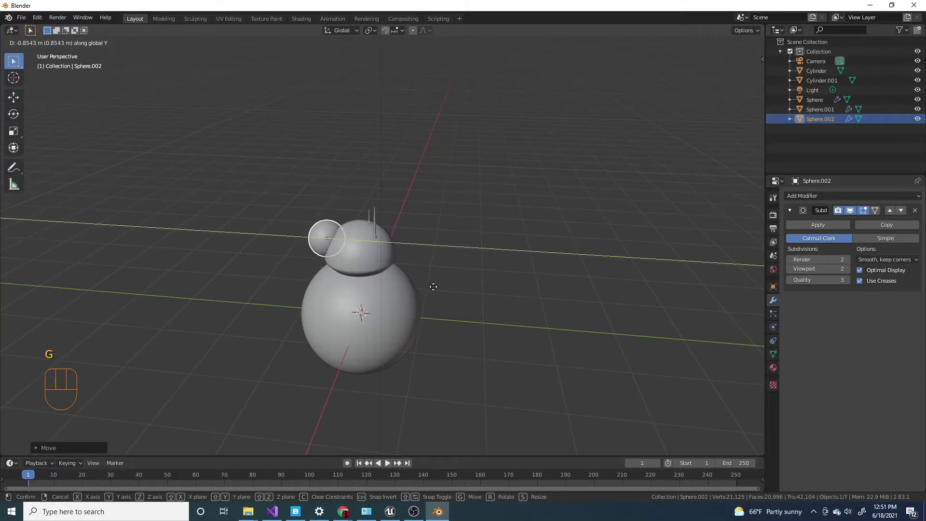
{"action": "middle_click", "coordinate": [297, 242]}
{"action": "key", "text": "s"}
{"action": "left_click_drag", "start_coordinate": [397, 269], "coordinate": [509, 258]}
{"action": "middle_click", "coordinate": [553, 262]}
{"action": "left_click_drag", "start_coordinate": [450, 304], "coordinate": [489, 291]}
{"action": "key", "text": "g"}
{"action": "left_click_drag", "start_coordinate": [488, 305], "coordinate": [250, 309]}
Fine-tune the eye's position on the head front from the front view
{"action": "key", "text": "g"}
{"action": "left_click_drag", "start_coordinate": [361, 303], "coordinate": [567, 311]}
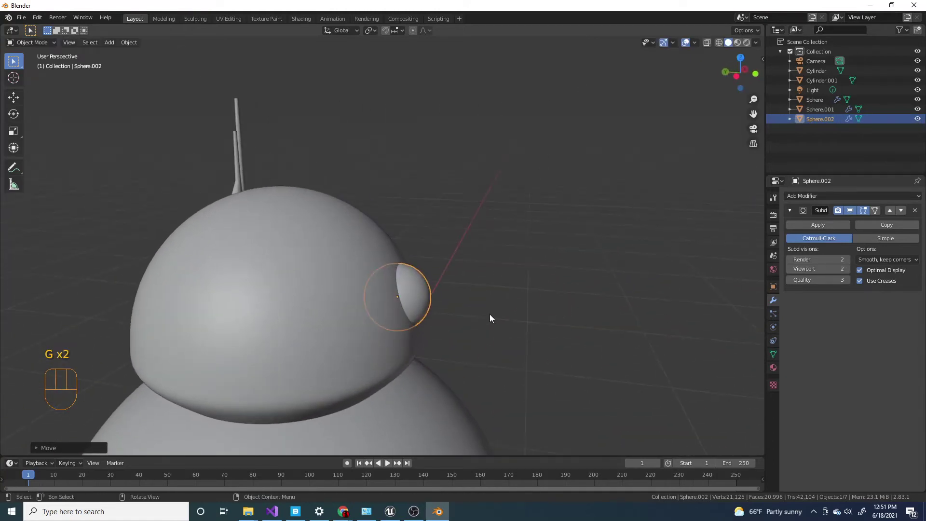
{"action": "key", "text": "g"}
{"action": "left_click_drag", "start_coordinate": [499, 340], "coordinate": [421, 342]}
{"action": "left_click_drag", "start_coordinate": [433, 329], "coordinate": [418, 325]}
{"action": "key", "text": "KP_1"}
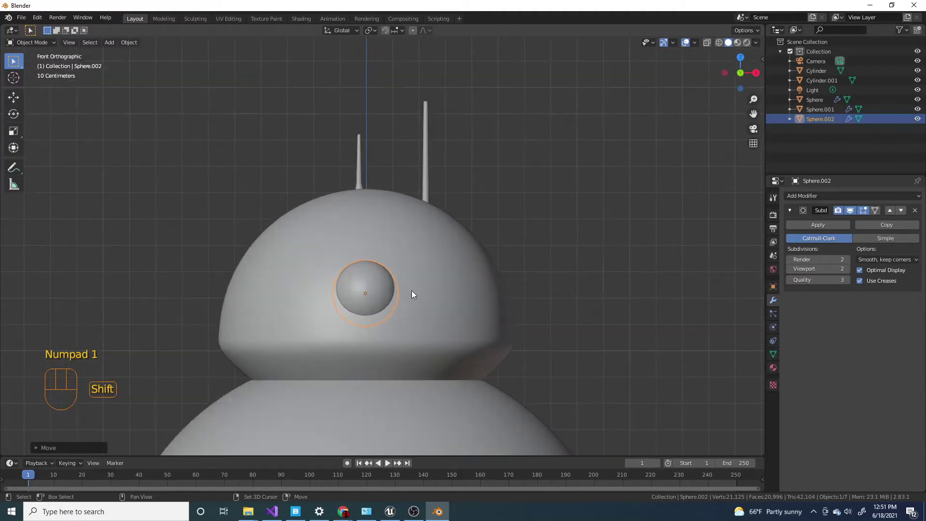
{"action": "key", "text": "g"}
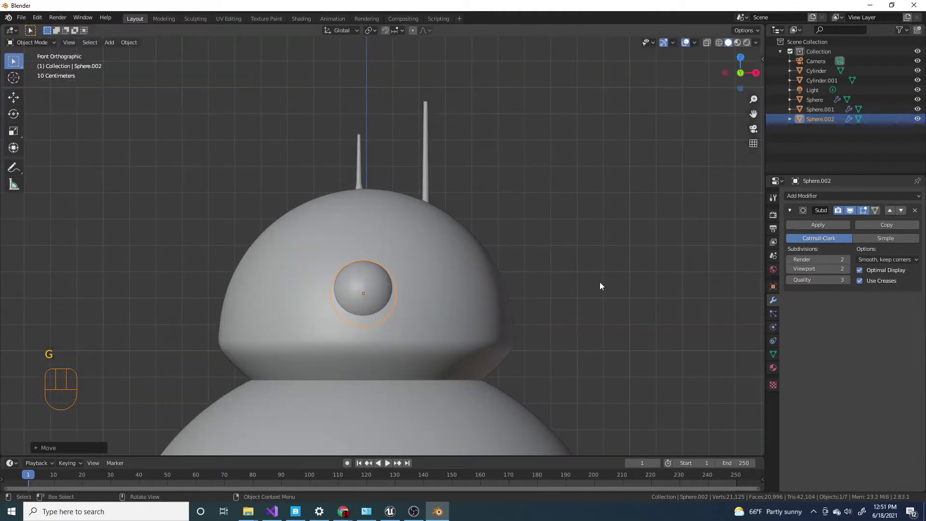
Duplicate the eye, shrink it to a small ball, and set it beside the big eye
{"action": "key", "text": "shift+d"}
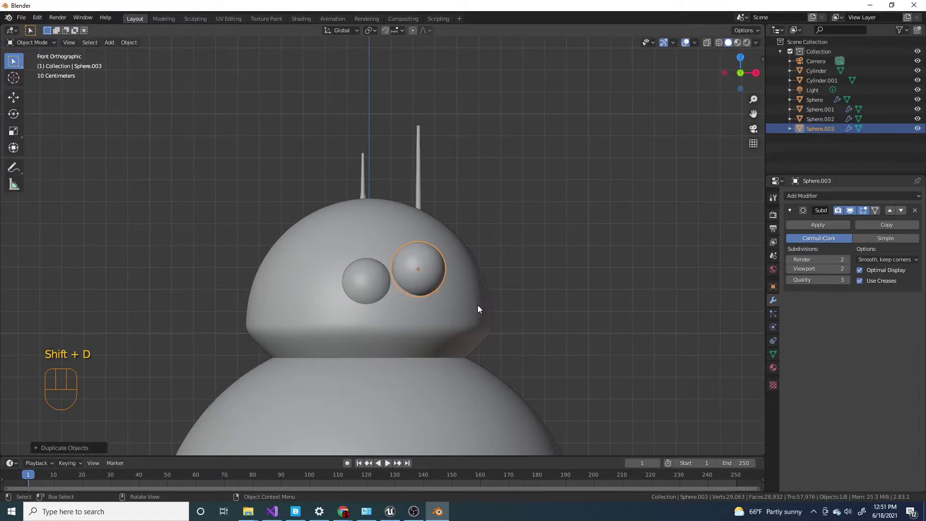
{"action": "key", "text": "s"}
{"action": "left_click_drag", "start_coordinate": [474, 305], "coordinate": [383, 349]}
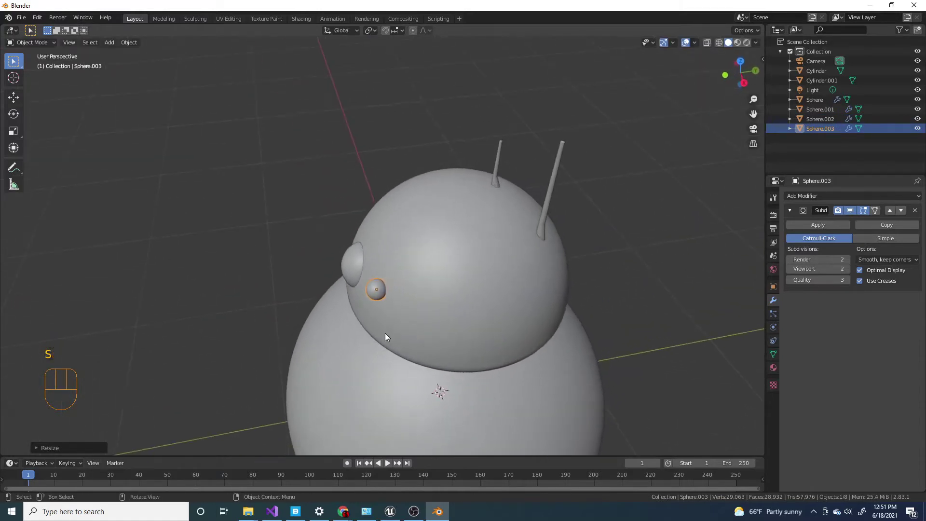
{"action": "key", "text": "g"}
{"action": "left_click_drag", "start_coordinate": [363, 308], "coordinate": [432, 284]}
{"action": "middle_click", "coordinate": [432, 274]}
Adjust the small eye's position on the head with several small moves
{"action": "key", "text": "g"}
{"action": "left_click_drag", "start_coordinate": [441, 319], "coordinate": [363, 341]}
{"action": "key", "text": "g"}
{"action": "left_click_drag", "start_coordinate": [360, 353], "coordinate": [447, 305]}
{"action": "key", "text": "g"}
{"action": "left_click_drag", "start_coordinate": [449, 316], "coordinate": [392, 350]}
{"action": "key", "text": "g"}
{"action": "left_click_drag", "start_coordinate": [366, 304], "coordinate": [455, 288]}
{"action": "left_click", "coordinate": [534, 260]}
Zoom out to review the droid, then zoom in on and select the large eye sphere
{"action": "left_click_drag", "start_coordinate": [410, 315], "coordinate": [425, 294]}
{"action": "left_click", "coordinate": [480, 316]}
{"action": "left_click_drag", "start_coordinate": [464, 327], "coordinate": [432, 349]}
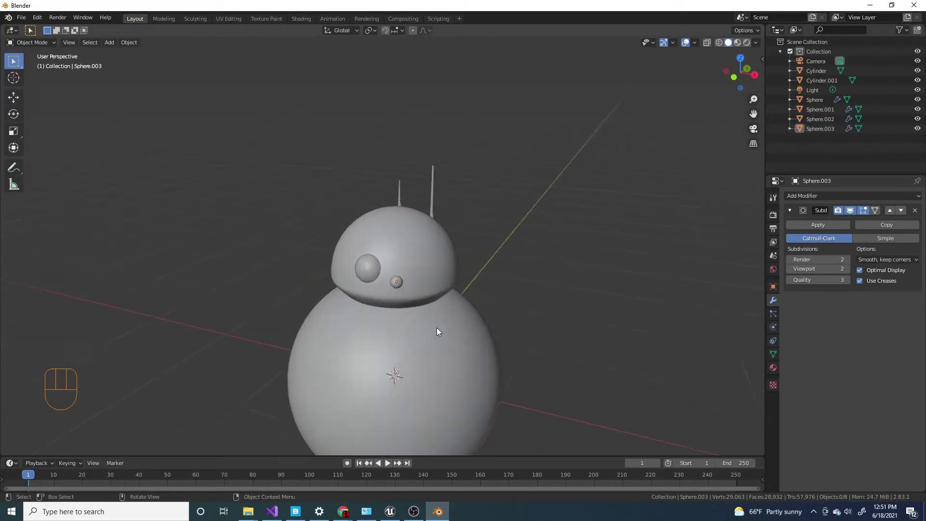
{"action": "left_click_drag", "start_coordinate": [393, 299], "coordinate": [477, 310]}
{"action": "left_click_drag", "start_coordinate": [387, 310], "coordinate": [430, 312]}
{"action": "left_click_drag", "start_coordinate": [417, 330], "coordinate": [405, 338]}
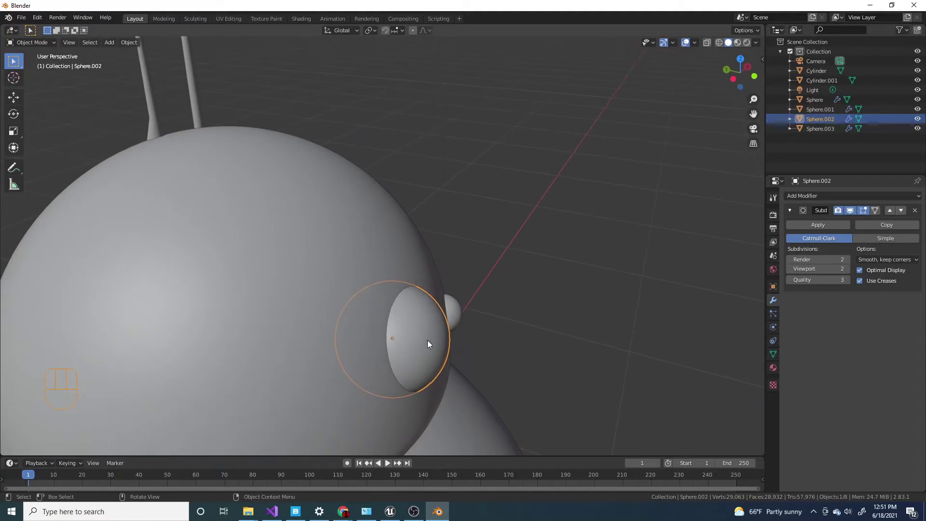
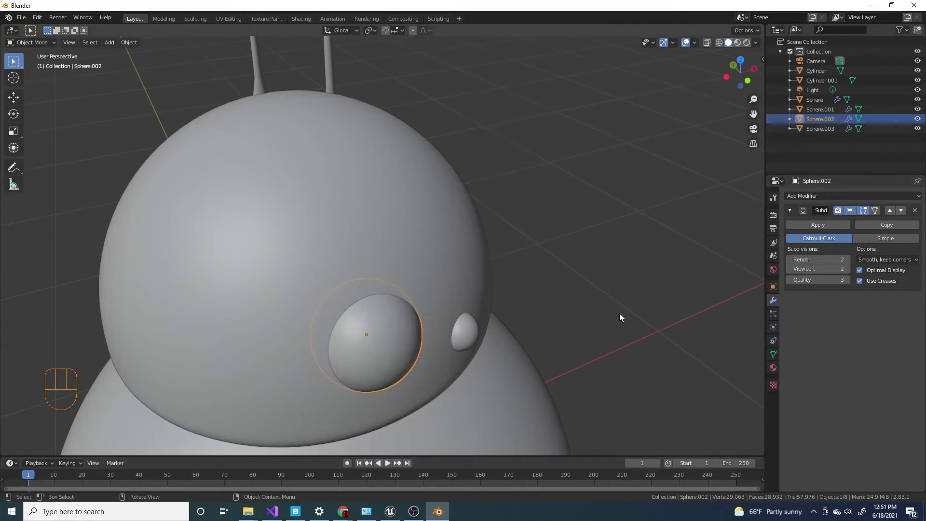
Snap the 3D cursor to the large eye and add a circle there, shrunk and rotated upright to face forward
{"action": "key", "text": "shift+s"}
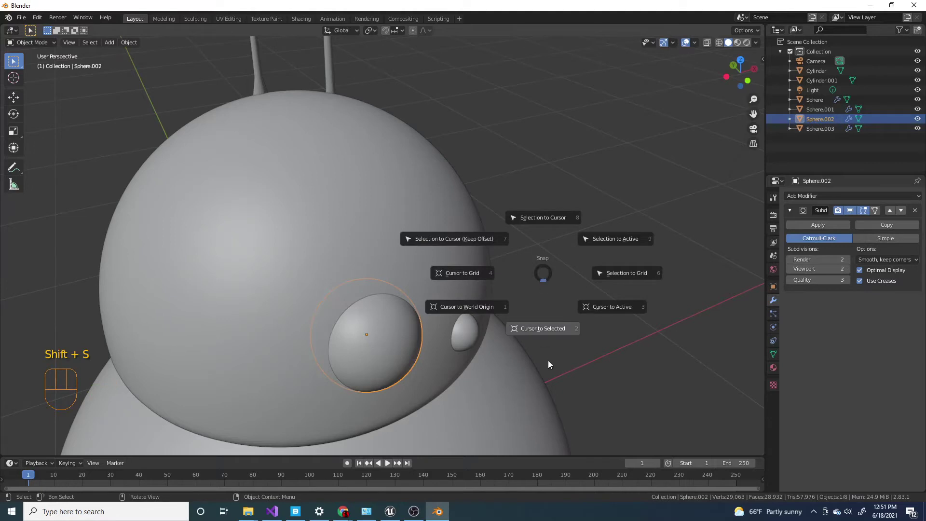
{"action": "left_click_drag", "start_coordinate": [501, 315], "coordinate": [504, 298]}
{"action": "key", "text": "shift+a"}
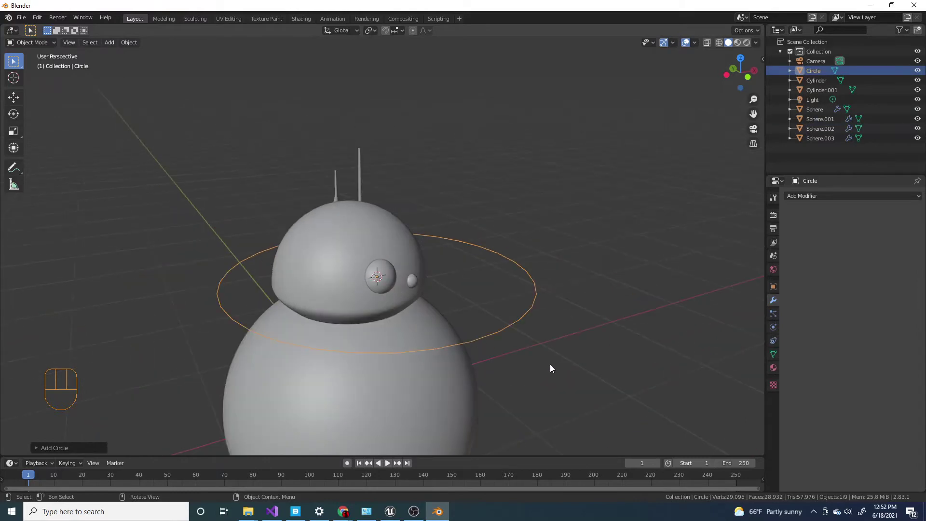
{"action": "key", "text": "s"}
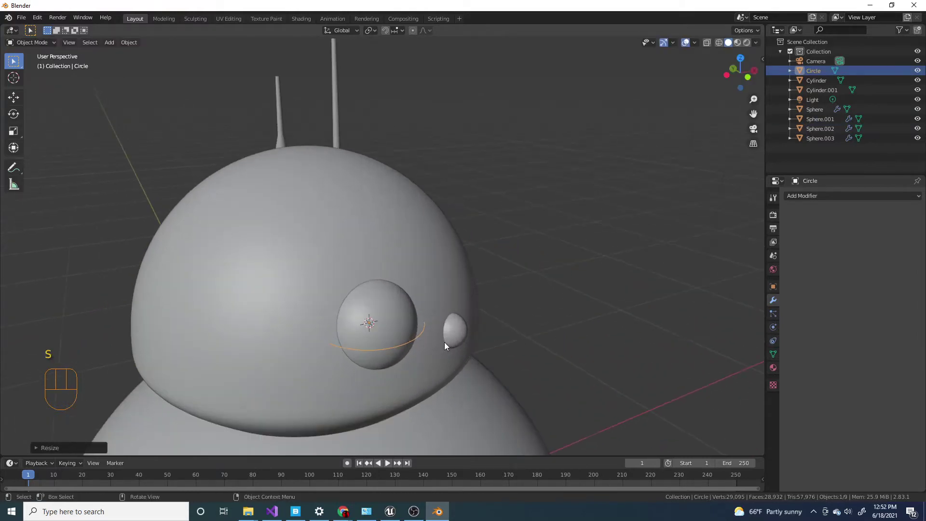
{"action": "key", "text": "r"}
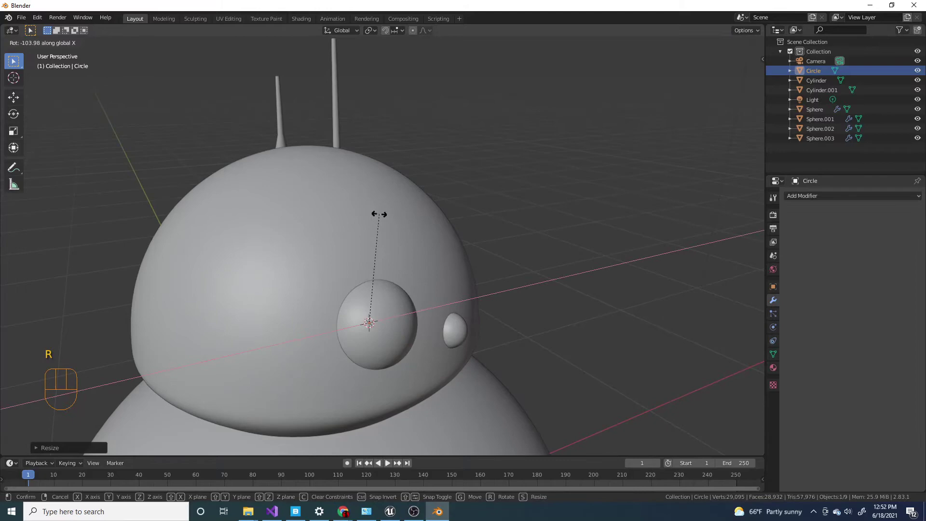
{"action": "left_click_drag", "start_coordinate": [425, 324], "coordinate": [447, 350]}
Switch to see-through wireframe, resize the circle to ring the eye and enter Edit Mode on it
{"action": "middle_click", "coordinate": [510, 308]}
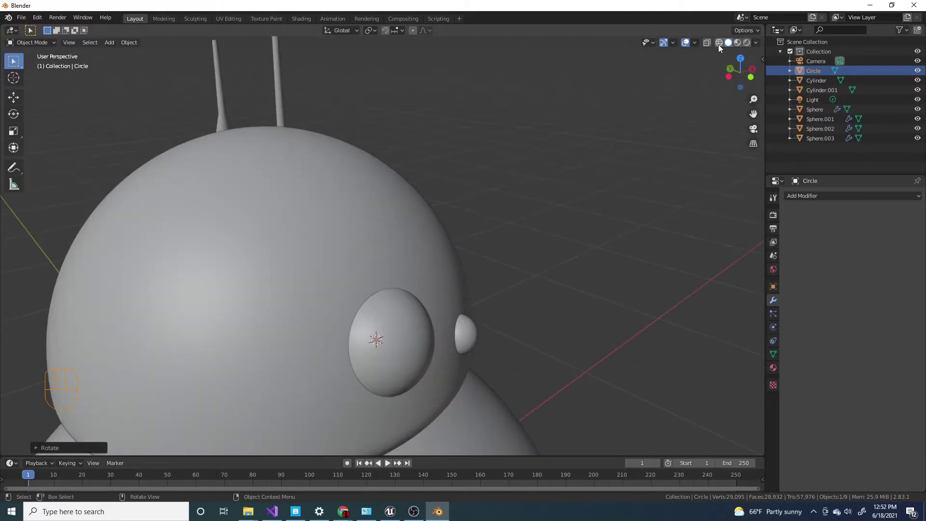
{"action": "left_click", "coordinate": [723, 51]}
{"action": "left_click_drag", "start_coordinate": [470, 301], "coordinate": [419, 280]}
{"action": "key", "text": "s"}
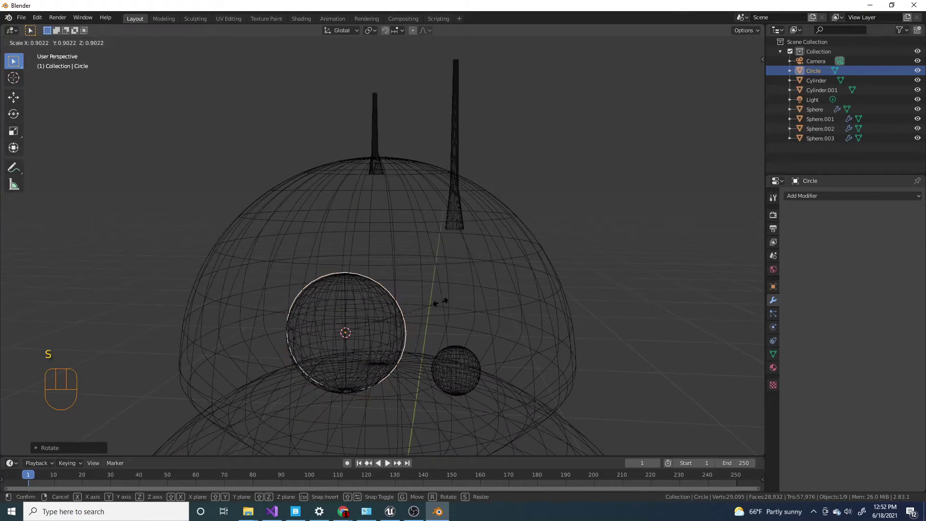
{"action": "middle_click", "coordinate": [433, 308]}
{"action": "key", "text": "Tab"}
Extrude the circle's edge outward into a flat ring band around the eye
{"action": "left_click", "coordinate": [68, 45]}
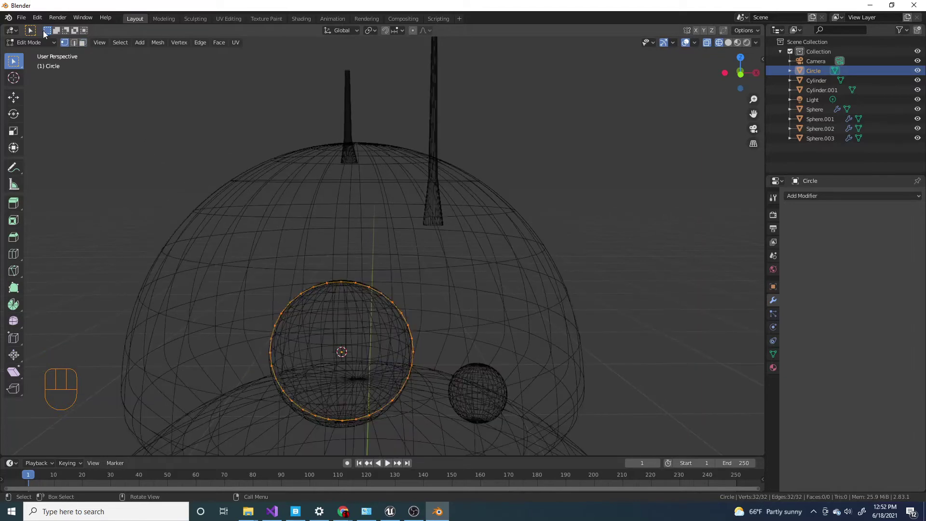
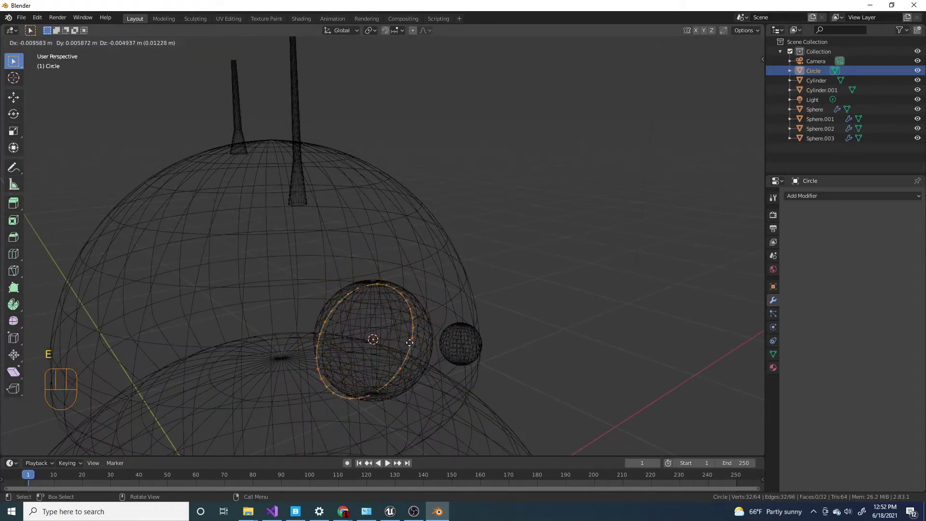
{"action": "left_click_drag", "start_coordinate": [435, 338], "coordinate": [387, 328]}
{"action": "key", "text": "s"}
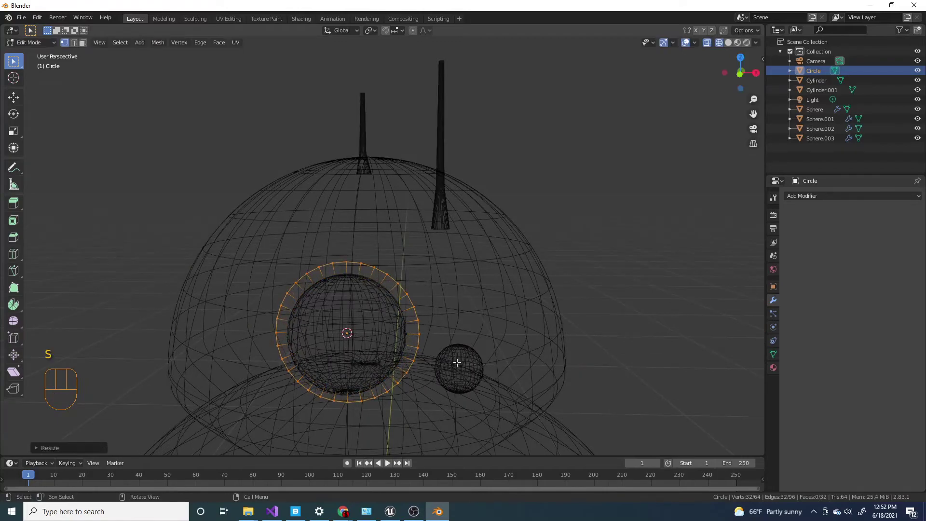
{"action": "left_click_drag", "start_coordinate": [409, 320], "coordinate": [413, 306]}
{"action": "left_click_drag", "start_coordinate": [418, 327], "coordinate": [440, 304]}
From front view, delete the lower half of the ring leaving an arc over the eye, and leave Edit Mode
{"action": "middle_click", "coordinate": [431, 310]}
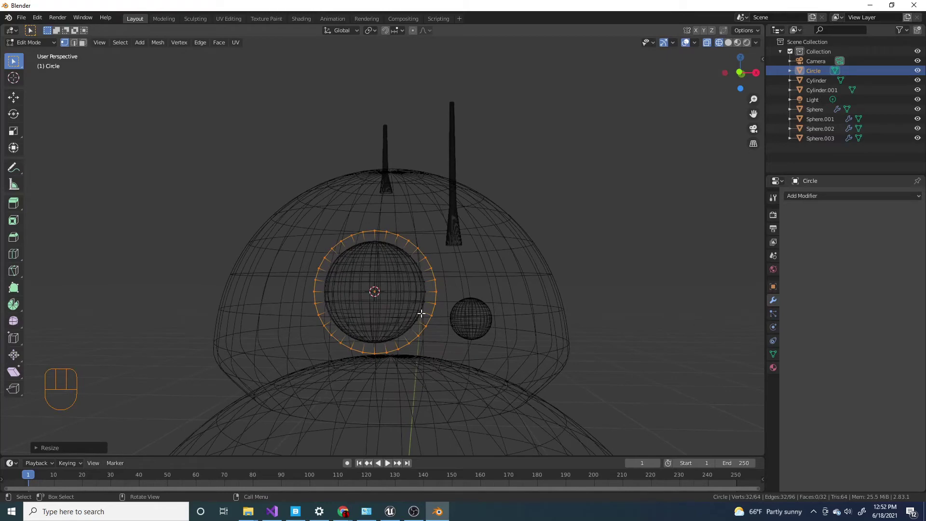
{"action": "middle_click", "coordinate": [405, 306]}
{"action": "key", "text": "KP_1"}
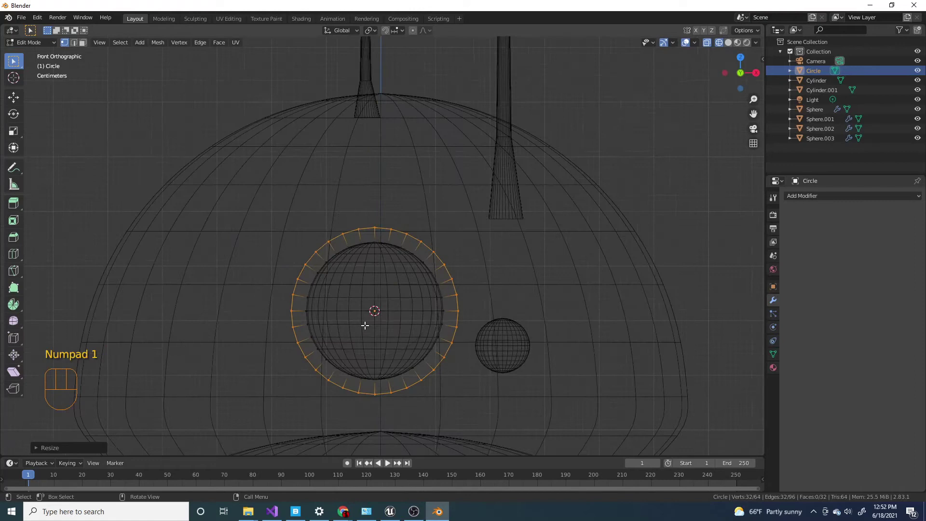
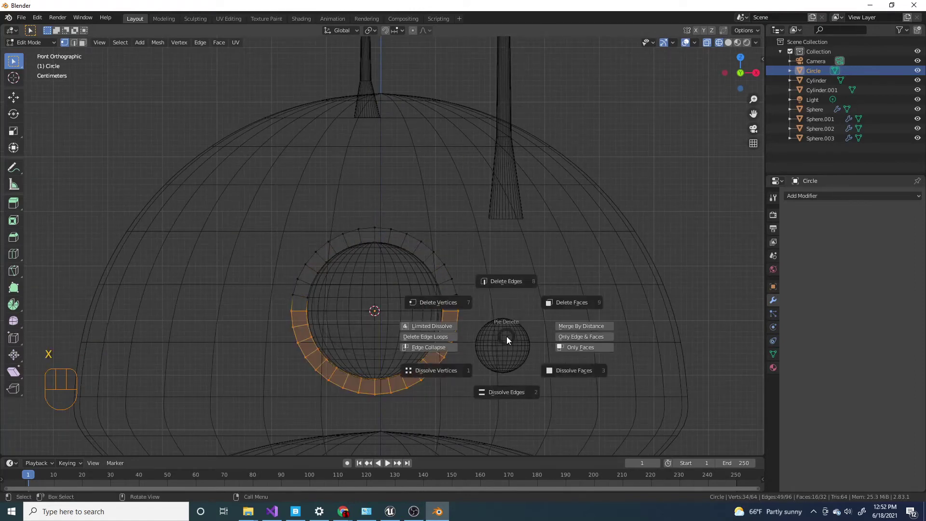
{"action": "left_click_drag", "start_coordinate": [218, 182], "coordinate": [491, 319]}
{"action": "left_click_drag", "start_coordinate": [394, 295], "coordinate": [402, 298]}
{"action": "left_click_drag", "start_coordinate": [513, 335], "coordinate": [495, 335]}
{"action": "left_click_drag", "start_coordinate": [451, 326], "coordinate": [520, 355]}
{"action": "key", "text": "e"}
{"action": "key", "text": "Tab"}
Return to solid shading and inspect the new eyelid arc from several angles
{"action": "middle_click", "coordinate": [532, 308]}
{"action": "left_click", "coordinate": [732, 48]}
{"action": "left_click_drag", "start_coordinate": [656, 174], "coordinate": [655, 175]}
{"action": "left_click_drag", "start_coordinate": [493, 317], "coordinate": [344, 303]}
{"action": "left_click_drag", "start_coordinate": [303, 262], "coordinate": [364, 265]}
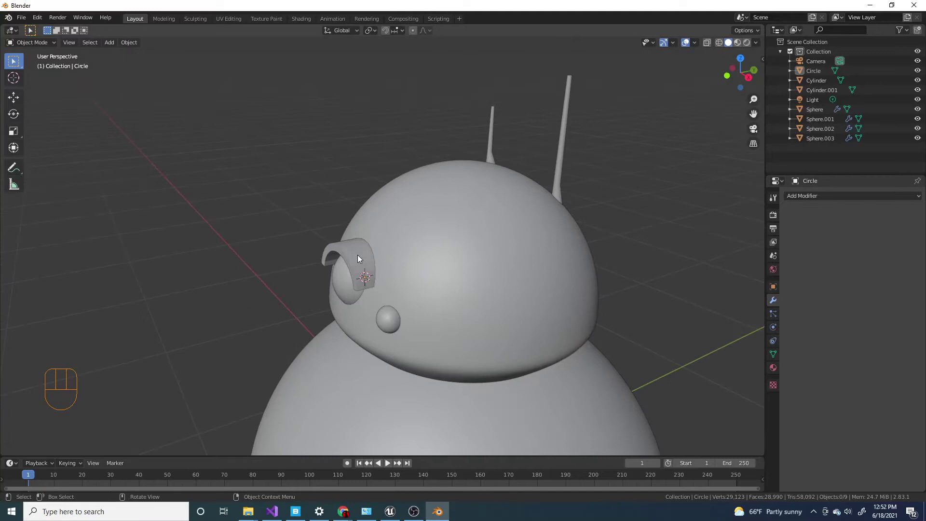
Extrude the eyelid's edge loop along one axis to give the band thickness
{"action": "left_click_drag", "start_coordinate": [376, 260], "coordinate": [514, 262]}
{"action": "key", "text": "Tab"}
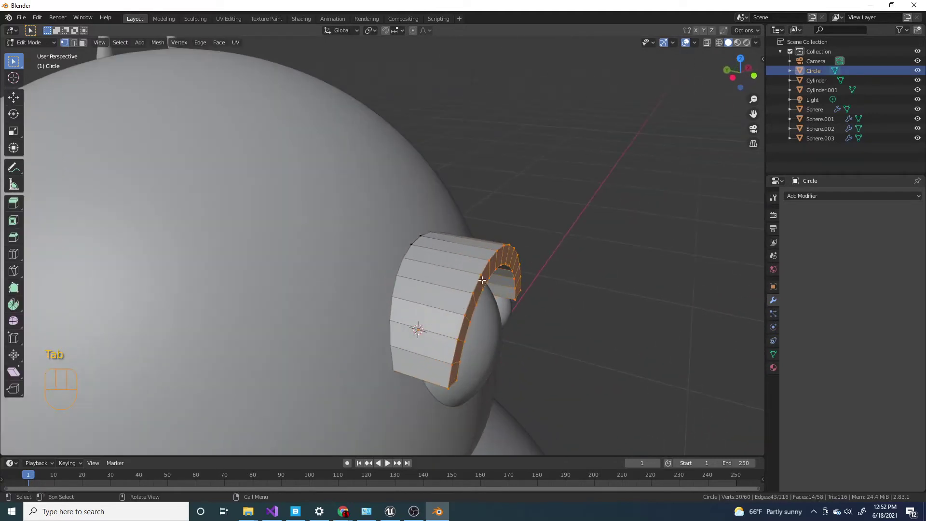
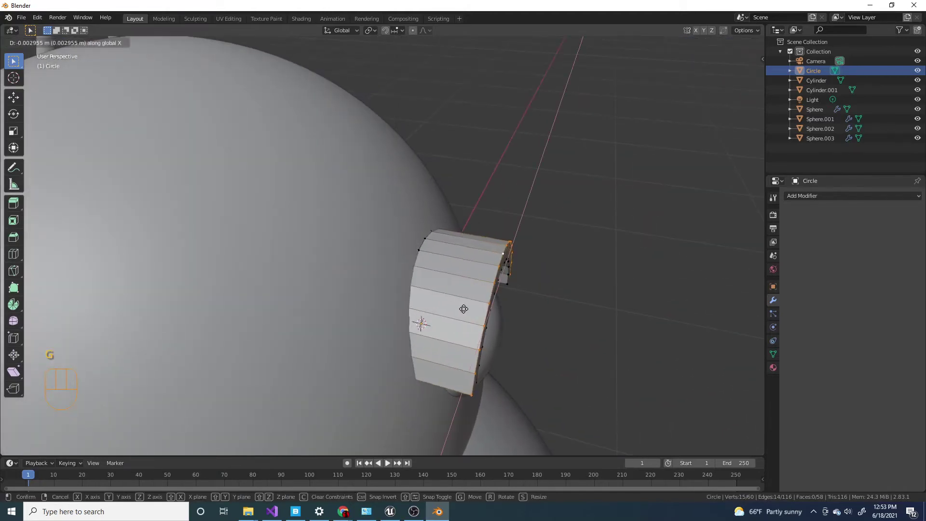
{"action": "middle_click", "coordinate": [505, 322]}
{"action": "key", "text": "Tab"}
{"action": "left_click", "coordinate": [625, 281]}
{"action": "left_click_drag", "start_coordinate": [409, 281], "coordinate": [496, 296]}
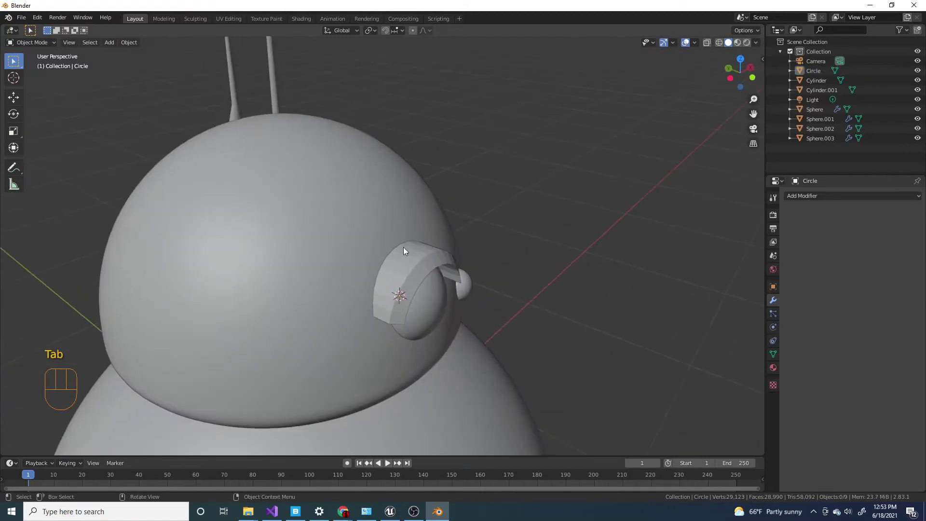
{"action": "left_click", "coordinate": [405, 251]}
{"action": "right_click", "coordinate": [408, 252]}
Move the eyelid object along Y so it sits closer against the head
{"action": "left_click_drag", "start_coordinate": [456, 287], "coordinate": [497, 300]}
{"action": "left_click_drag", "start_coordinate": [490, 295], "coordinate": [425, 273]}
{"action": "left_click_drag", "start_coordinate": [454, 293], "coordinate": [445, 280]}
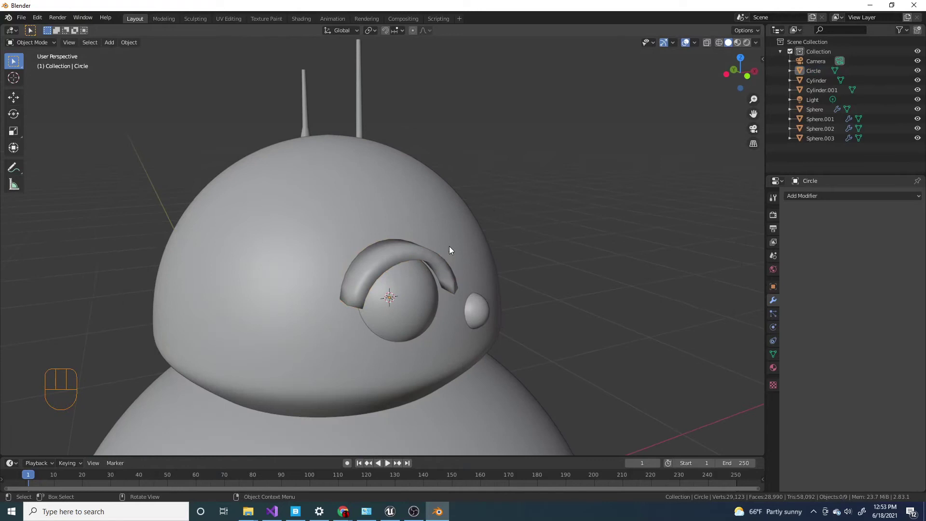
{"action": "right_click", "coordinate": [424, 262]}
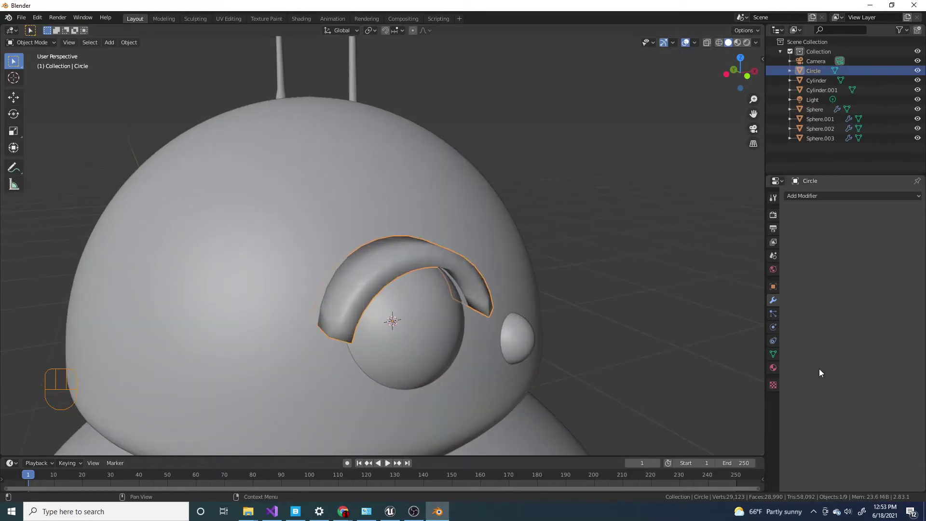
{"action": "left_click_drag", "start_coordinate": [426, 274], "coordinate": [487, 343]}
{"action": "left_click_drag", "start_coordinate": [488, 304], "coordinate": [471, 279]}
{"action": "key", "text": "g"}
{"action": "left_click_drag", "start_coordinate": [562, 317], "coordinate": [498, 229]}
{"action": "left_click_drag", "start_coordinate": [504, 270], "coordinate": [556, 298]}
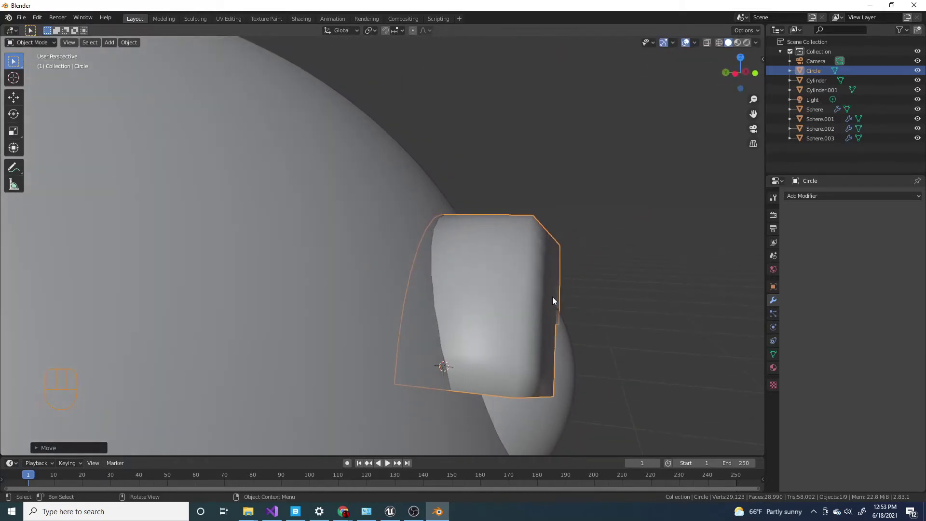
{"action": "key", "text": "Tab"}
{"action": "left_click_drag", "start_coordinate": [550, 295], "coordinate": [536, 308]}
{"action": "left_click", "coordinate": [540, 279]}
Fine-tune the eyelid's vertices and slide it sideways snug against the head over the eye
{"action": "middle_click", "coordinate": [554, 300]}
{"action": "key", "text": "g"}
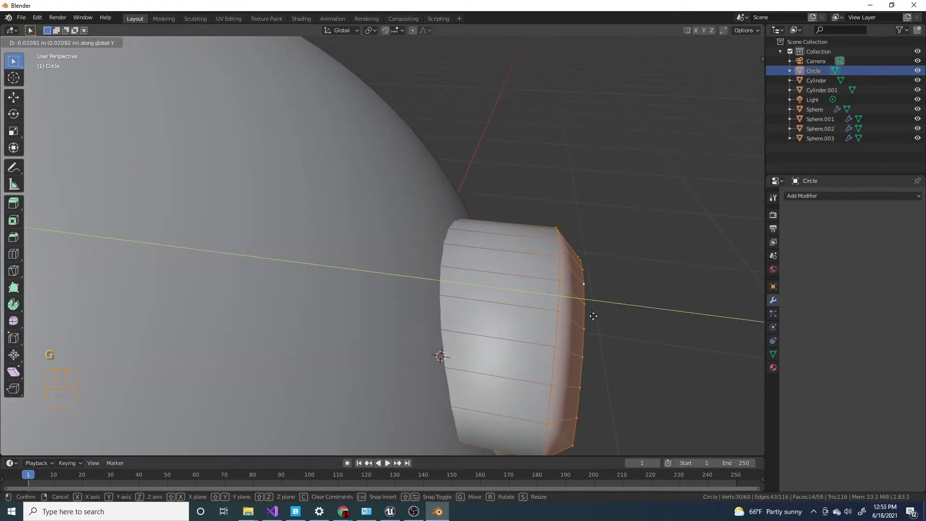
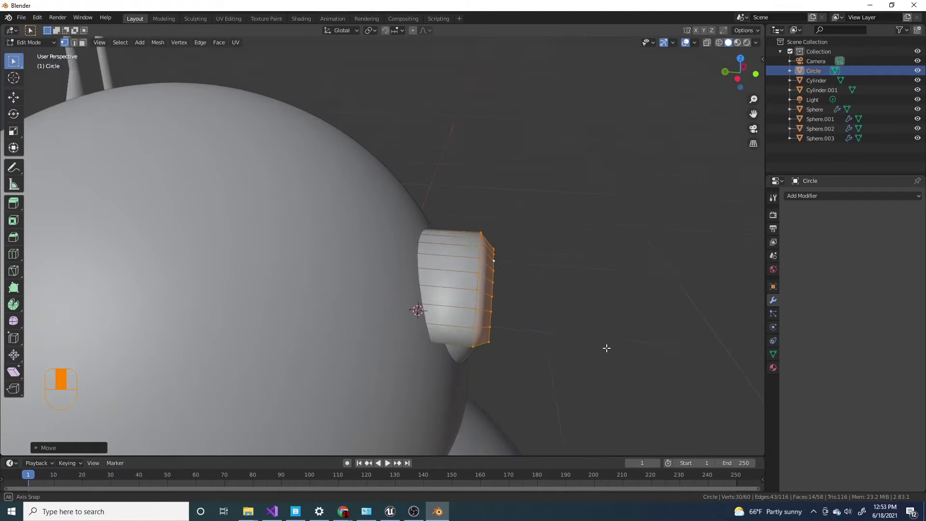
{"action": "key", "text": "Tab"}
{"action": "left_click_drag", "start_coordinate": [495, 313], "coordinate": [365, 301]}
{"action": "left_click_drag", "start_coordinate": [382, 309], "coordinate": [495, 333]}
{"action": "left_click_drag", "start_coordinate": [477, 327], "coordinate": [393, 333]}
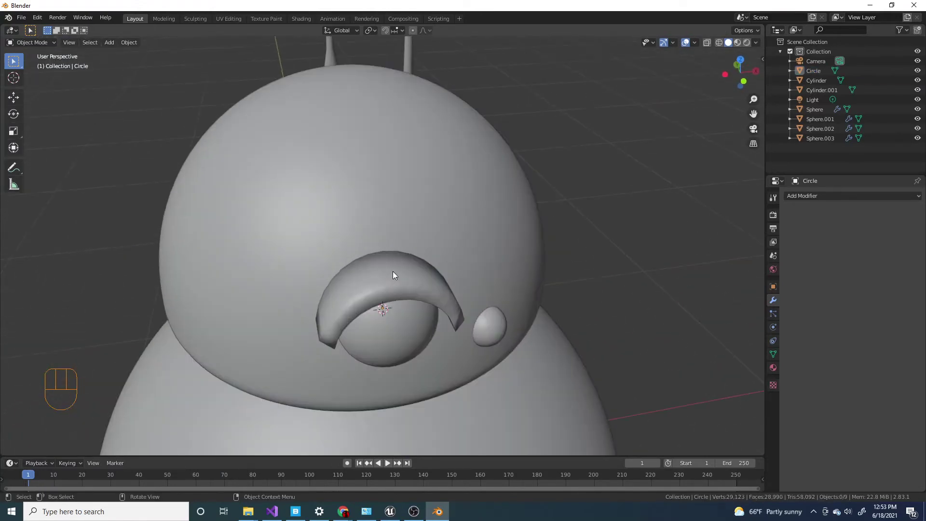
{"action": "left_click_drag", "start_coordinate": [431, 289], "coordinate": [497, 289]}
{"action": "key", "text": "g"}
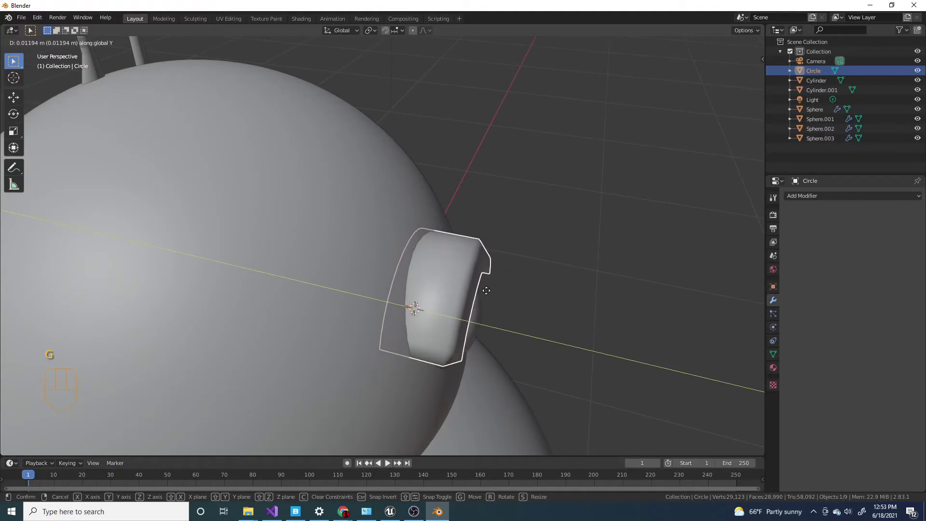
{"action": "left_click_drag", "start_coordinate": [496, 299], "coordinate": [501, 281]}
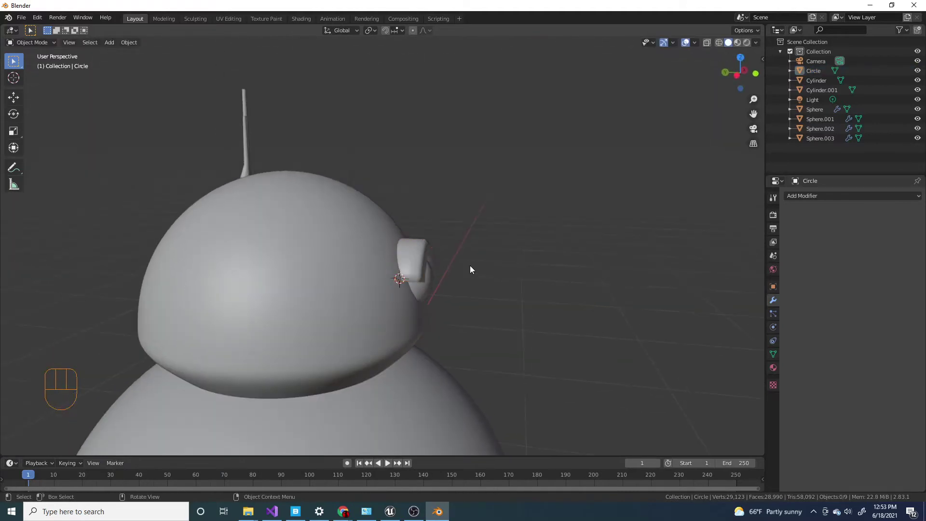
Turn on Auto Smooth (30°) in the eyelid's Normals settings and check its crisp edges
{"action": "left_click_drag", "start_coordinate": [412, 276], "coordinate": [359, 288]}
{"action": "left_click_drag", "start_coordinate": [452, 281], "coordinate": [453, 258]}
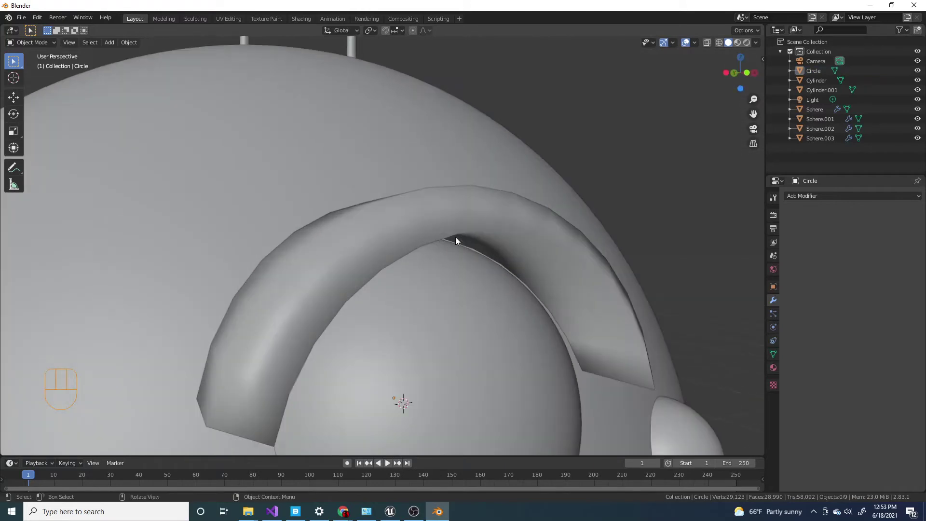
{"action": "left_click_drag", "start_coordinate": [526, 284], "coordinate": [569, 326]}
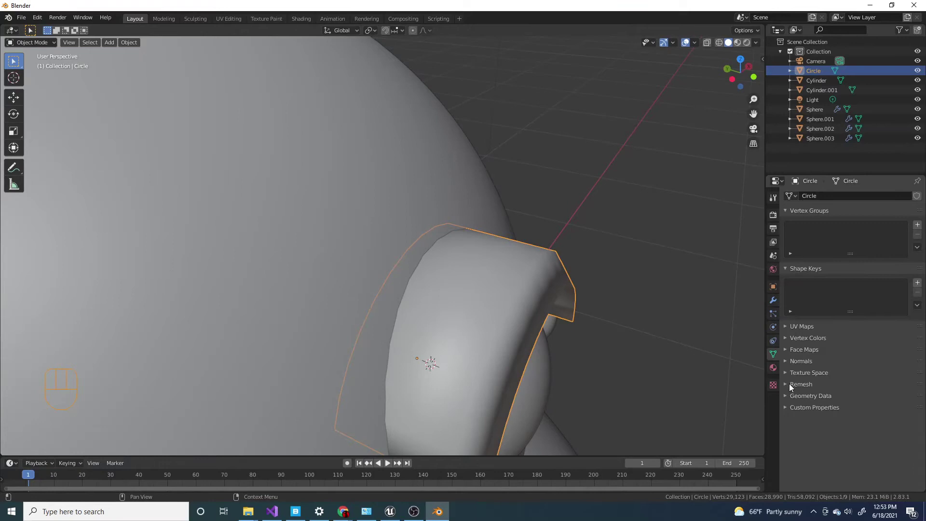
{"action": "left_click", "coordinate": [787, 361]}
{"action": "left_click", "coordinate": [802, 373]}
{"action": "left_click_drag", "start_coordinate": [477, 267], "coordinate": [351, 256]}
{"action": "left_click_drag", "start_coordinate": [365, 267], "coordinate": [483, 229]}
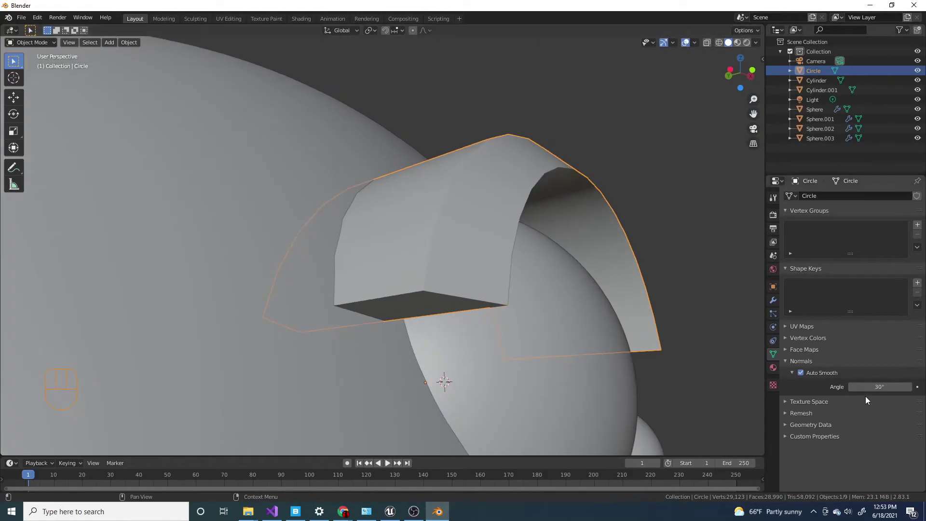
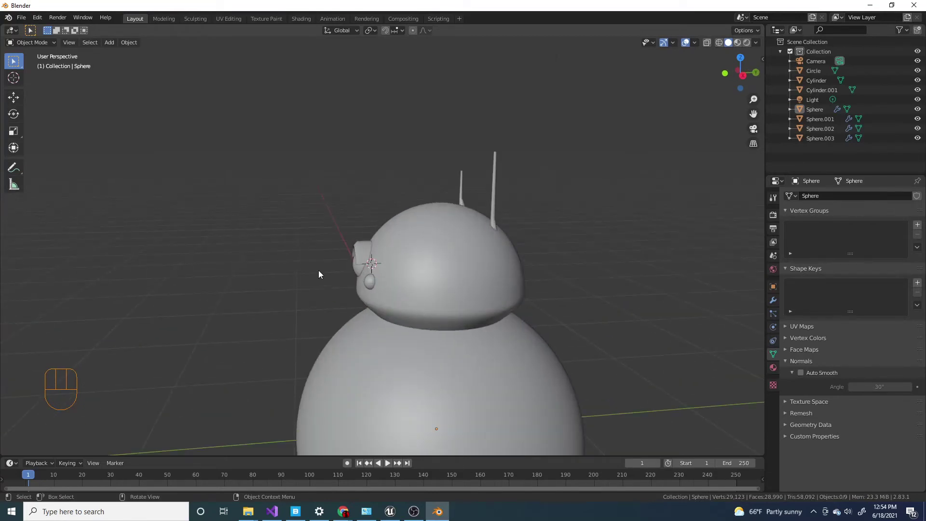
Add a loop cut with Ctrl+R near the lower end of the antenna cylinder
{"action": "left_click_drag", "start_coordinate": [362, 273], "coordinate": [423, 275]}
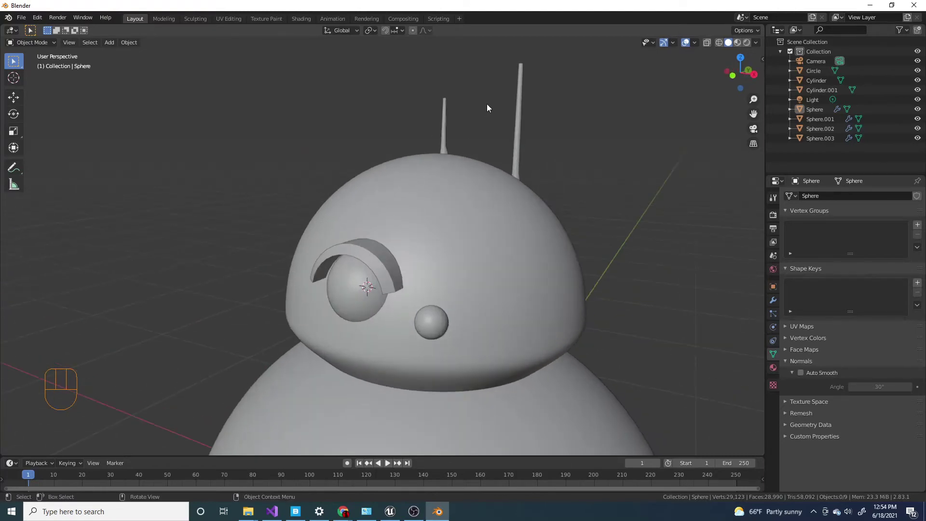
{"action": "left_click_drag", "start_coordinate": [513, 150], "coordinate": [445, 338]}
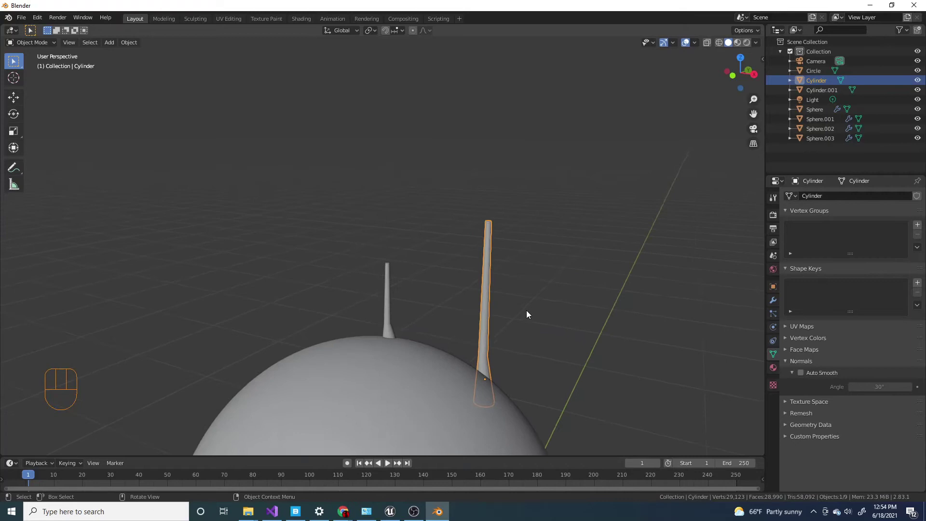
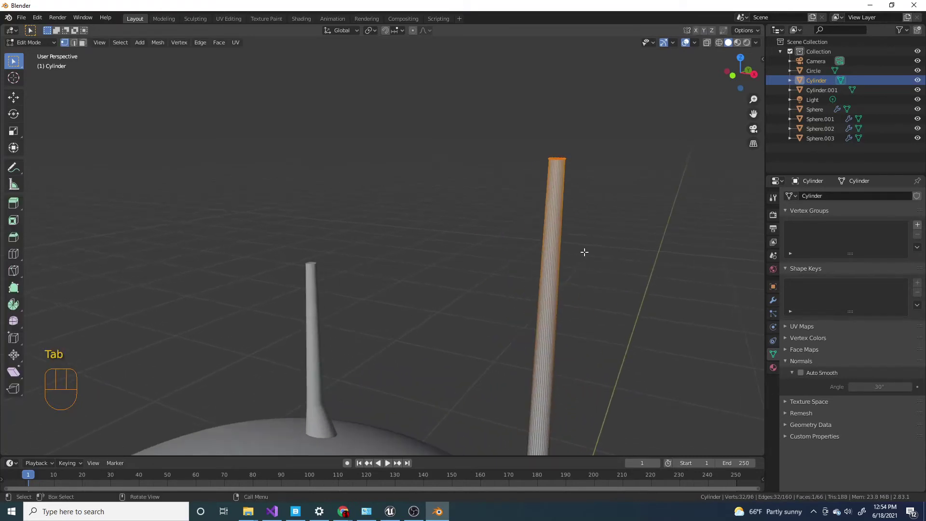
{"action": "key", "text": "ctrl+r"}
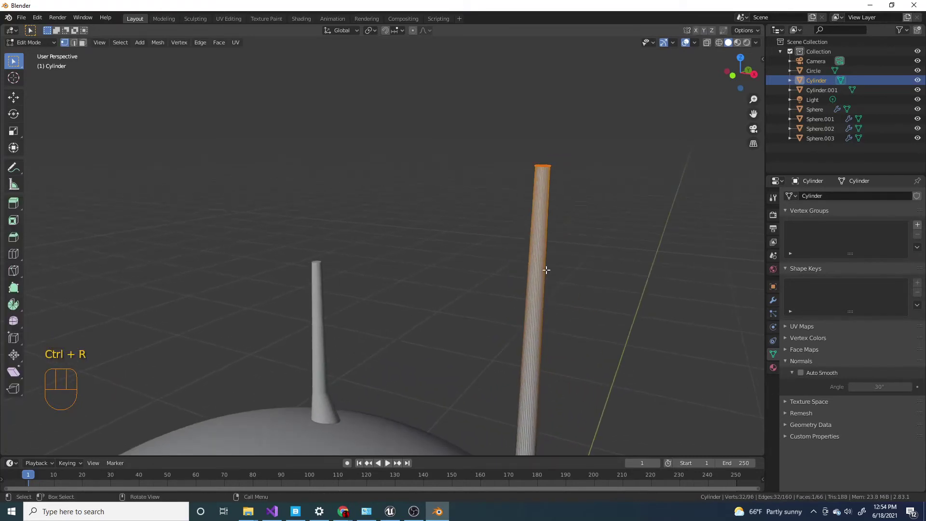
{"action": "key", "text": "ctrl+r"}
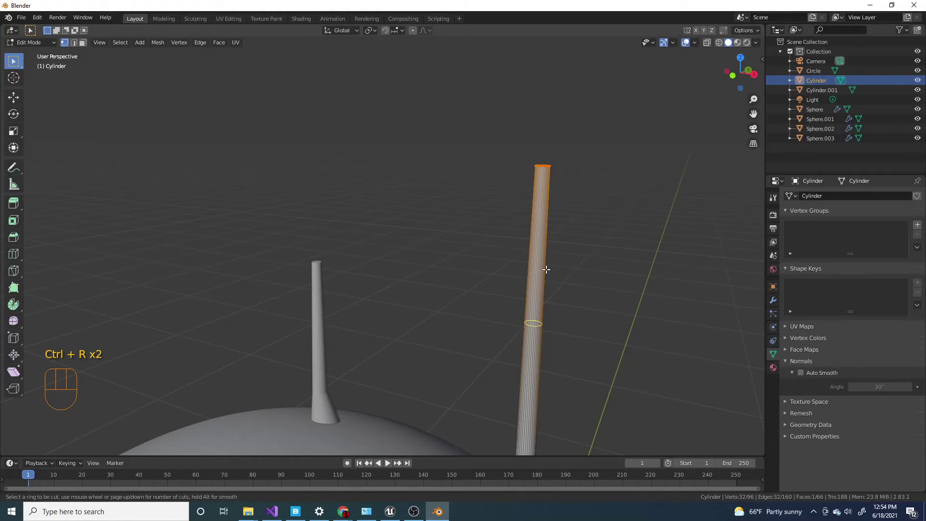
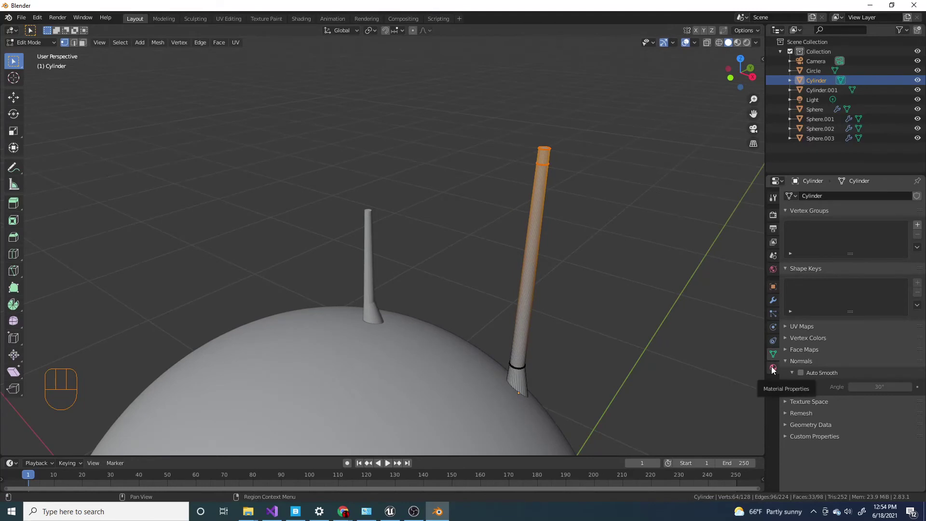
Add a second material slot to the antenna with a new material whose Base Color is black
{"action": "left_click", "coordinate": [776, 372]}
{"action": "left_click", "coordinate": [877, 239]}
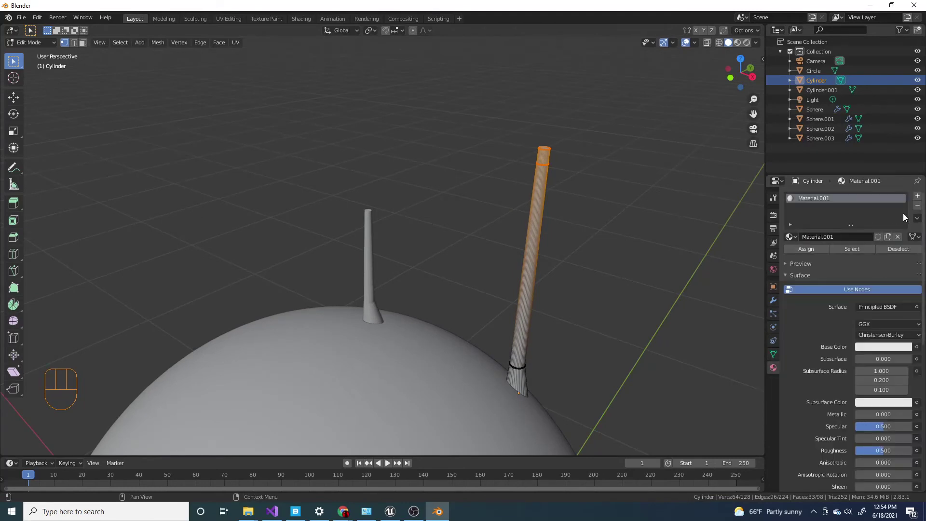
{"action": "left_click", "coordinate": [920, 198]}
{"action": "left_click", "coordinate": [855, 257]}
{"action": "left_click", "coordinate": [816, 272]}
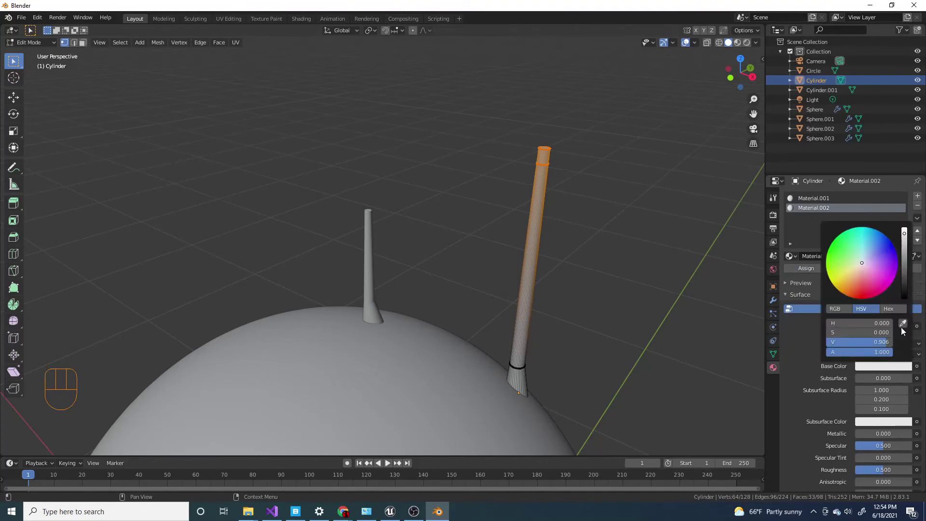
{"action": "left_click", "coordinate": [878, 368]}
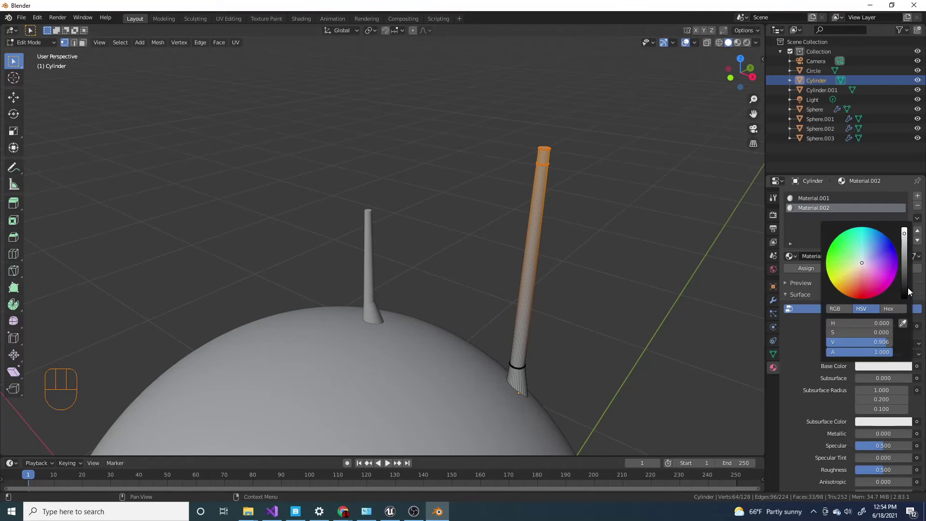
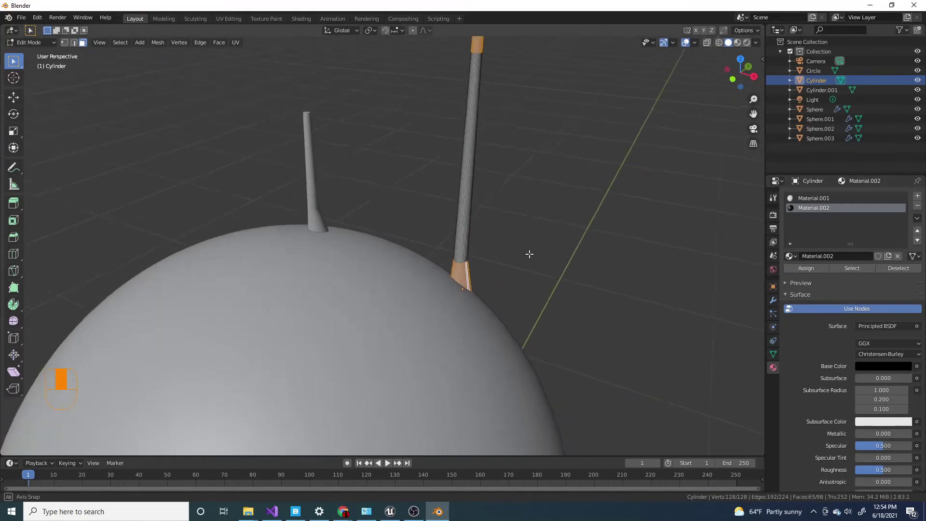
Reposition the base loop to taper the antenna's lower section and leave Edit Mode
{"action": "left_click_drag", "start_coordinate": [527, 251], "coordinate": [513, 250]}
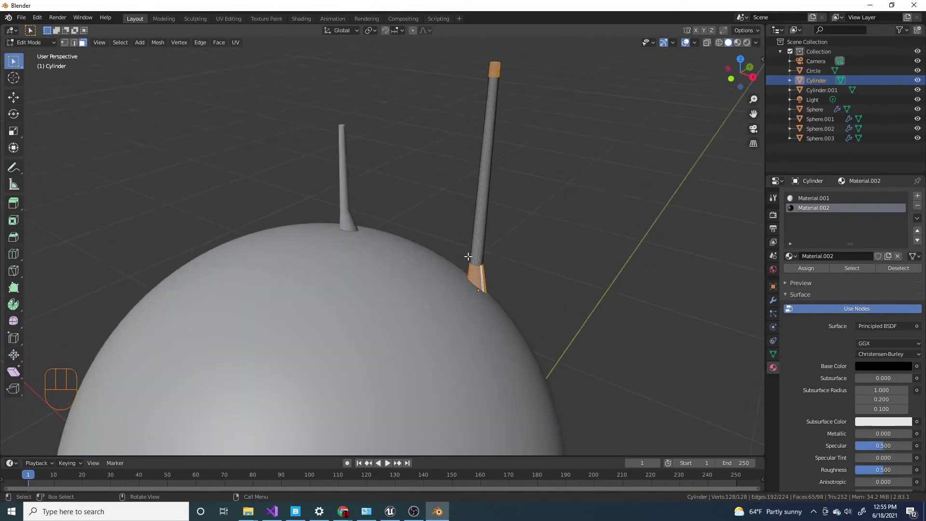
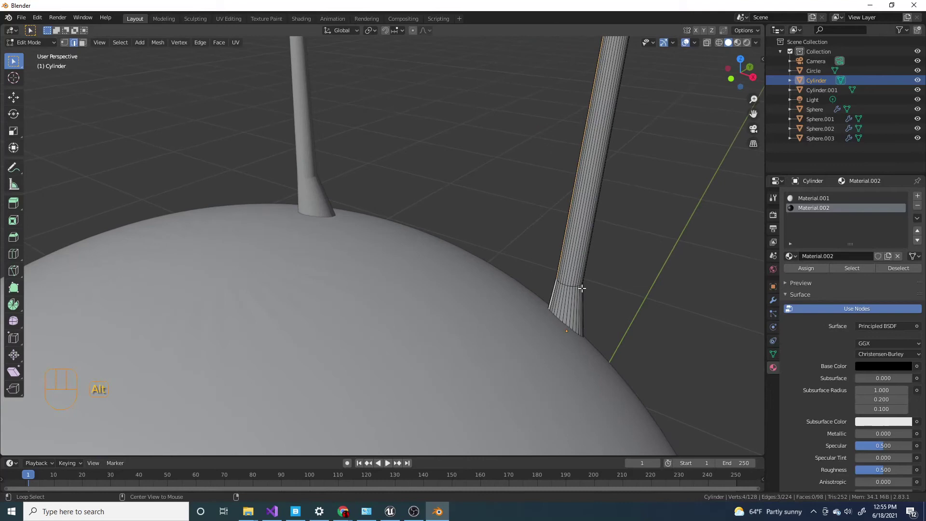
{"action": "key", "text": "g"}
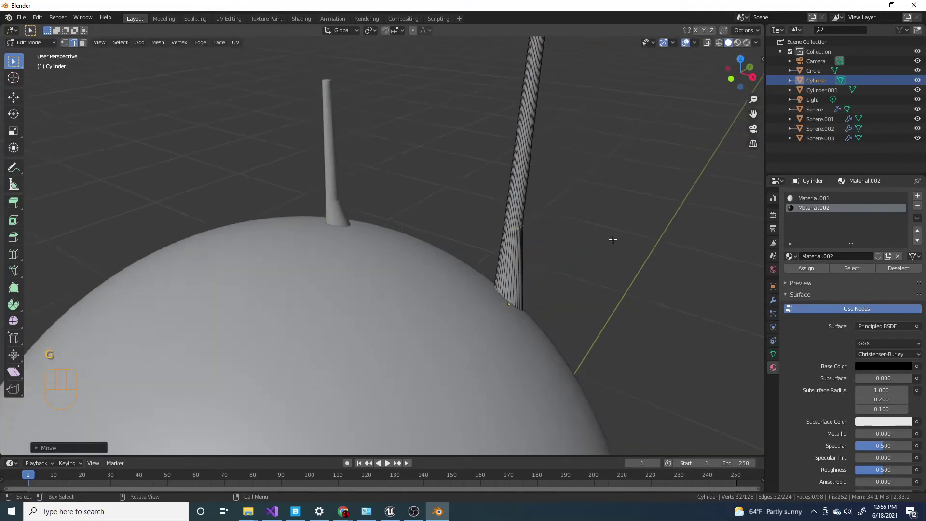
{"action": "key", "text": "g"}
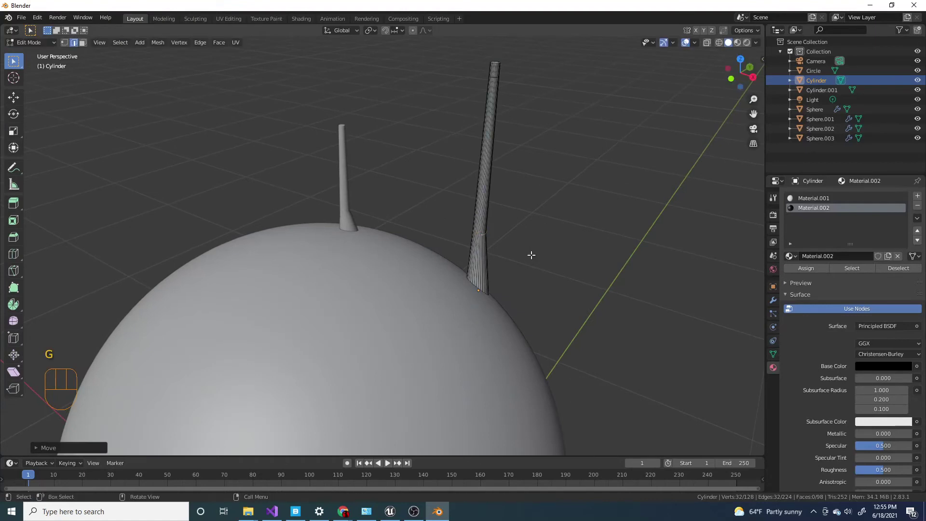
{"action": "key", "text": "Tab"}
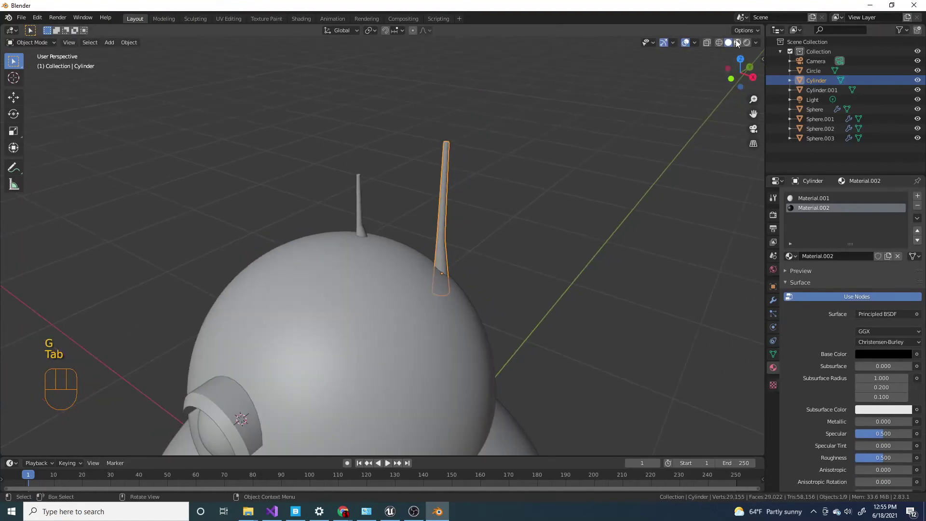
Orbit around the droid in Material Preview to check the antenna's black base and tip
{"action": "left_click_drag", "start_coordinate": [461, 217], "coordinate": [478, 218]}
{"action": "left_click_drag", "start_coordinate": [415, 247], "coordinate": [351, 252]}
{"action": "left_click_drag", "start_coordinate": [359, 253], "coordinate": [417, 247]}
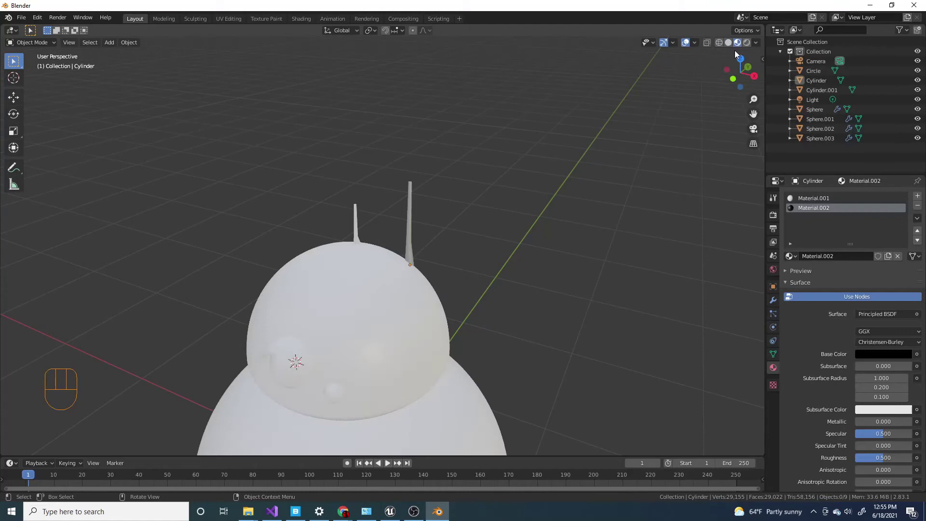
{"action": "left_click_drag", "start_coordinate": [369, 254], "coordinate": [482, 255]}
{"action": "left_click_drag", "start_coordinate": [455, 272], "coordinate": [384, 280]}
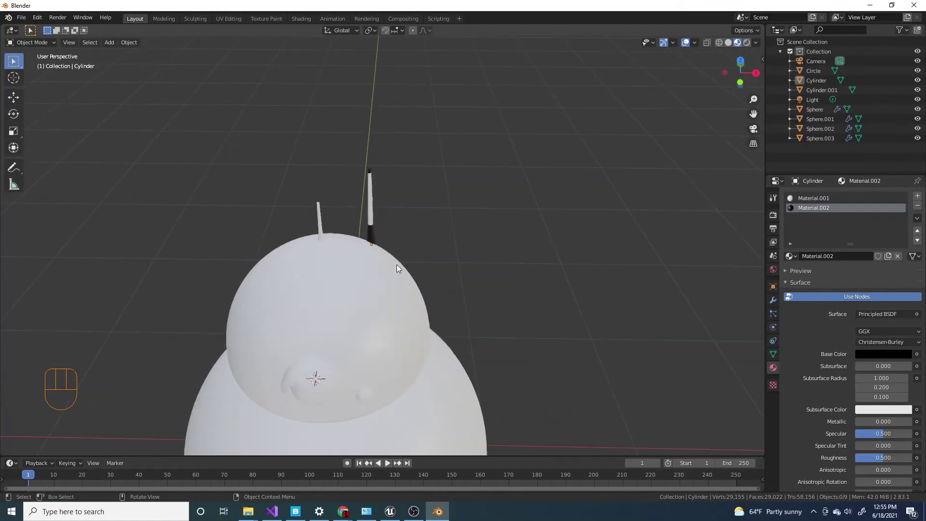
{"action": "left_click_drag", "start_coordinate": [325, 234], "coordinate": [410, 233]}
{"action": "left_click_drag", "start_coordinate": [408, 250], "coordinate": [363, 196]}
{"action": "left_click_drag", "start_coordinate": [366, 242], "coordinate": [399, 278]}
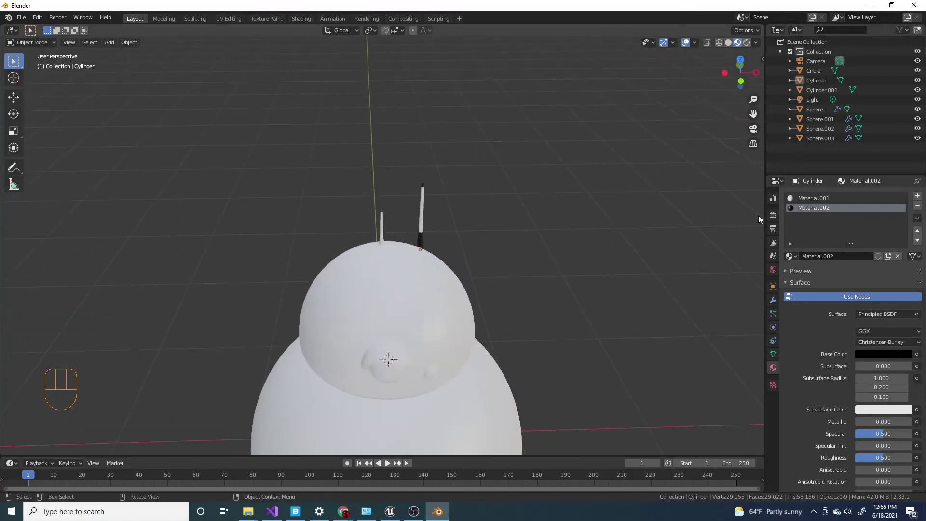
View the antenna's first white material and orbit to face the head from the front and above
{"action": "left_click", "coordinate": [835, 201]}
{"action": "left_click_drag", "start_coordinate": [381, 243], "coordinate": [406, 244]}
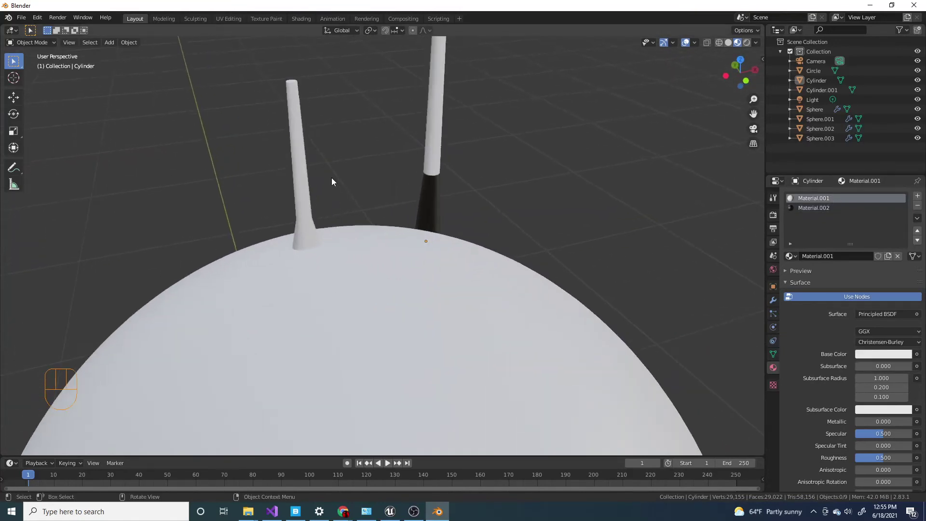
{"action": "left_click_drag", "start_coordinate": [377, 208], "coordinate": [429, 289]}
{"action": "left_click_drag", "start_coordinate": [398, 253], "coordinate": [385, 255]}
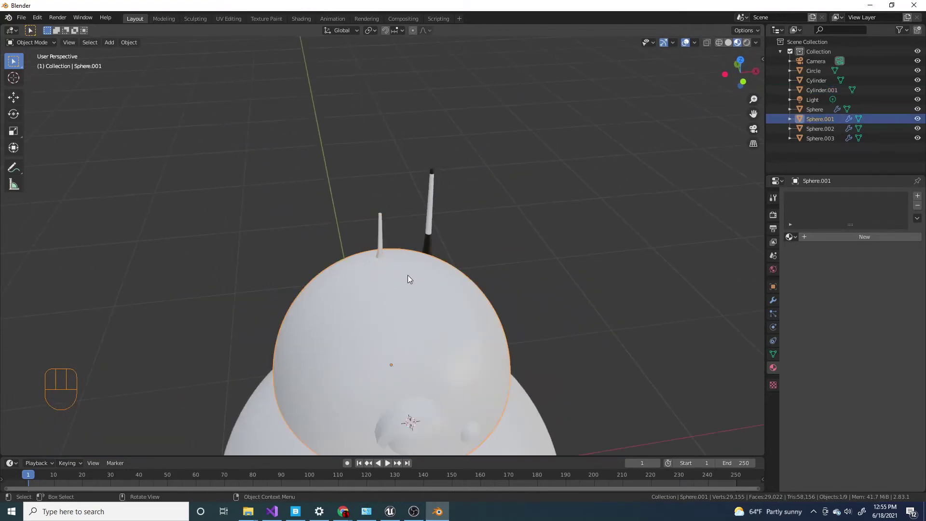
{"action": "left_click_drag", "start_coordinate": [495, 294], "coordinate": [480, 277]}
{"action": "left_click_drag", "start_coordinate": [495, 305], "coordinate": [497, 270]}
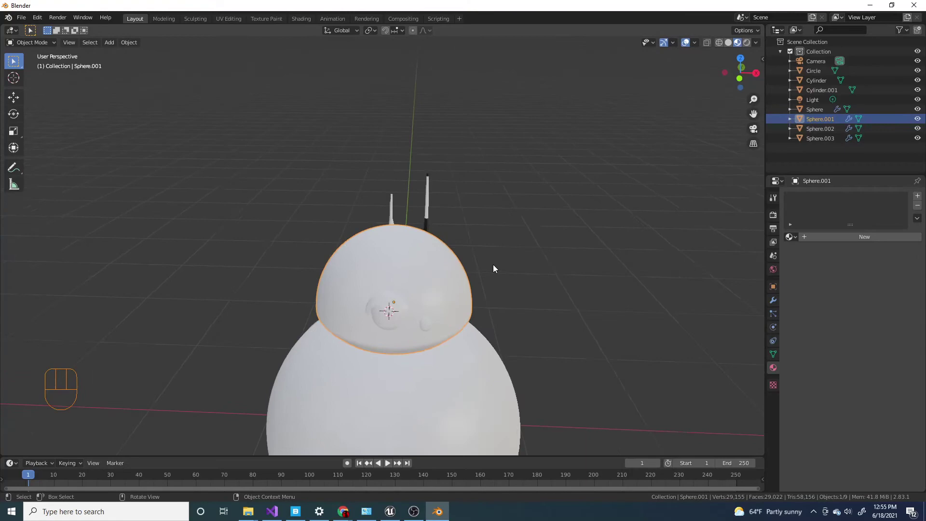
{"action": "left_click_drag", "start_coordinate": [496, 273], "coordinate": [495, 304]}
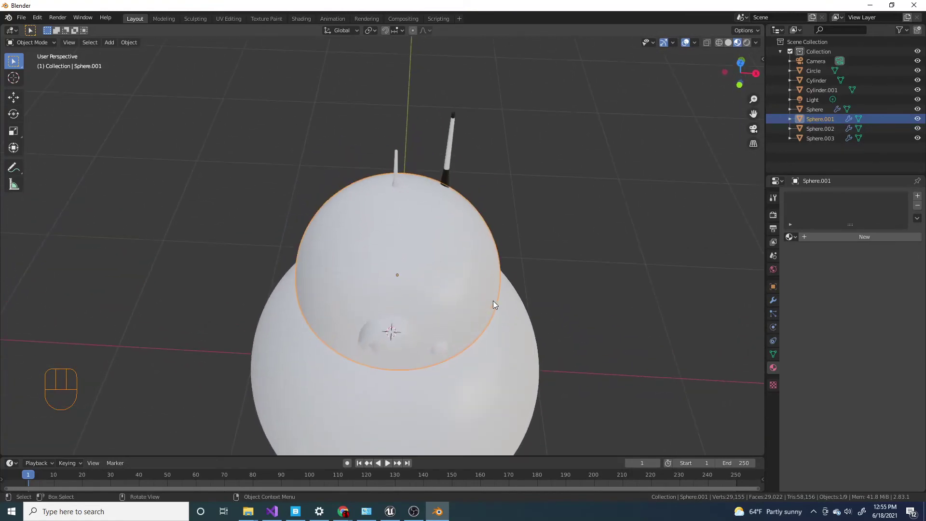
Add two horizontal loop cuts around the head in Edit Mode and switch to face select for the band
{"action": "key", "text": "Tab"}
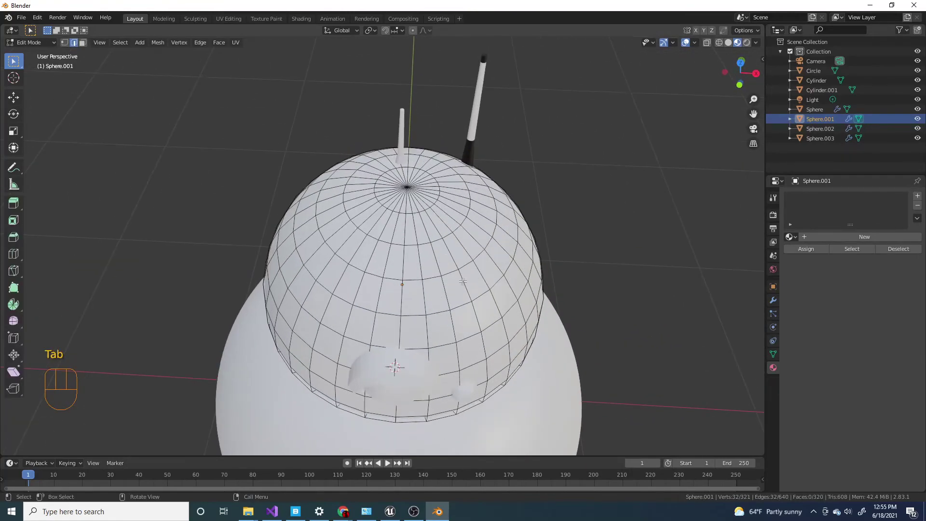
{"action": "key", "text": "ctrl+r"}
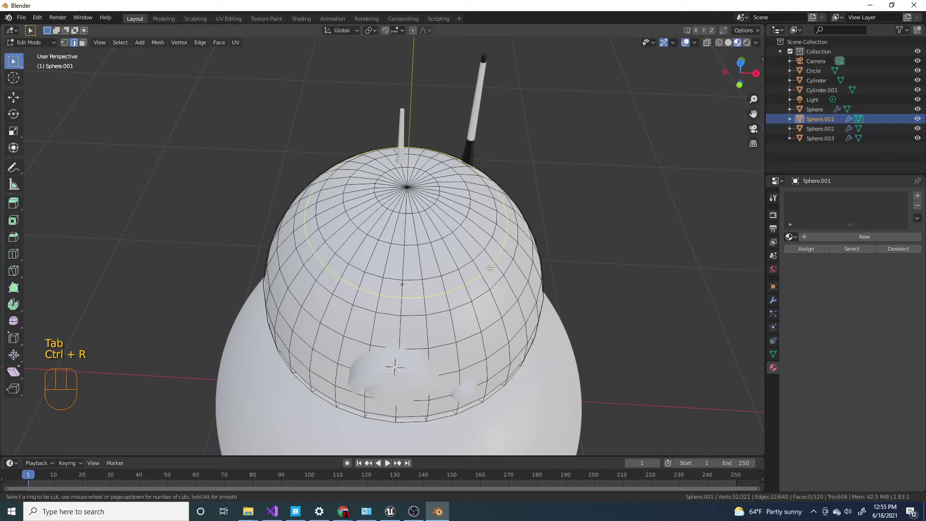
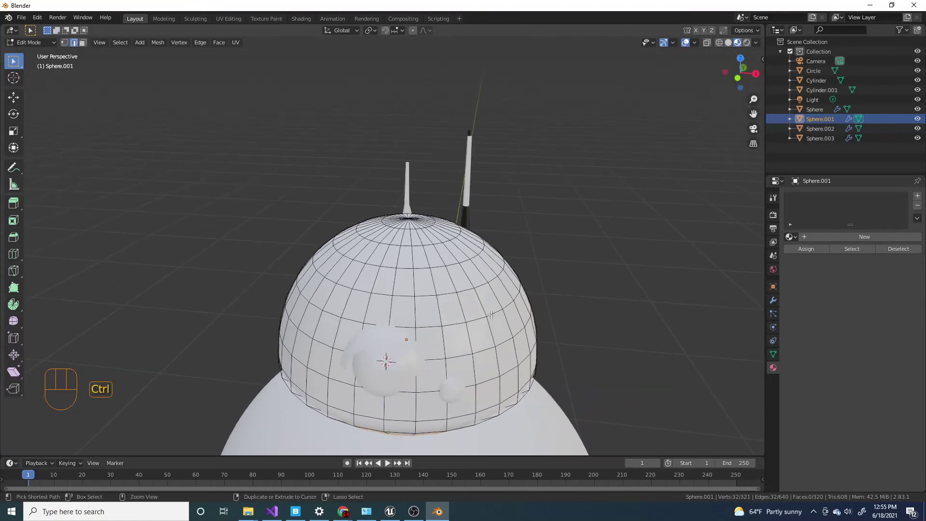
{"action": "key", "text": "ctrl+r"}
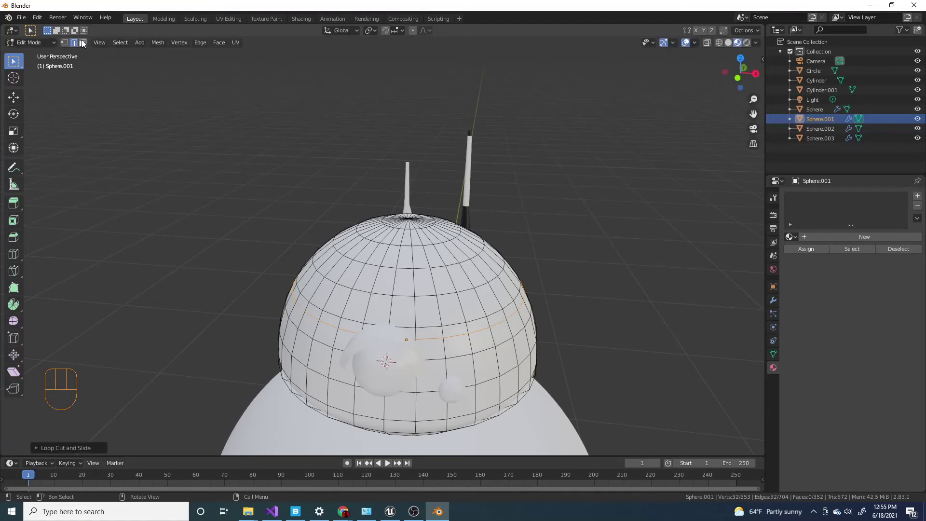
{"action": "key", "text": "3"}
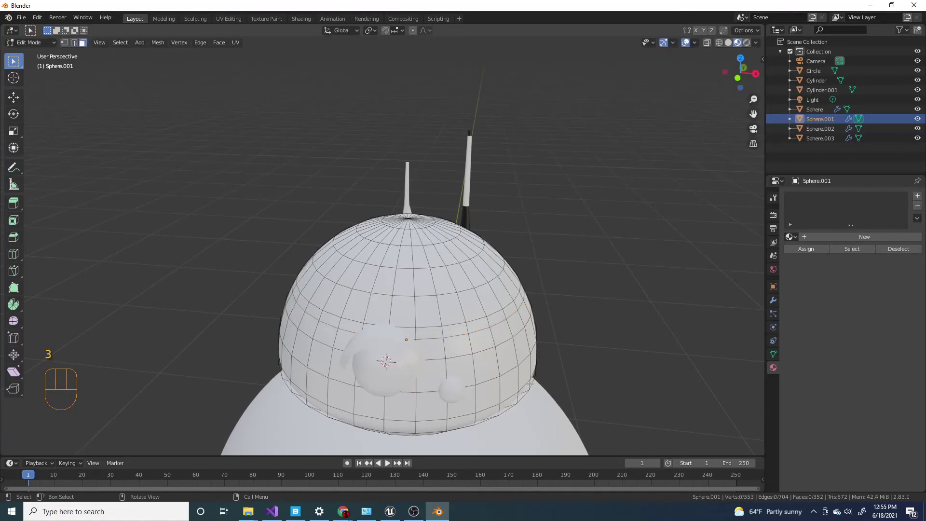
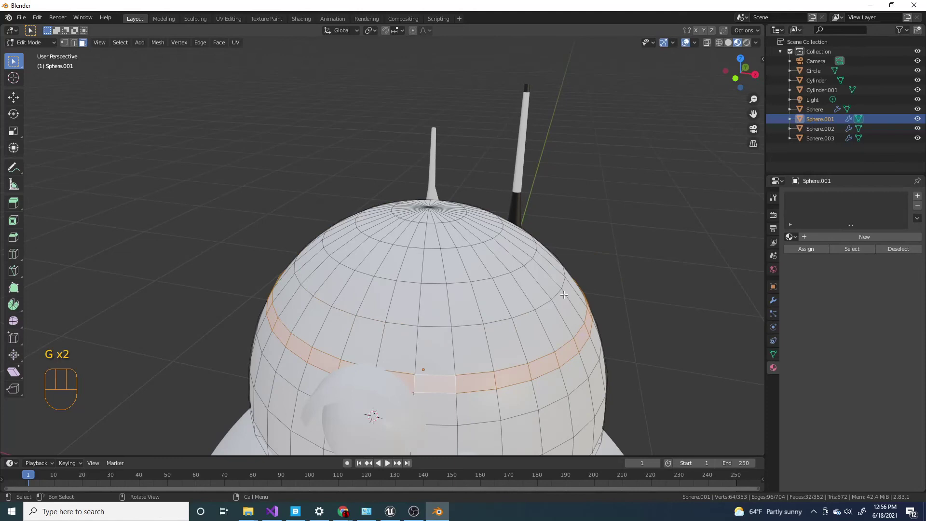
Give the head a white material and a second orange material assigned to the band faces
{"action": "left_click", "coordinate": [922, 201]}
{"action": "left_click", "coordinate": [874, 243]}
{"action": "left_click", "coordinate": [920, 197]}
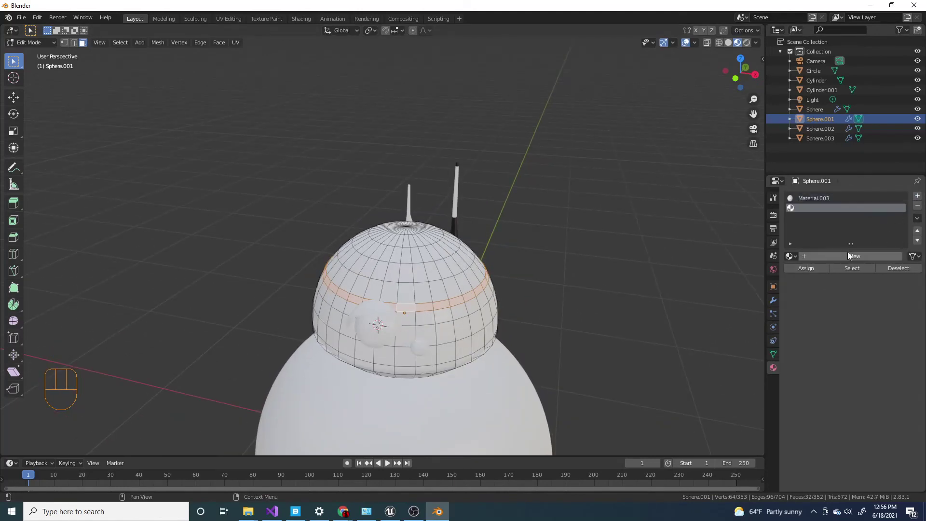
{"action": "left_click", "coordinate": [853, 258]}
{"action": "left_click", "coordinate": [817, 275]}
{"action": "left_click", "coordinate": [869, 371]}
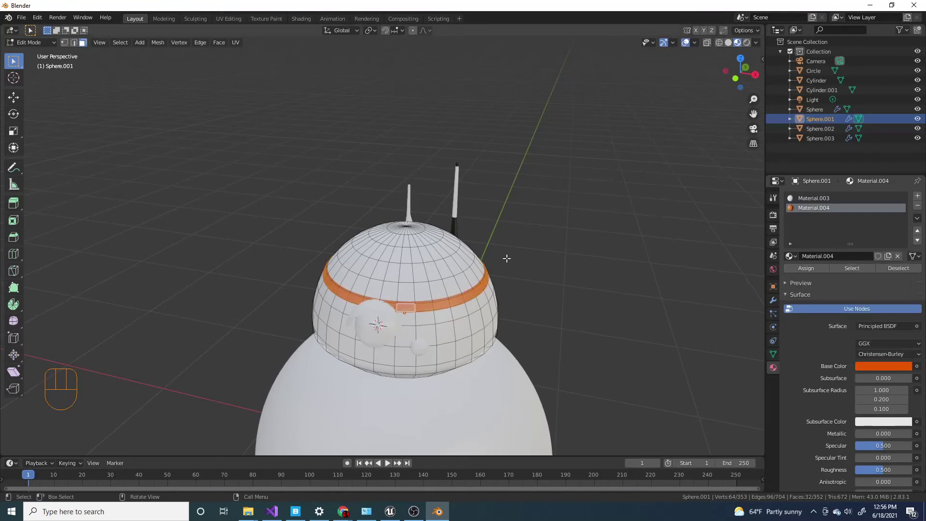
Leave Edit Mode and orbit in close to the head to check the orange band
{"action": "left_click_drag", "start_coordinate": [505, 253], "coordinate": [526, 260]}
{"action": "key", "text": "Tab"}
{"action": "left_click_drag", "start_coordinate": [497, 294], "coordinate": [547, 277]}
{"action": "left_click", "coordinate": [589, 278]}
{"action": "left_click_drag", "start_coordinate": [501, 316], "coordinate": [372, 319]}
{"action": "left_click_drag", "start_coordinate": [381, 313], "coordinate": [457, 308]}
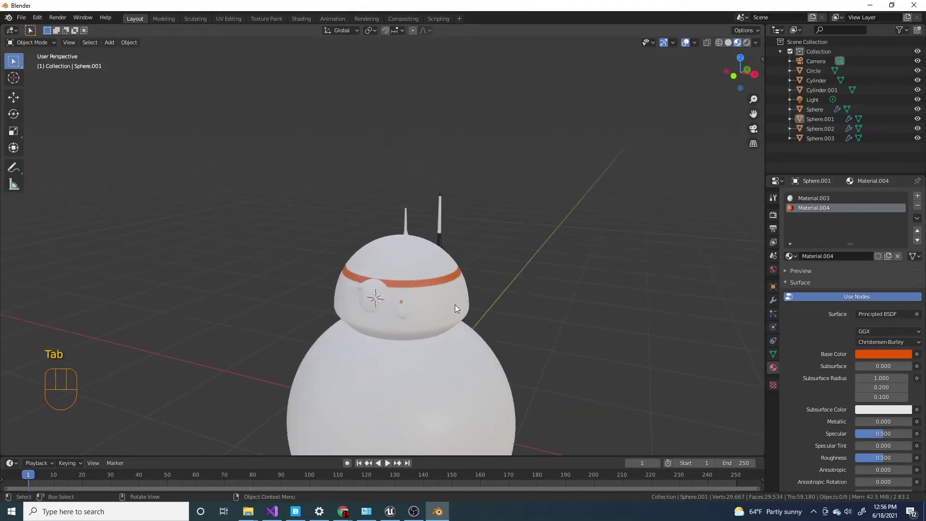
{"action": "left_click_drag", "start_coordinate": [409, 269], "coordinate": [429, 304]}
{"action": "left_click", "coordinate": [417, 262]}
Zoom in on the eye area and select the curved eyelid piece
{"action": "left_click_drag", "start_coordinate": [457, 278], "coordinate": [490, 233]}
{"action": "left_click", "coordinate": [493, 232]}
{"action": "left_click_drag", "start_coordinate": [454, 298], "coordinate": [477, 274]}
{"action": "left_click_drag", "start_coordinate": [475, 273], "coordinate": [447, 260]}
{"action": "left_click", "coordinate": [563, 219]}
{"action": "left_click_drag", "start_coordinate": [506, 243], "coordinate": [517, 263]}
{"action": "left_click", "coordinate": [575, 286]}
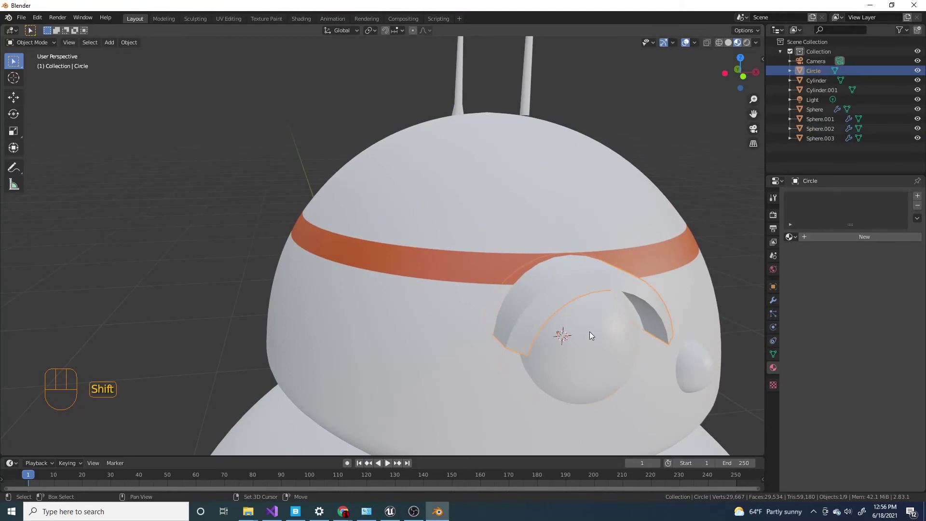
Give the curved eyelid its own new material with a black Base Color
{"action": "left_click", "coordinate": [608, 283]}
{"action": "left_click", "coordinate": [603, 332]}
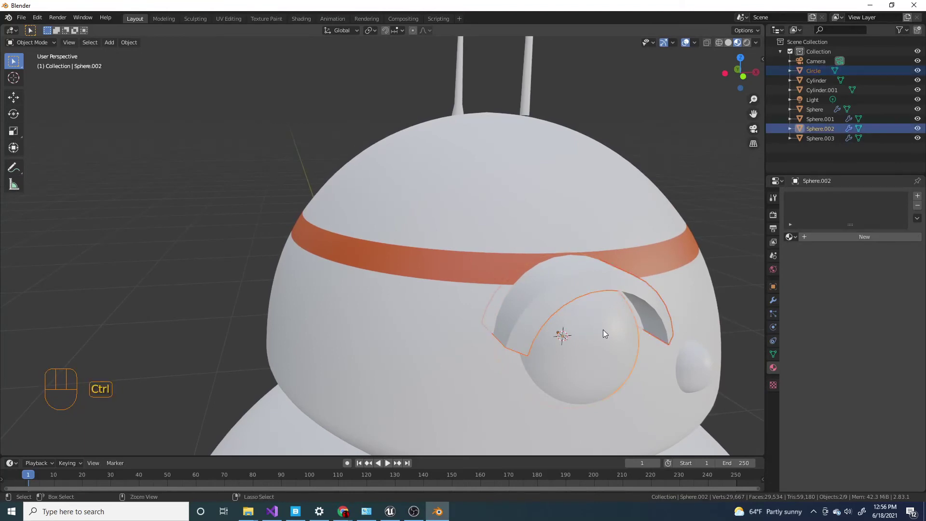
{"action": "left_click", "coordinate": [587, 279]}
{"action": "key", "text": "g"}
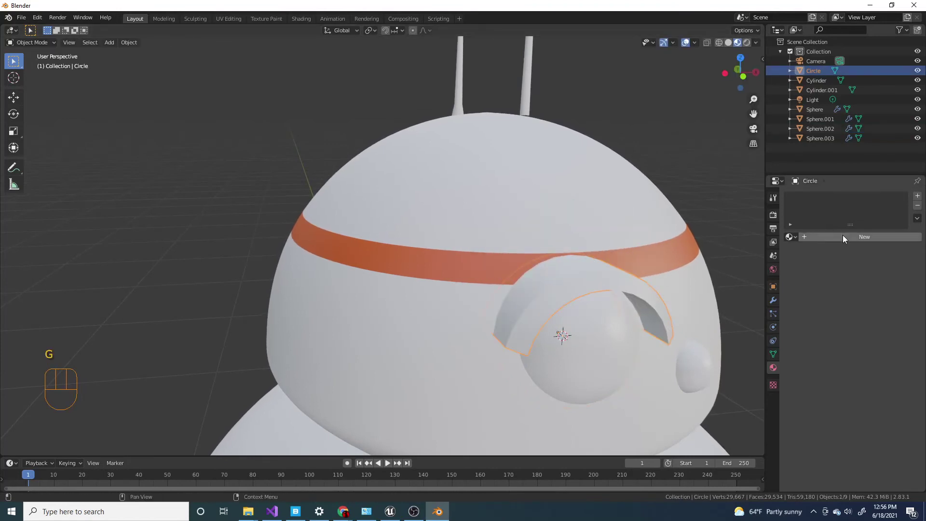
{"action": "left_click", "coordinate": [846, 237]}
{"action": "left_click", "coordinate": [879, 335]}
{"action": "left_click_drag", "start_coordinate": [600, 246], "coordinate": [587, 236]}
Select the eye sphere and add the black eyelid to the selection
{"action": "left_click", "coordinate": [508, 301]}
{"action": "left_click", "coordinate": [528, 271]}
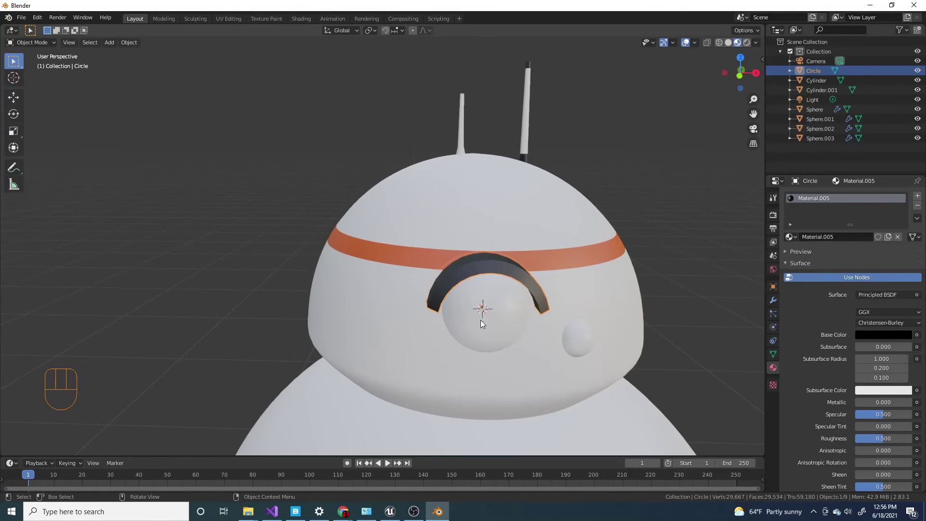
{"action": "left_click", "coordinate": [502, 324]}
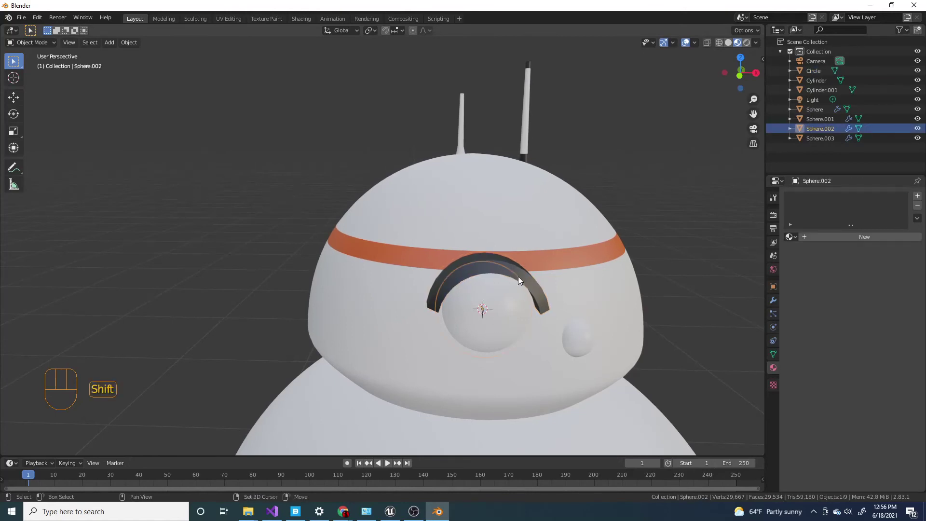
{"action": "left_click", "coordinate": [529, 279]}
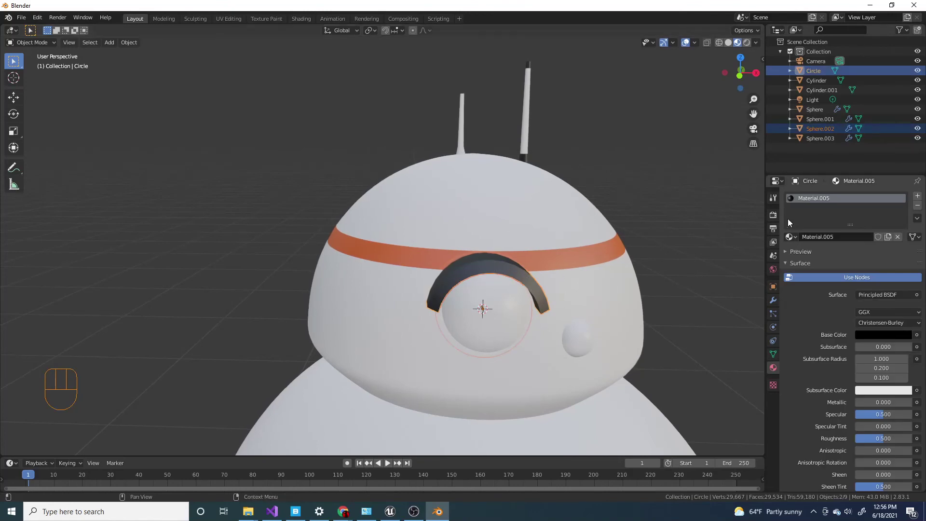
Link the eyelid's black Material.005 onto the large eye sphere (Sphere.002) with Ctrl+L
{"action": "left_click_drag", "start_coordinate": [500, 291], "coordinate": [518, 309]}
{"action": "left_click_drag", "start_coordinate": [547, 313], "coordinate": [521, 254]}
{"action": "key", "text": "ctrl+l"}
{"action": "left_click_drag", "start_coordinate": [556, 283], "coordinate": [547, 261]}
{"action": "left_click", "coordinate": [555, 255]}
{"action": "key", "text": "g"}
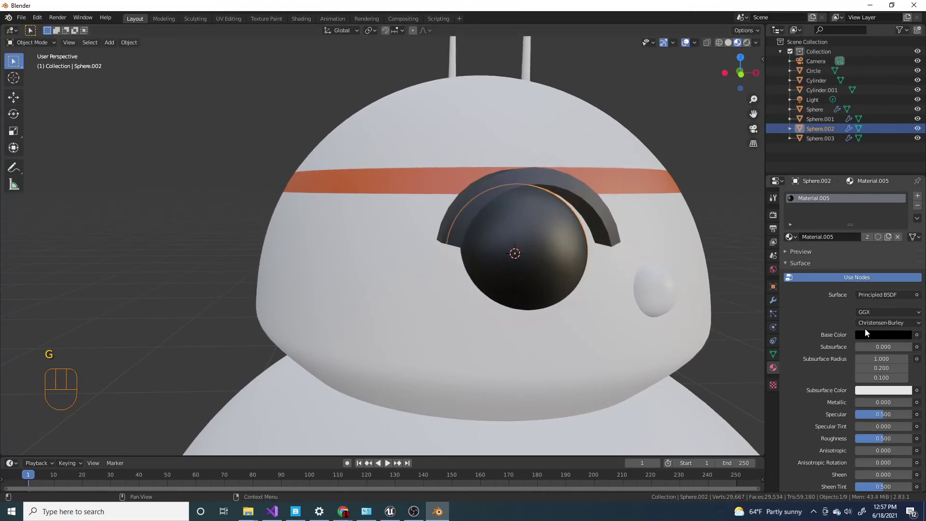
Try a dark red base colour on the eye, then revert it to black
{"action": "left_click", "coordinate": [870, 340]}
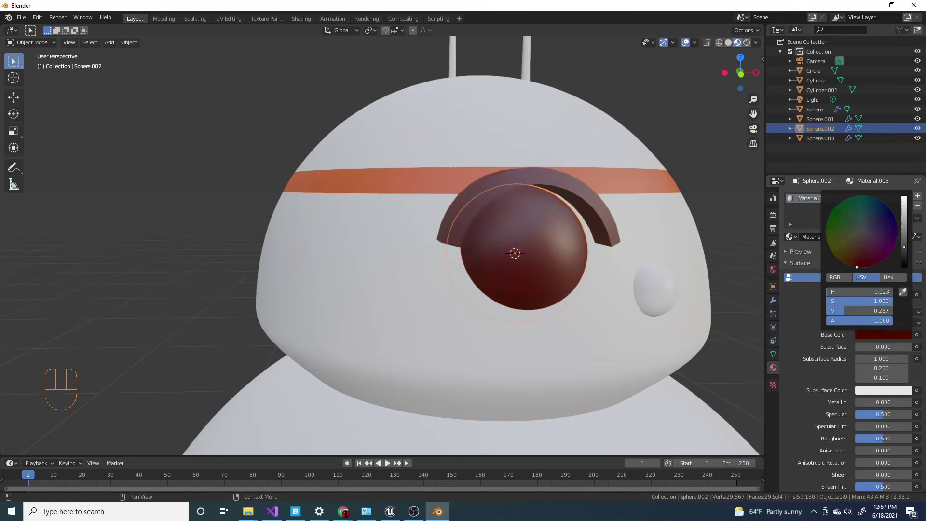
{"action": "left_click_drag", "start_coordinate": [482, 222], "coordinate": [494, 250]}
{"action": "left_click", "coordinate": [553, 242]}
{"action": "key", "text": "g"}
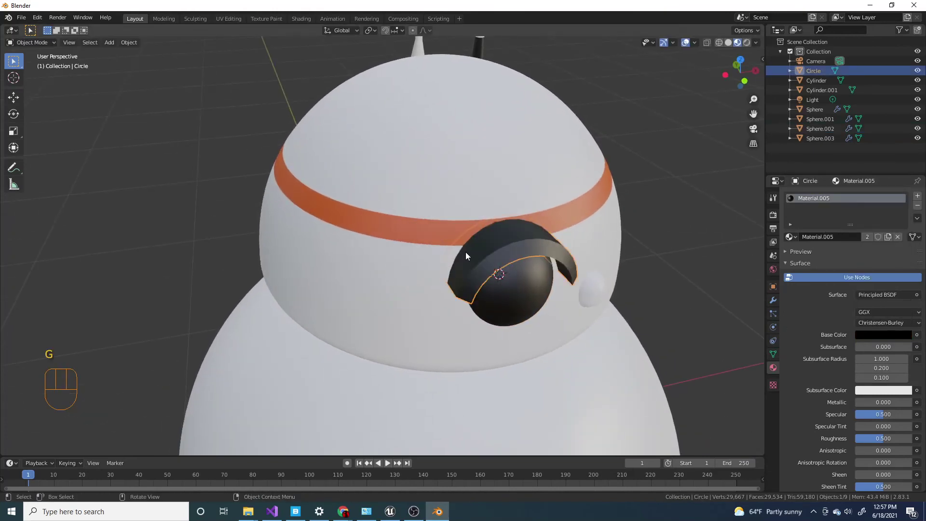
{"action": "left_click_drag", "start_coordinate": [494, 251], "coordinate": [498, 205]}
{"action": "left_click", "coordinate": [525, 217]}
{"action": "left_click_drag", "start_coordinate": [524, 241], "coordinate": [501, 262]}
{"action": "left_click", "coordinate": [449, 254]}
{"action": "key", "text": "g"}
{"action": "key", "text": "g"}
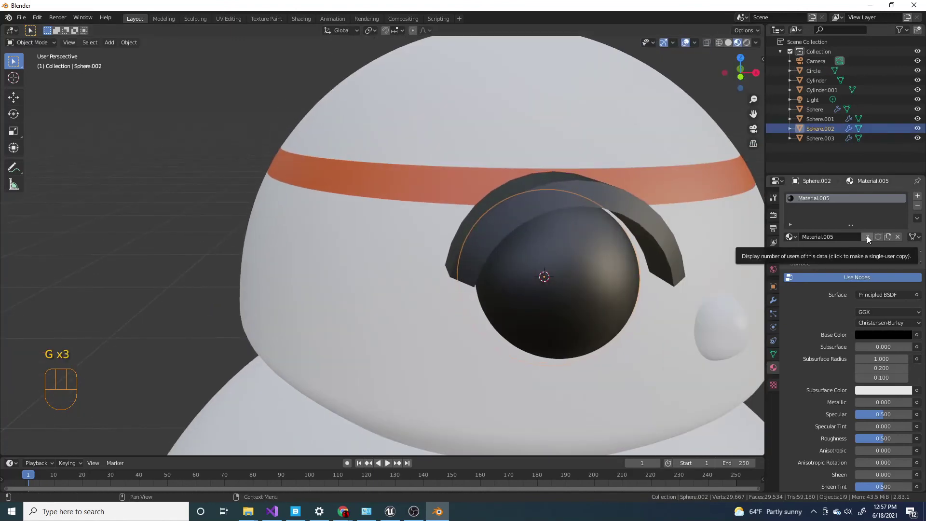
Test making the eye's material a single-user copy and changing its base colour
{"action": "left_click", "coordinate": [872, 241]}
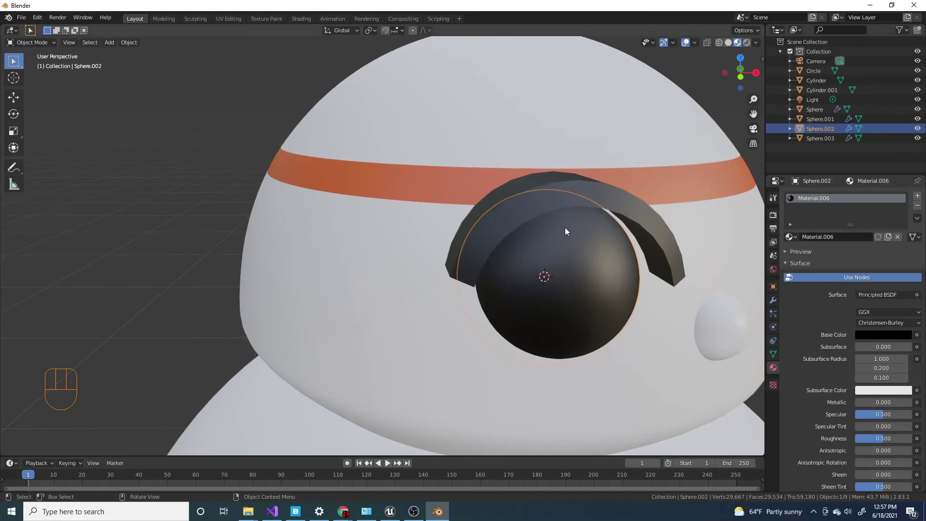
{"action": "left_click", "coordinate": [607, 198]}
{"action": "key", "text": "g"}
{"action": "left_click", "coordinate": [605, 268]}
{"action": "key", "text": "g"}
{"action": "left_click", "coordinate": [887, 330]}
{"action": "left_click", "coordinate": [885, 336]}
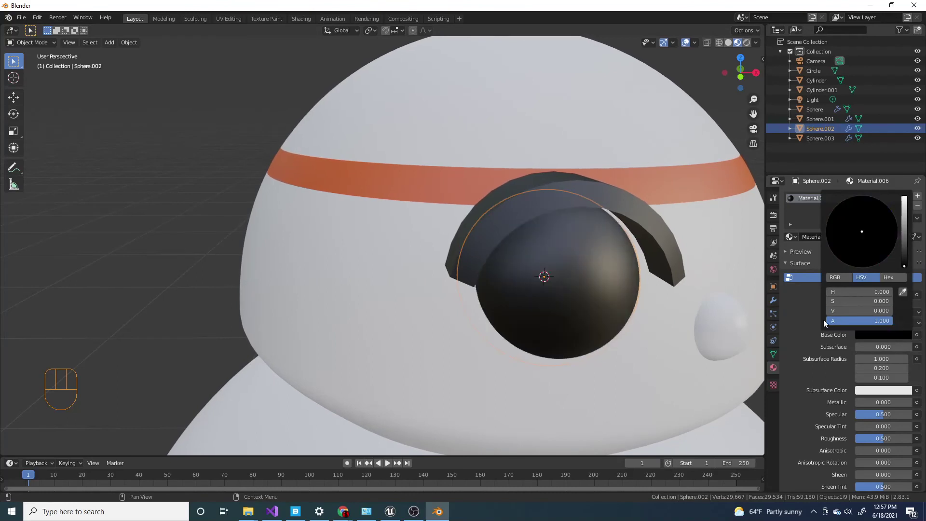
Undo the material-copy experiment so the eye again shares the black material
{"action": "key", "text": "ctrl+z"}
{"action": "key", "text": "ctrl+z"}
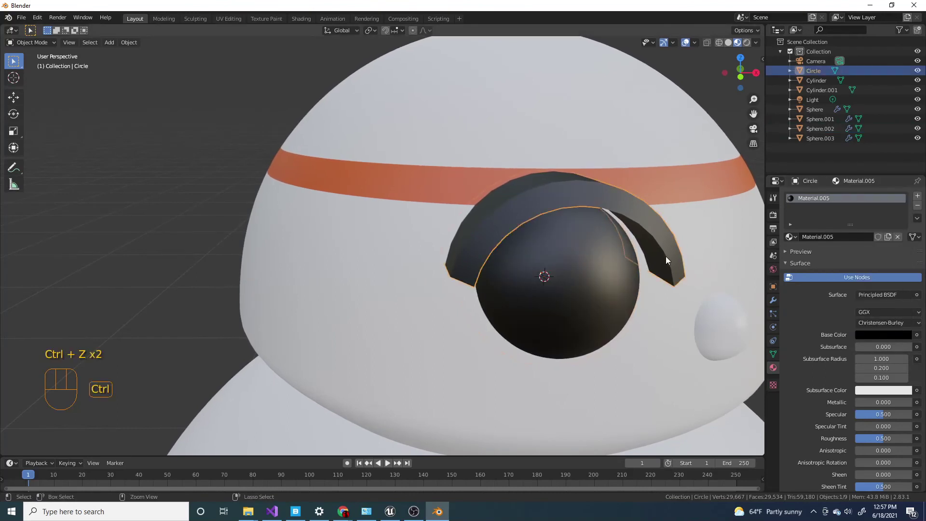
{"action": "key", "text": "ctrl+z"}
{"action": "key", "text": "ctrl+z"}
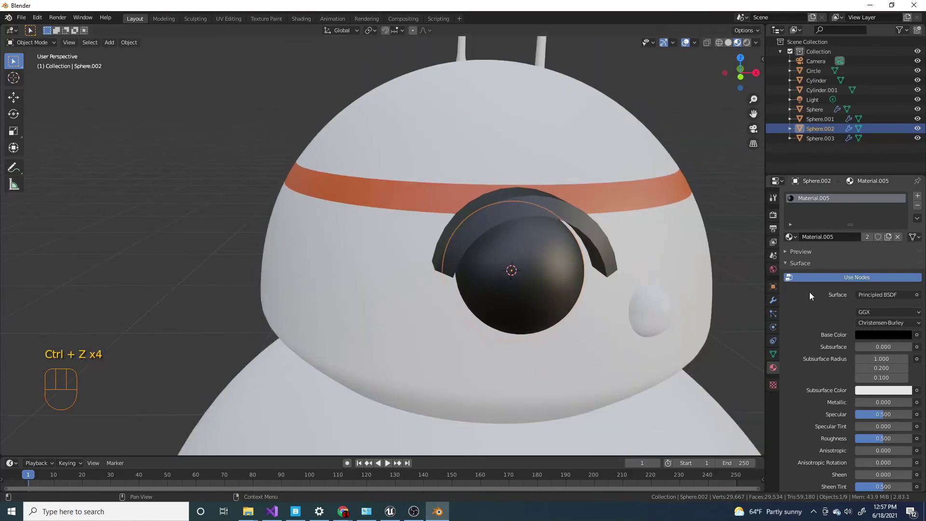
{"action": "left_click", "coordinate": [883, 335]}
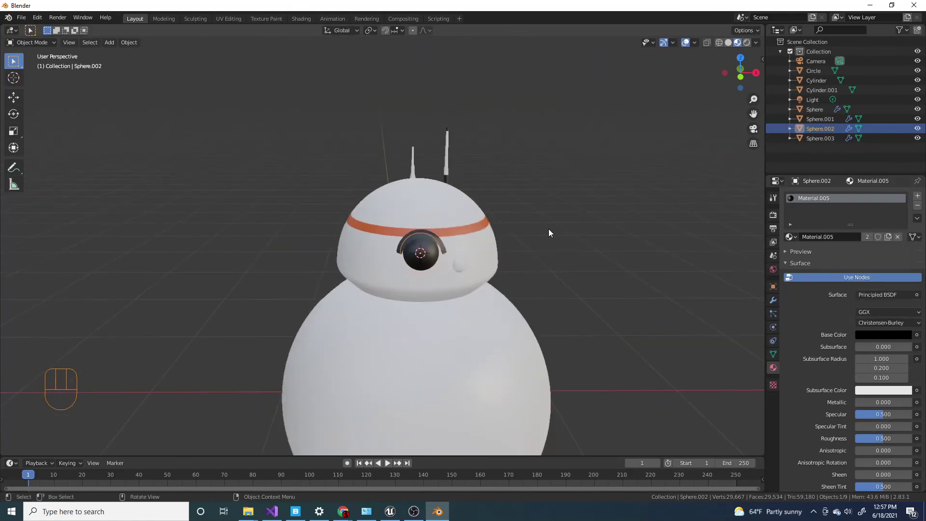
Link the eyelid's black material onto the small eye (Sphere.003 with Circle) via Ctrl+L
{"action": "left_click", "coordinate": [601, 204]}
{"action": "left_click_drag", "start_coordinate": [416, 291], "coordinate": [446, 306]}
{"action": "left_click_drag", "start_coordinate": [488, 266], "coordinate": [426, 247]}
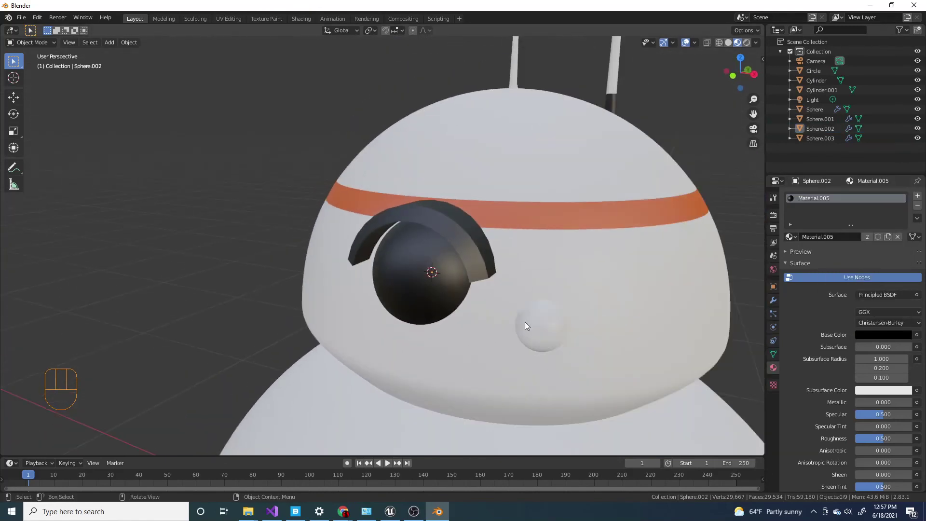
{"action": "left_click", "coordinate": [546, 330]}
{"action": "left_click", "coordinate": [467, 244]}
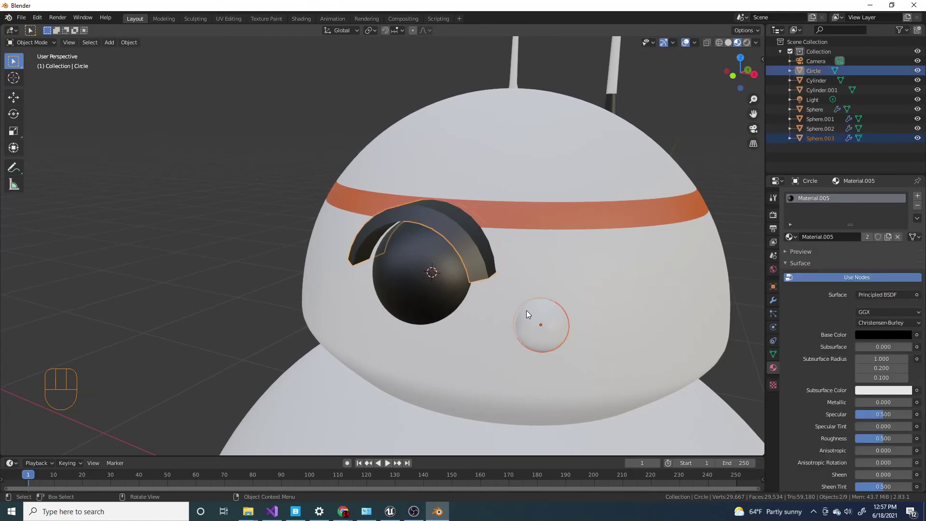
{"action": "key", "text": "ctrl+l"}
{"action": "left_click", "coordinate": [580, 244]}
Orbit around the droid and head to inspect both black eyes, then select the head
{"action": "left_click_drag", "start_coordinate": [377, 273], "coordinate": [417, 277]}
{"action": "left_click_drag", "start_coordinate": [411, 277], "coordinate": [396, 275]}
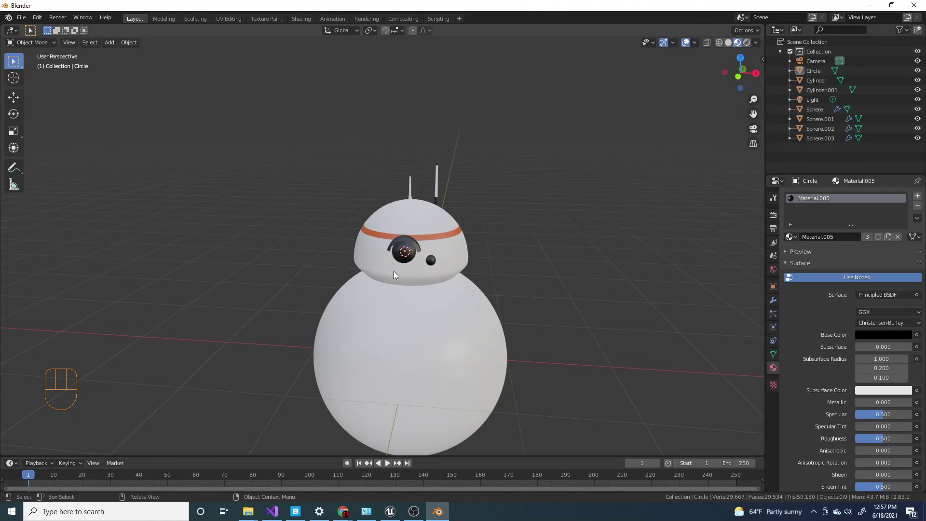
{"action": "left_click_drag", "start_coordinate": [422, 263], "coordinate": [409, 242]}
{"action": "left_click_drag", "start_coordinate": [393, 256], "coordinate": [369, 278]}
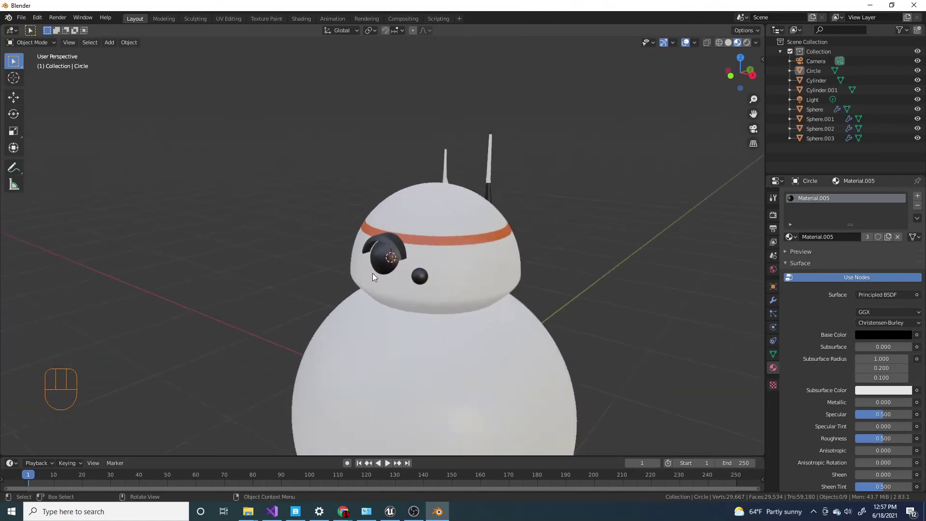
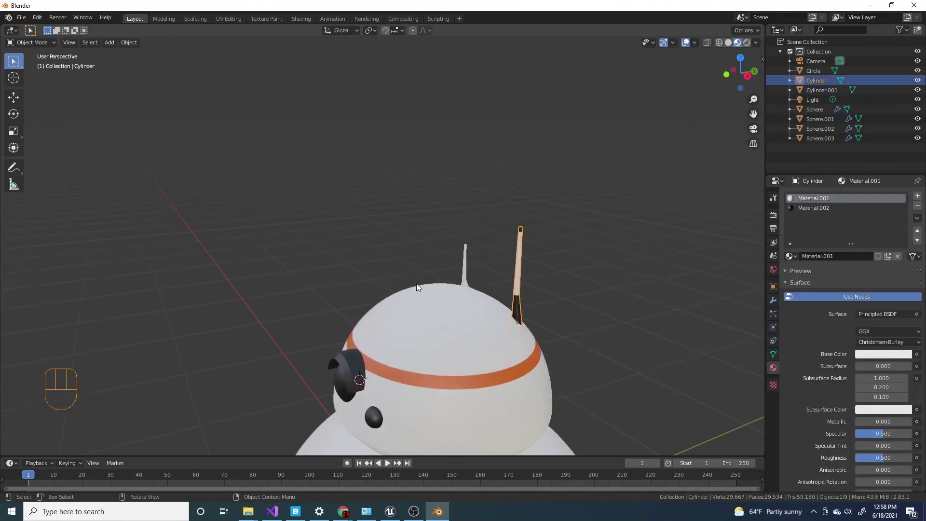
{"action": "left_click_drag", "start_coordinate": [424, 288], "coordinate": [512, 296]}
{"action": "left_click_drag", "start_coordinate": [471, 305], "coordinate": [405, 275]}
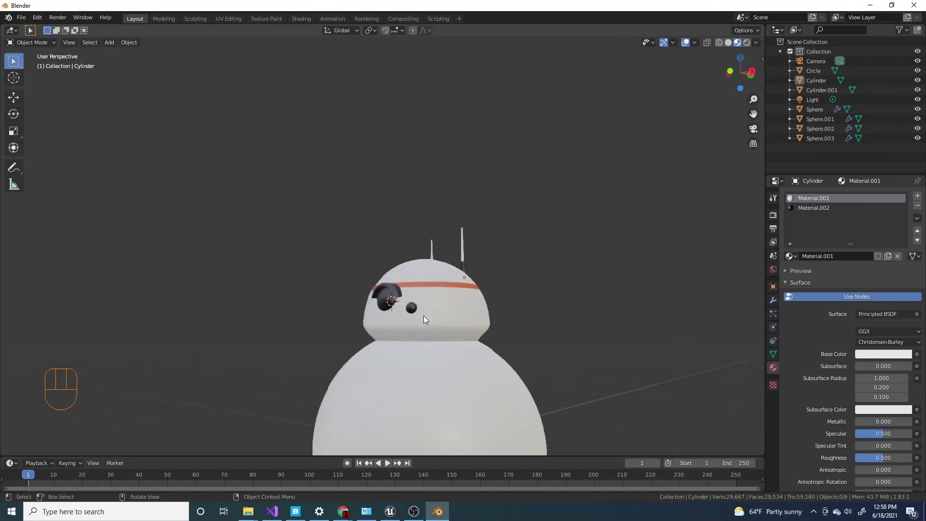
{"action": "left_click", "coordinate": [502, 283]}
{"action": "left_click", "coordinate": [421, 289]}
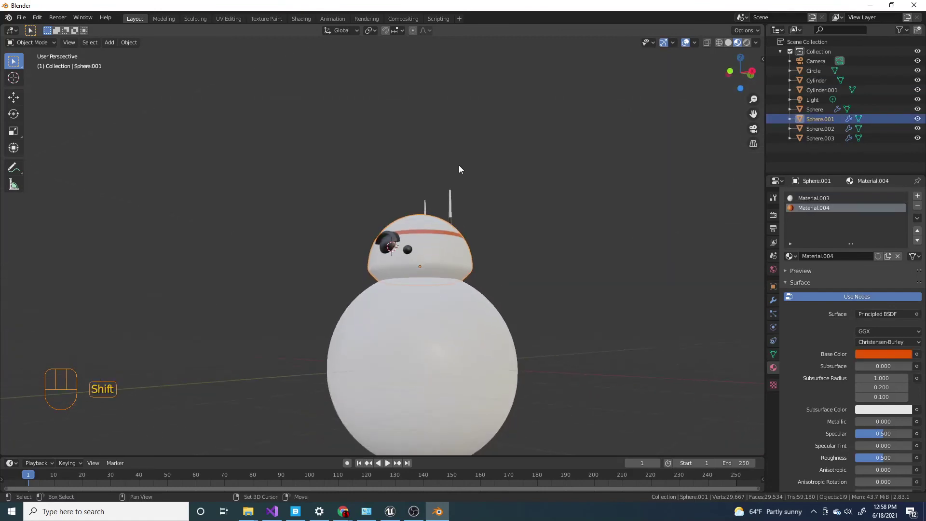